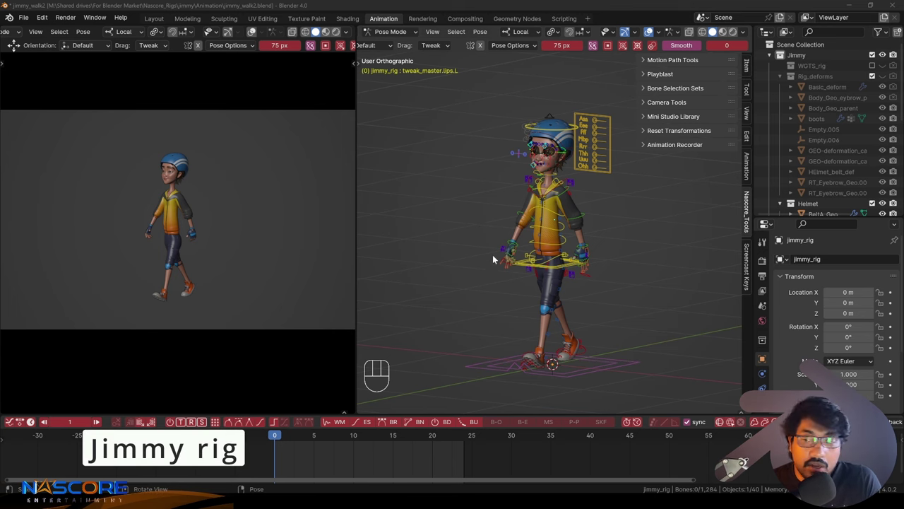
# Step: Pan the view around the rig's head with the Nascore_Tools tab shown in the N-panel
pyautogui.middleClick(596, 230)
pyautogui.middleClick(535, 238)
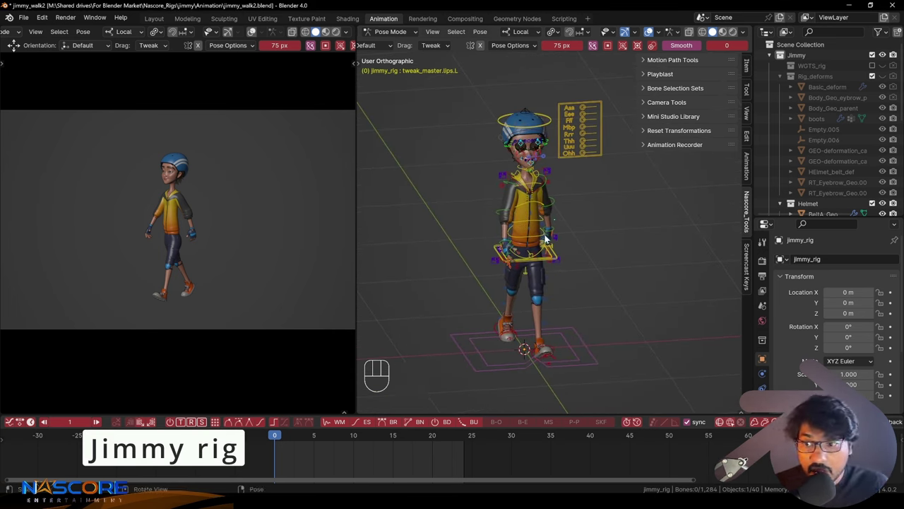
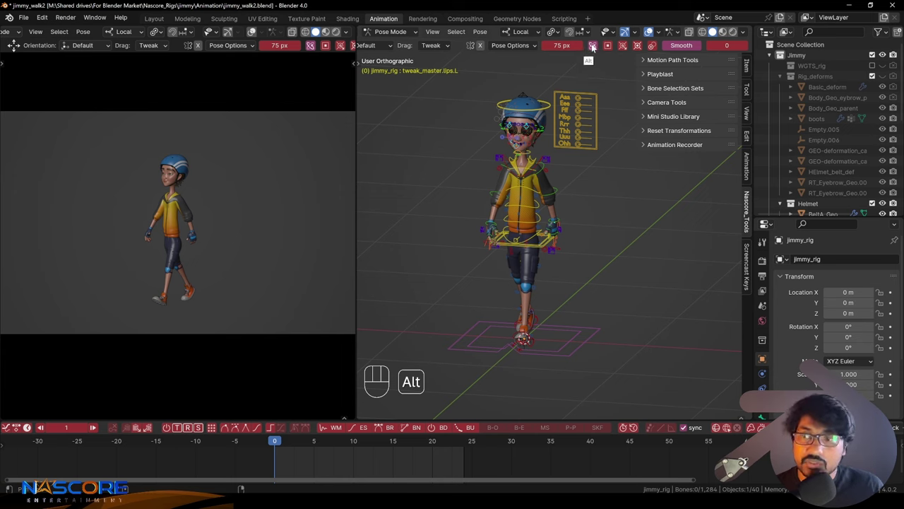
pyautogui.middleClick(682, 48)
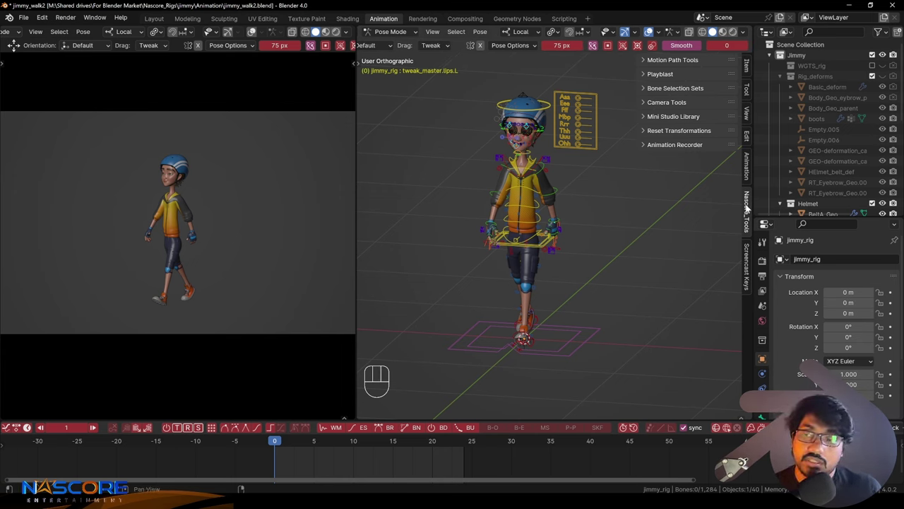
# Step: Expand and collapse the Reset Transformations and Bone Selection Sets sections in turn
pyautogui.click(673, 136)
pyautogui.click(677, 133)
pyautogui.moveTo(668, 67); pyautogui.dragTo(672, 82)
pyautogui.click(674, 95)
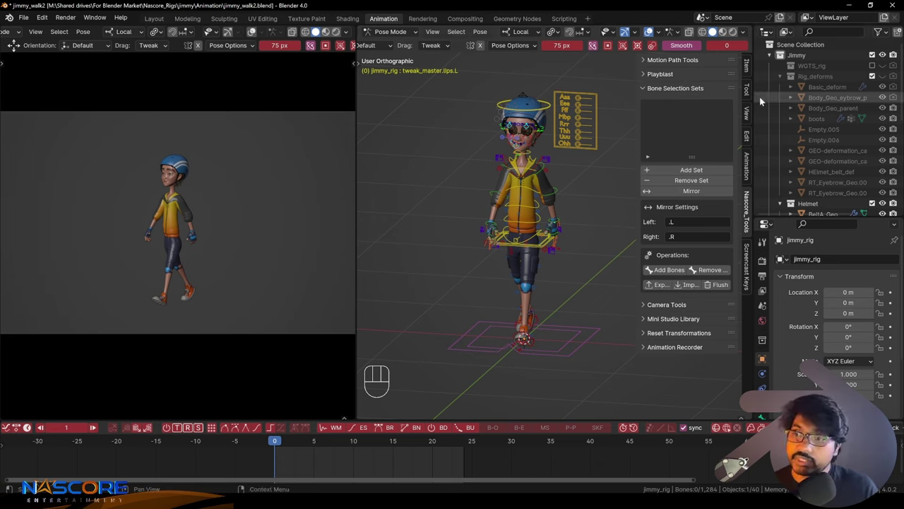
pyautogui.click(672, 118)
# Step: Expand the Mini Studio Library section, look through its options, then collapse it
pyautogui.click(689, 119)
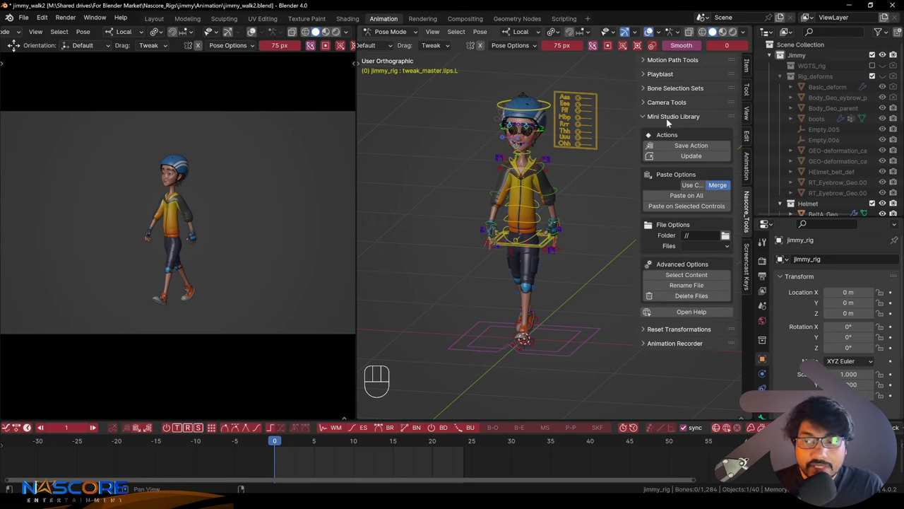
pyautogui.click(672, 120)
pyautogui.click(666, 133)
pyautogui.click(666, 132)
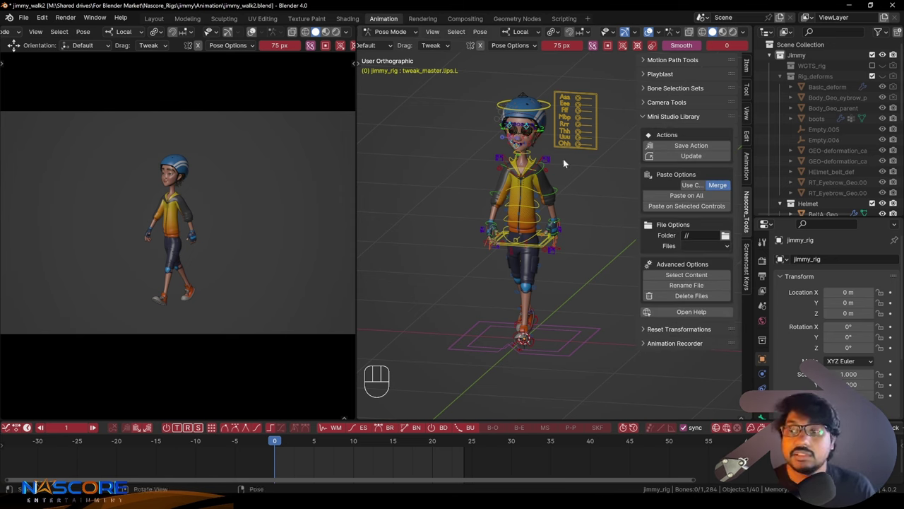
pyautogui.click(671, 118)
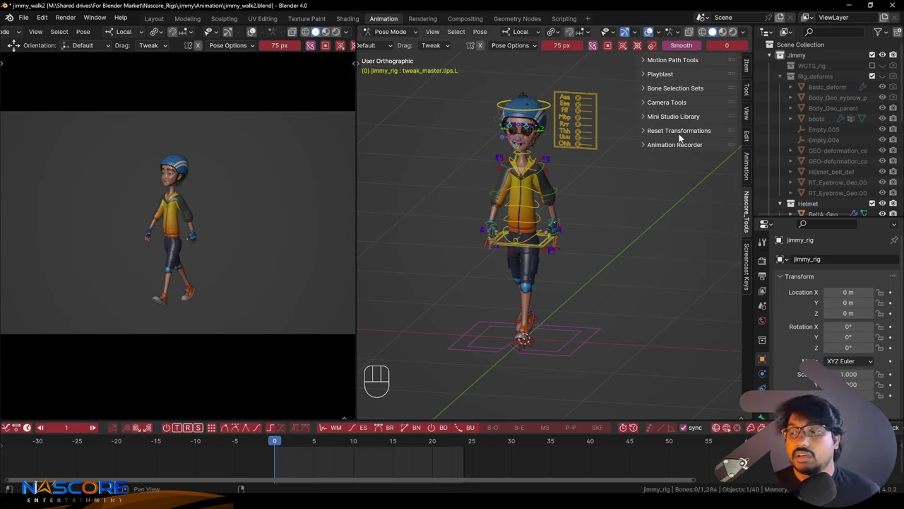
# Step: Leave only the Animation Recorder section expanded with its temp locator, bake and follow options
pyautogui.click(676, 137)
pyautogui.click(679, 131)
pyautogui.moveTo(671, 155); pyautogui.dragTo(661, 171)
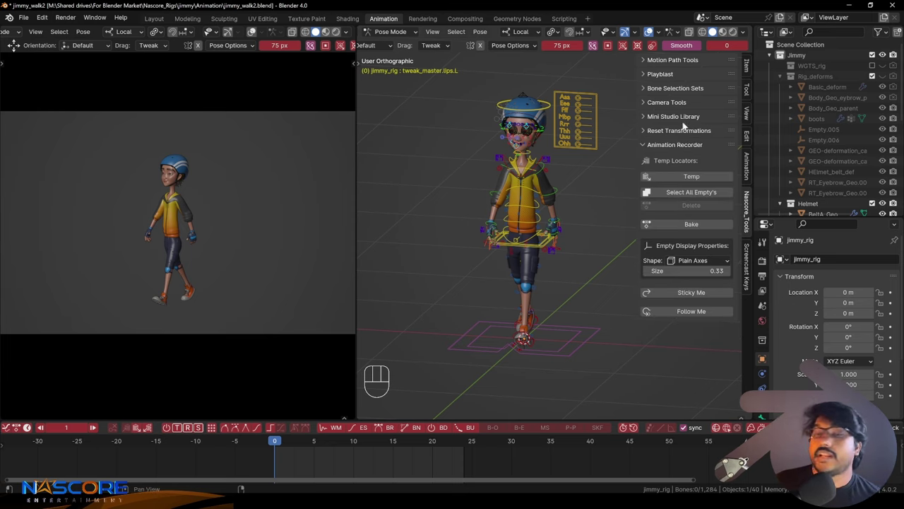
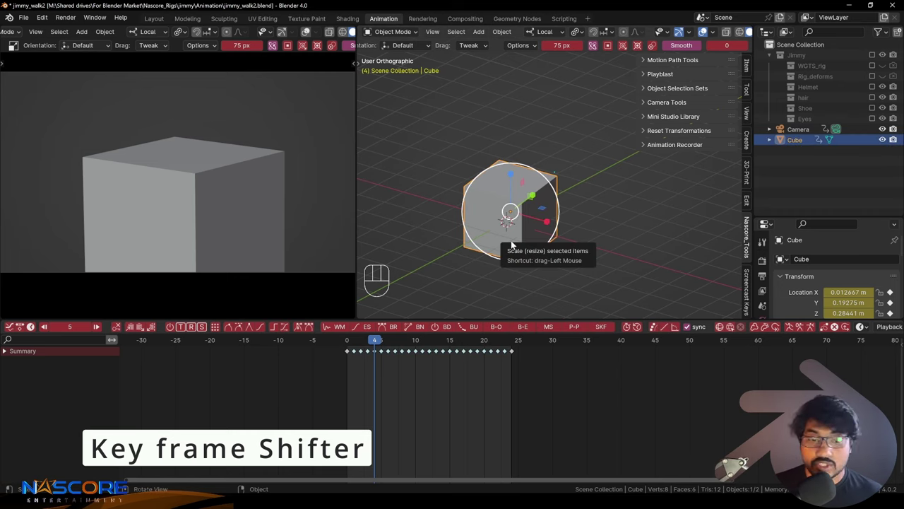
# Step: Change the timeline frame-step interval from 5 to 10 and step back and forward by it
pyautogui.doubleClick(568, 382)
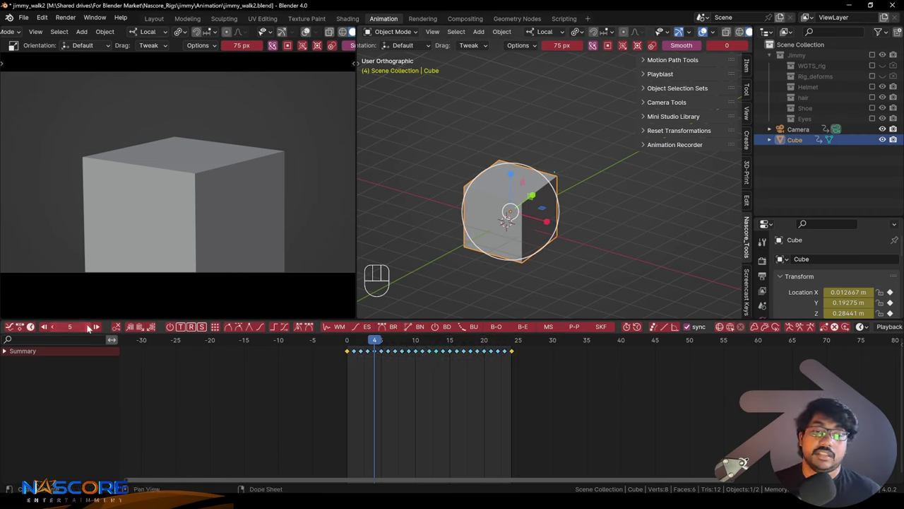
pyautogui.click(98, 330)
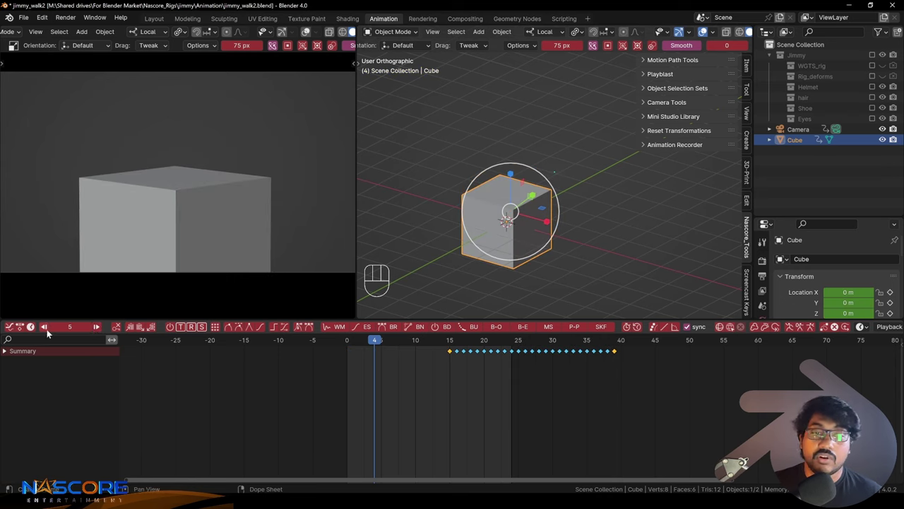
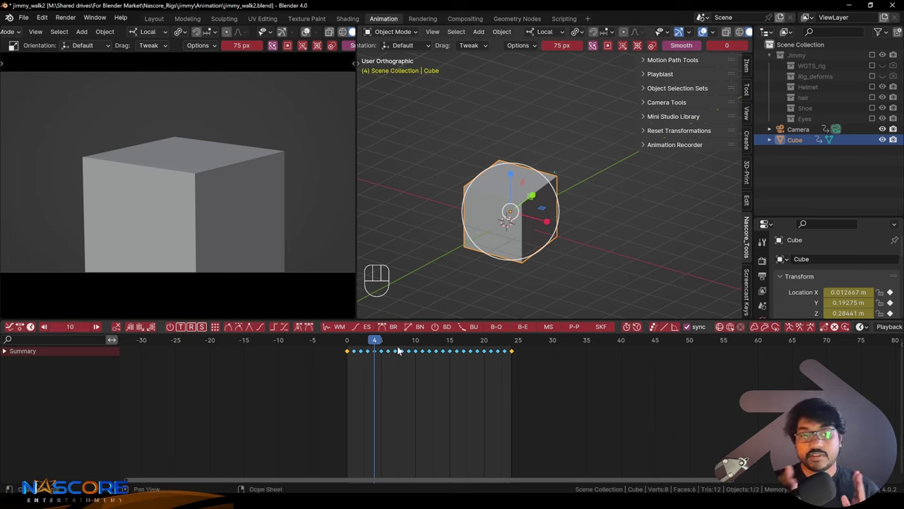
pyautogui.moveTo(457, 373); pyautogui.dragTo(502, 389)
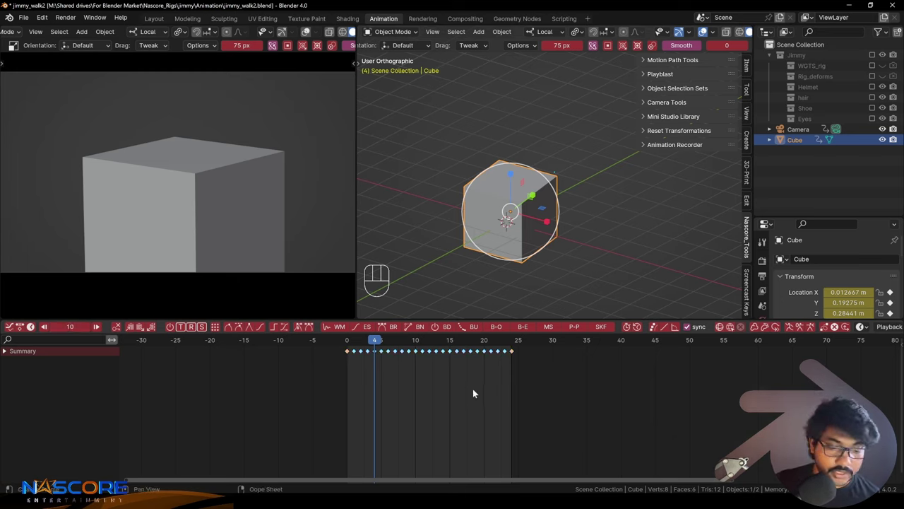
pyautogui.press('a')
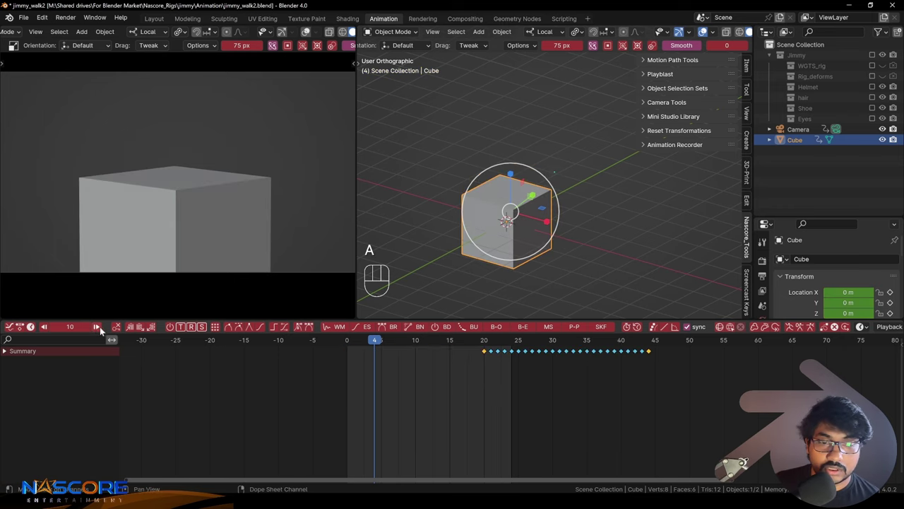
pyautogui.doubleClick(46, 330)
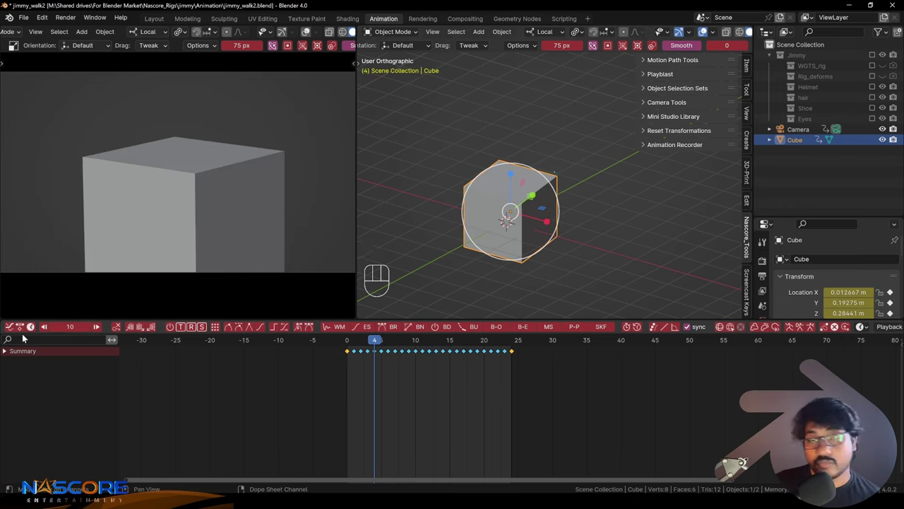
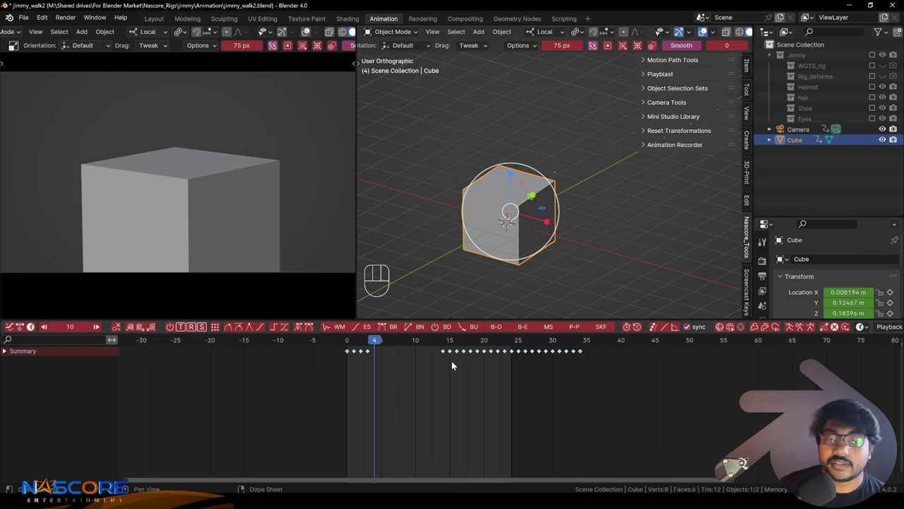
# Step: Move the cube to a new position and keyframe its location on frame 8
pyautogui.press('z')
pyautogui.click(375, 339)
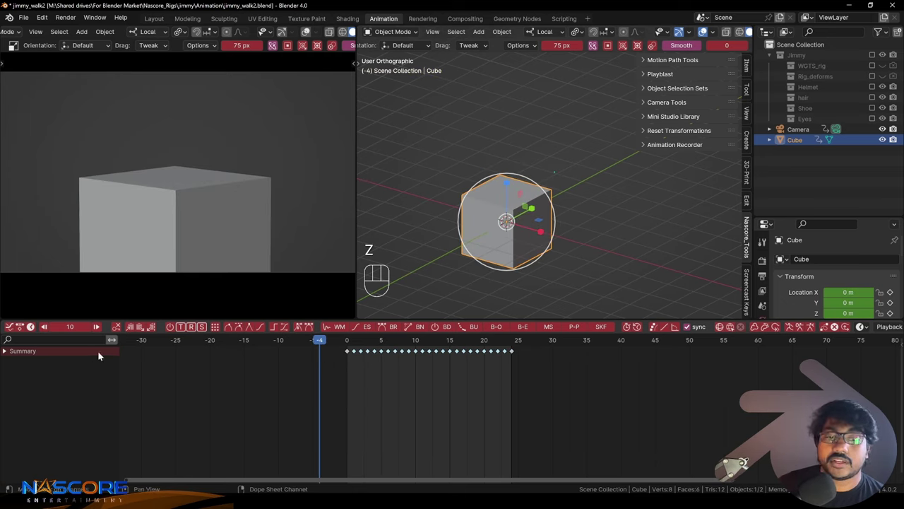
pyautogui.click(99, 326)
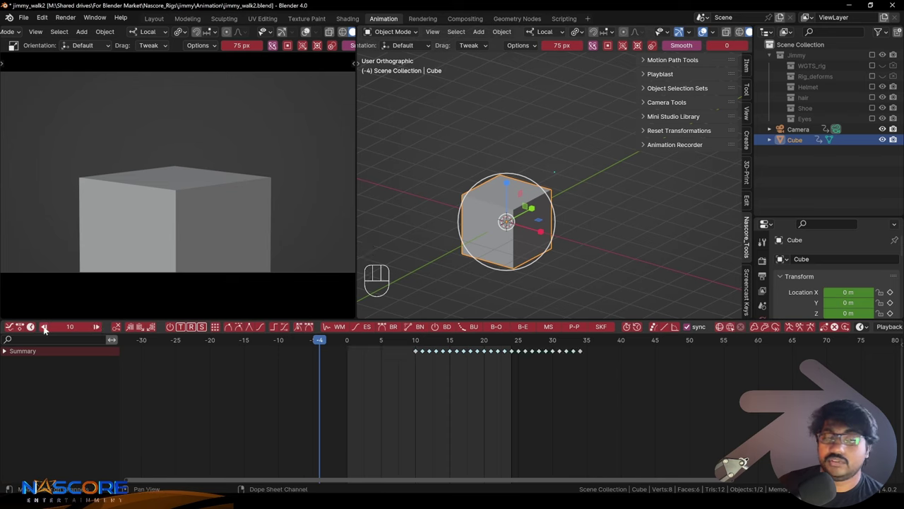
pyautogui.click(49, 328)
pyautogui.press('z')
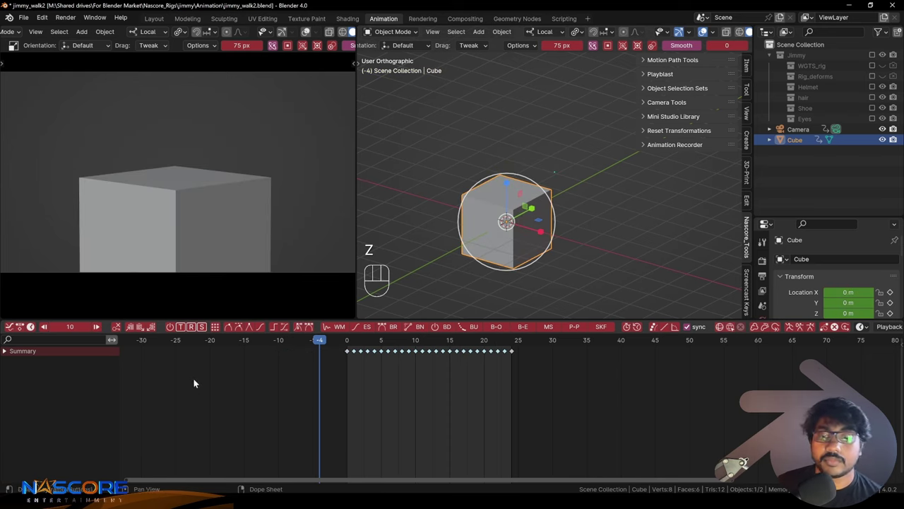
pyautogui.click(253, 389)
pyautogui.click(330, 347)
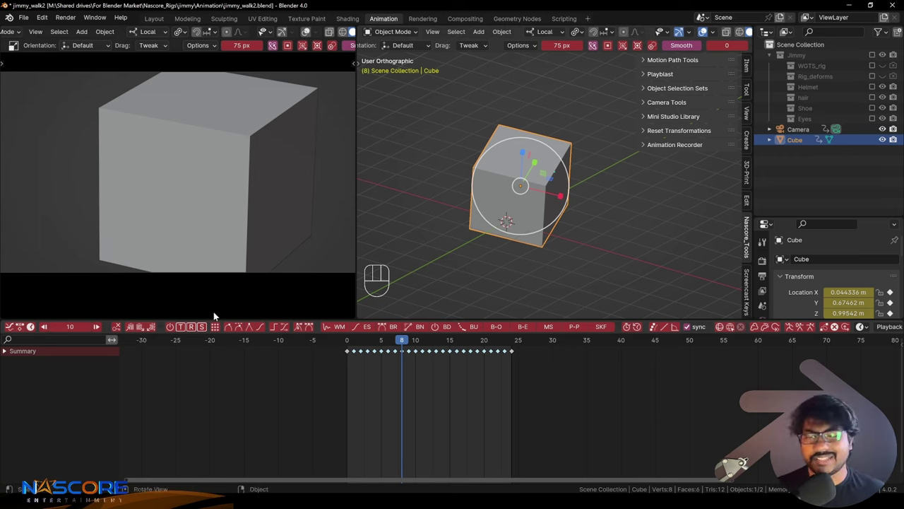
# Step: Run the animation recorder while moving the cube so its motion records as dense keyframes
pyautogui.click(541, 387)
pyautogui.moveTo(255, 338); pyautogui.dragTo(255, 327)
pyautogui.moveTo(313, 340); pyautogui.dragTo(339, 340)
pyautogui.press('ctrl+c')
pyautogui.moveTo(488, 344); pyautogui.dragTo(534, 380)
pyautogui.press('ctrl+v')
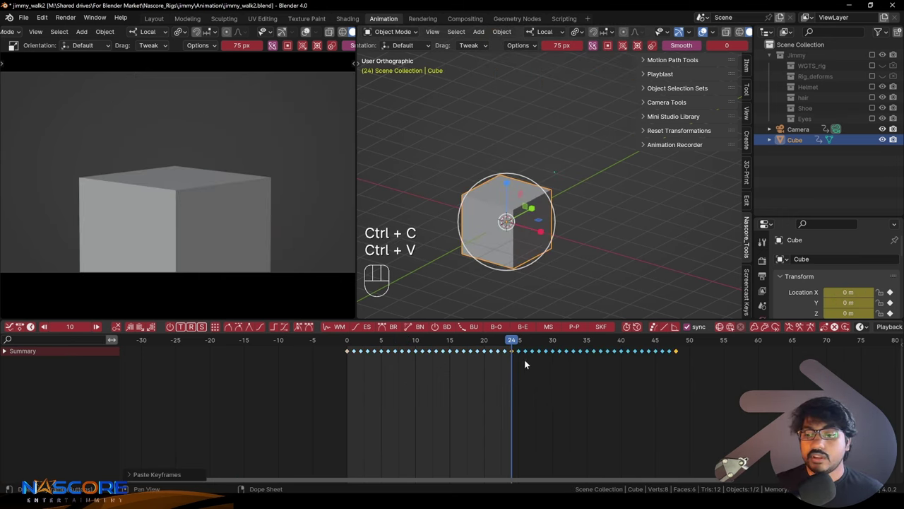
pyautogui.click(519, 341)
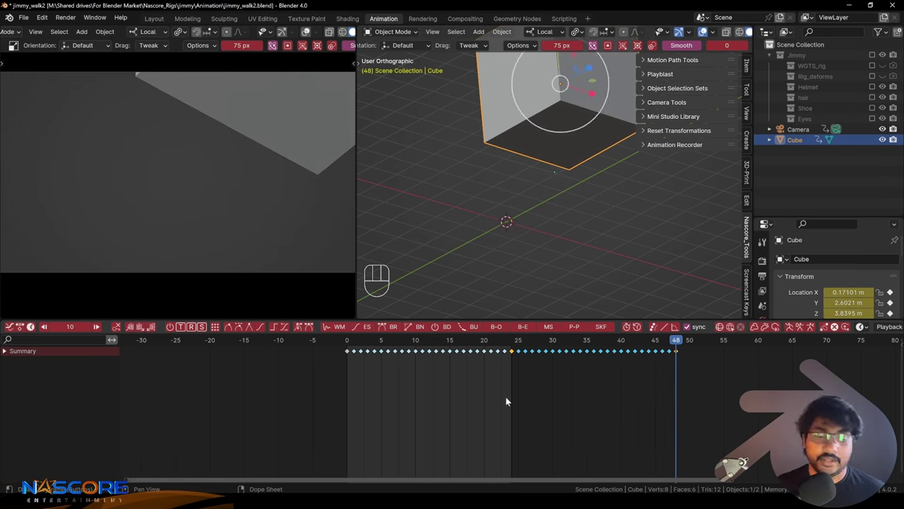
# Step: Undo the extra keyframes recorded after frame 48
pyautogui.press('z')
pyautogui.press('z')
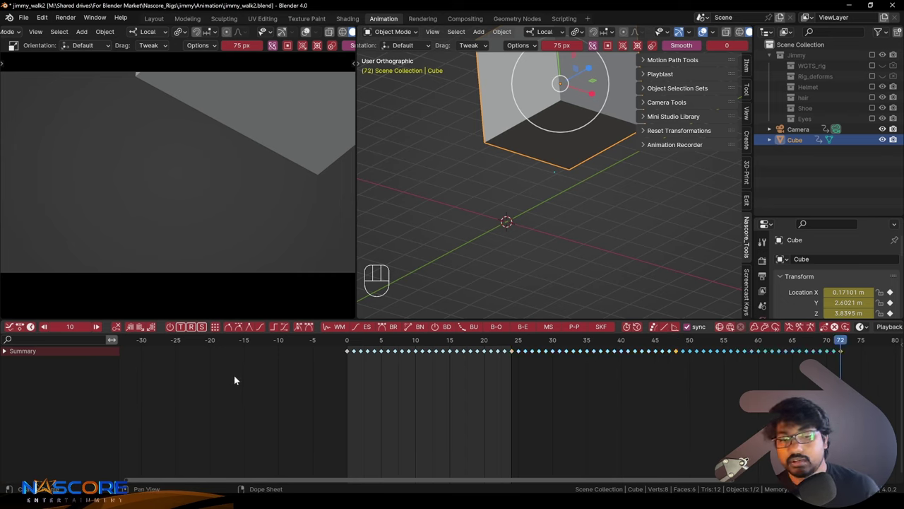
pyautogui.press('z')
pyautogui.press('z')
pyautogui.click(156, 327)
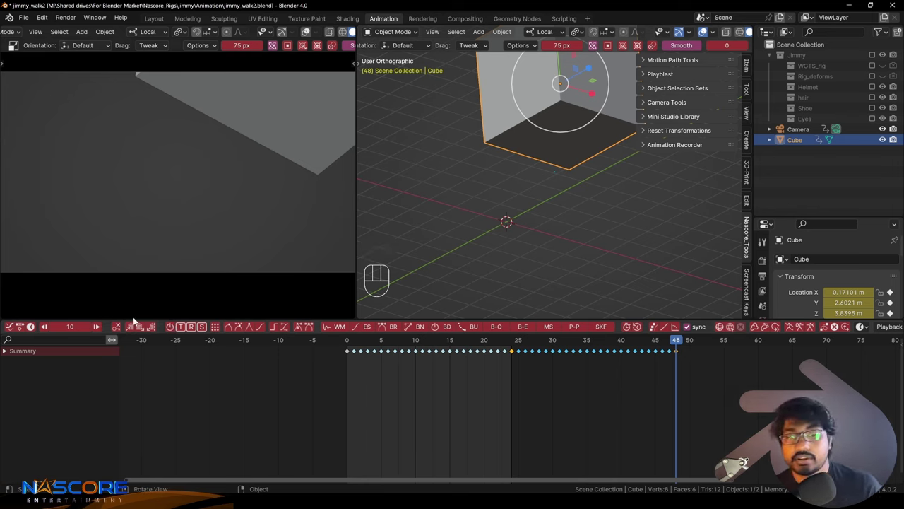
pyautogui.click(156, 330)
pyautogui.press('z')
pyautogui.press('z')
pyautogui.press('z')
# Step: Scrub between early and late frames to check the cube, then show its curves in the Graph Editor
pyautogui.click(159, 348)
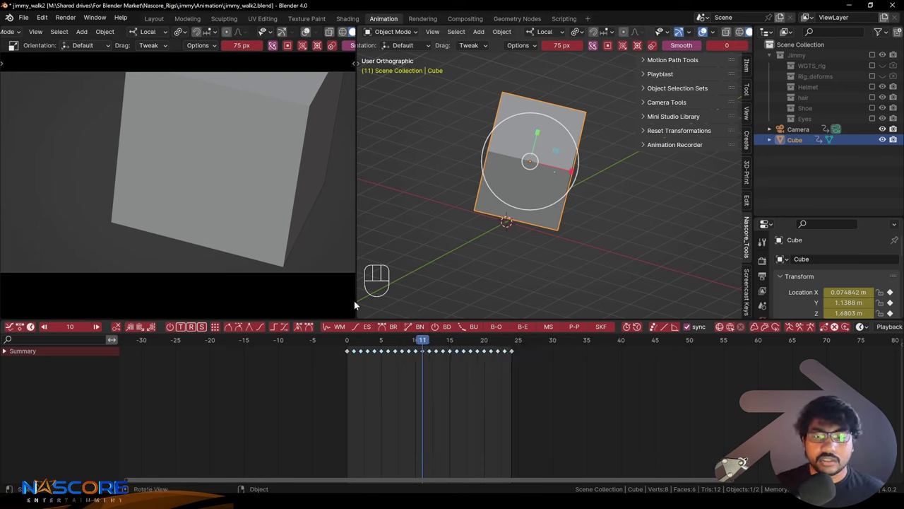
pyautogui.click(416, 341)
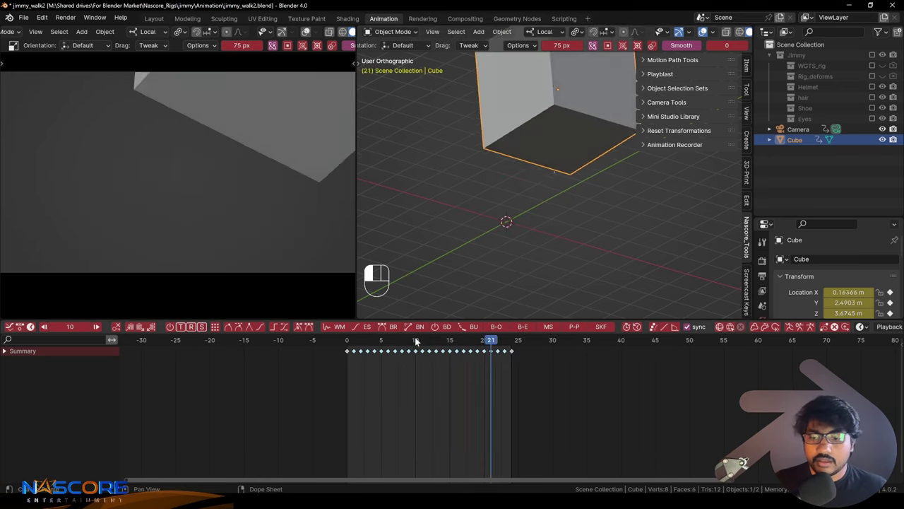
pyautogui.click(380, 378)
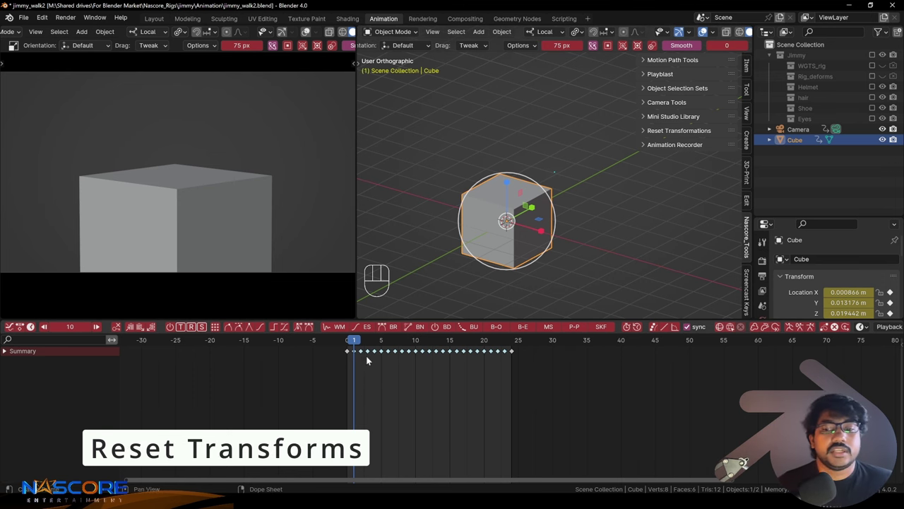
pyautogui.moveTo(358, 343); pyautogui.dragTo(369, 344)
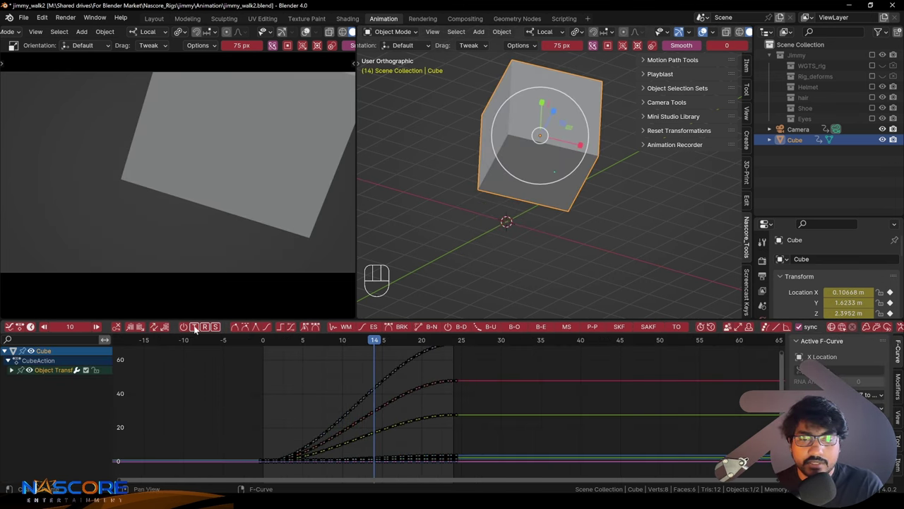
# Step: Clear the Cube's location to zero with Alt+G, then undo the reset
pyautogui.click(195, 329)
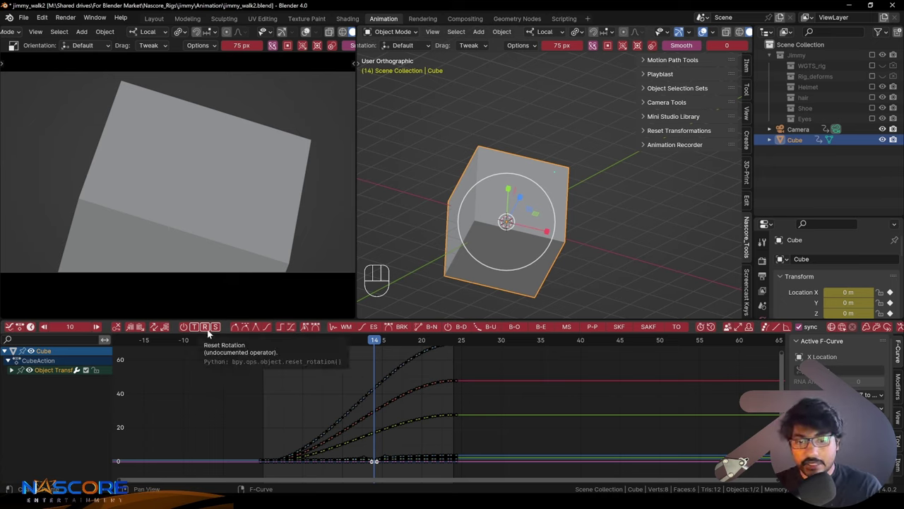
pyautogui.press('z')
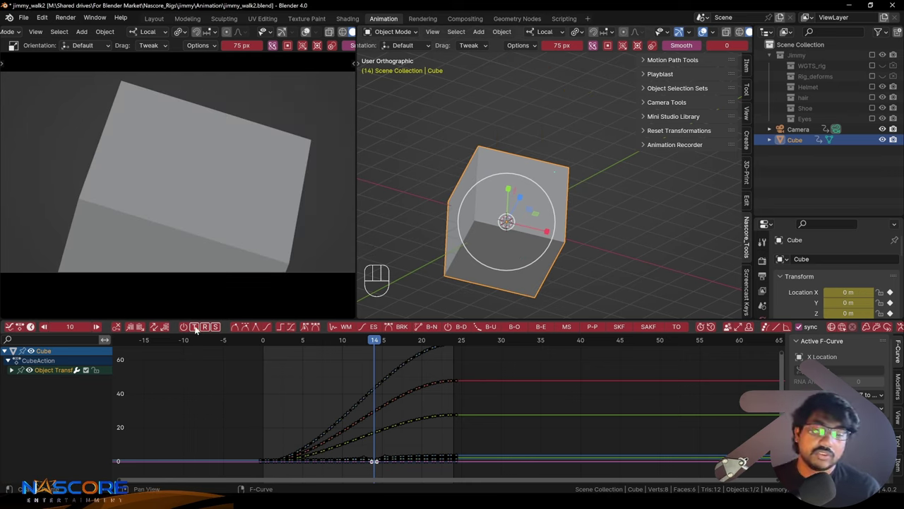
pyautogui.press('z')
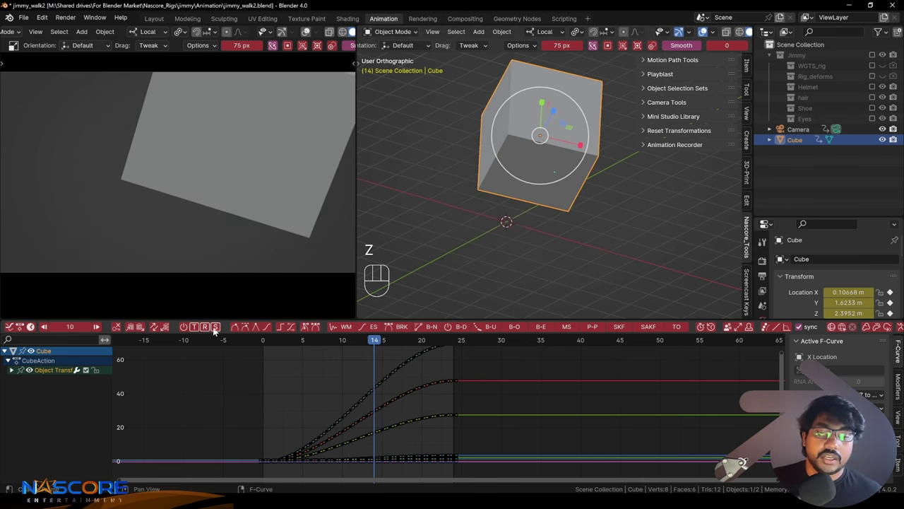
# Step: Collapse the Cube's quaternion rotation channels down to Object Transforms
pyautogui.click(208, 333)
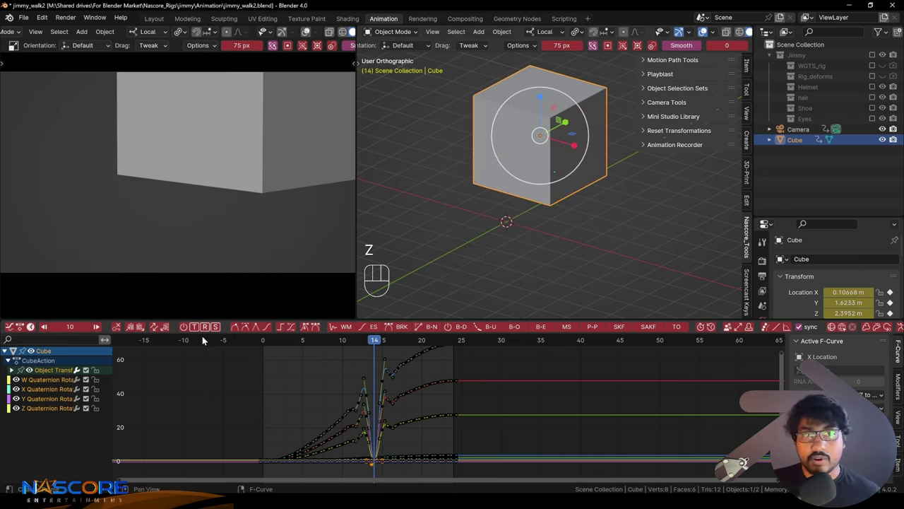
pyautogui.press('z')
pyautogui.press('z')
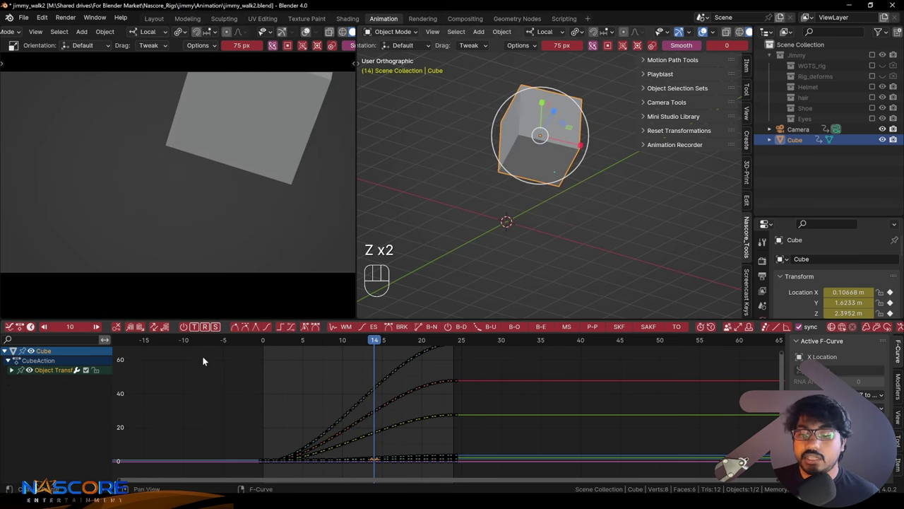
pyautogui.press('z')
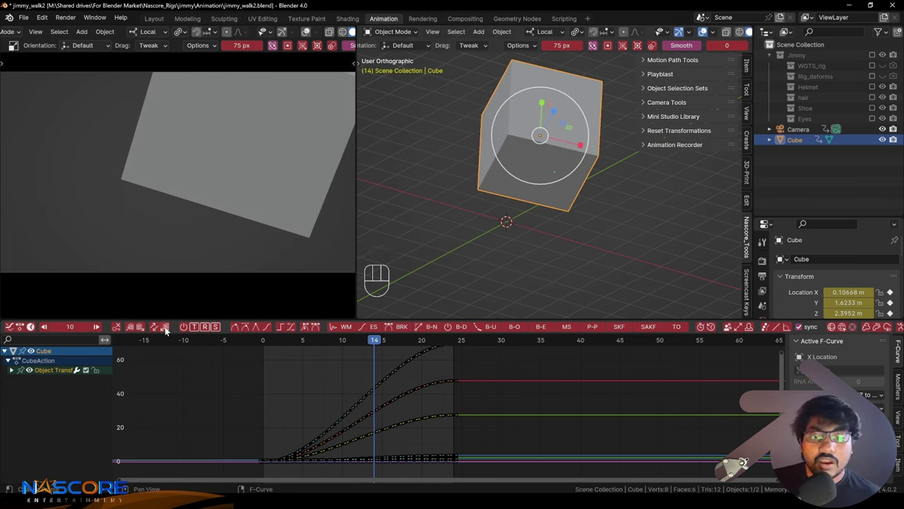
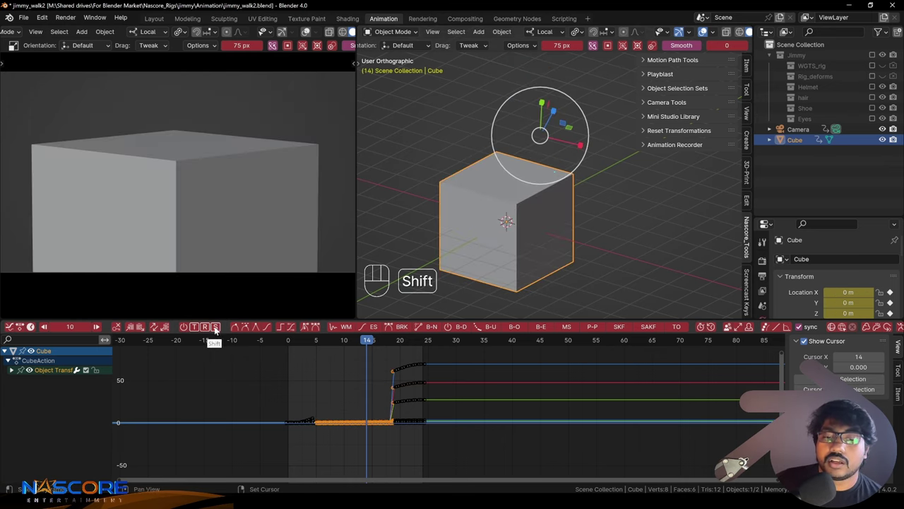
# Step: Set the Graph Editor's current frame to 11 and reselect the Cube at its animated location
pyautogui.click(222, 328)
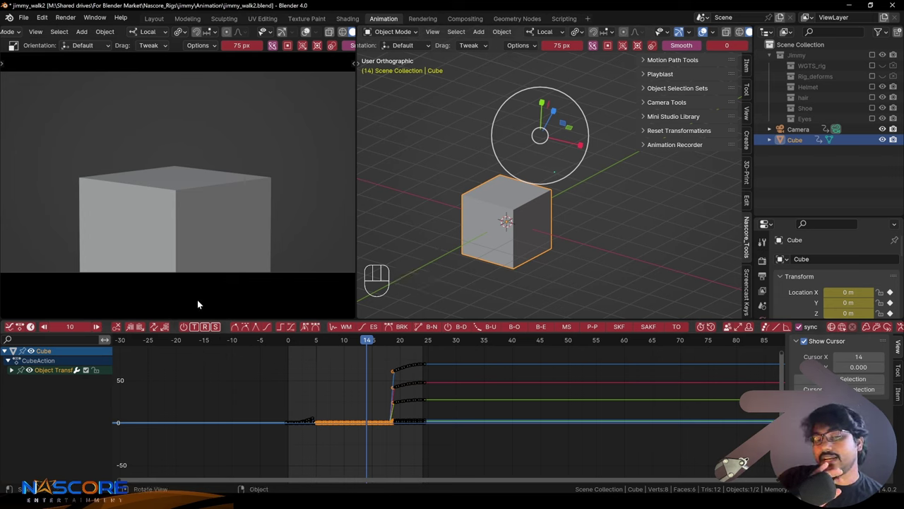
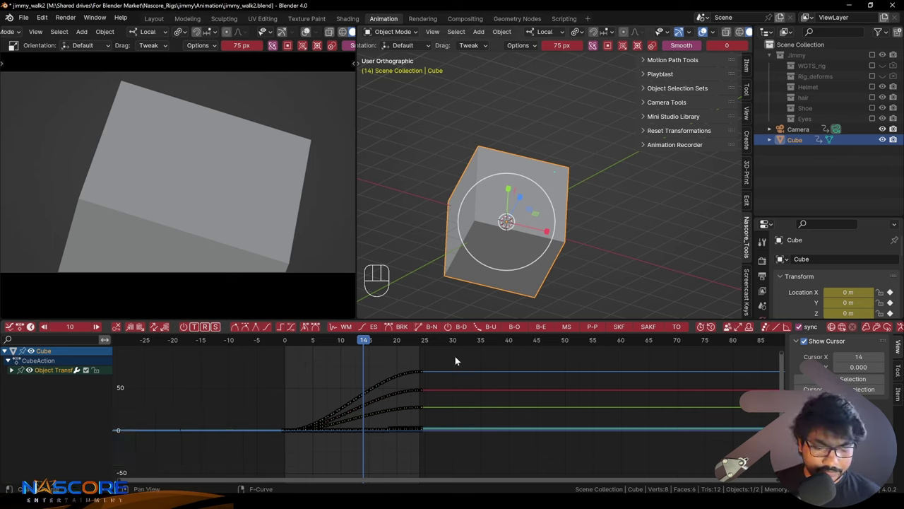
pyautogui.press('t')
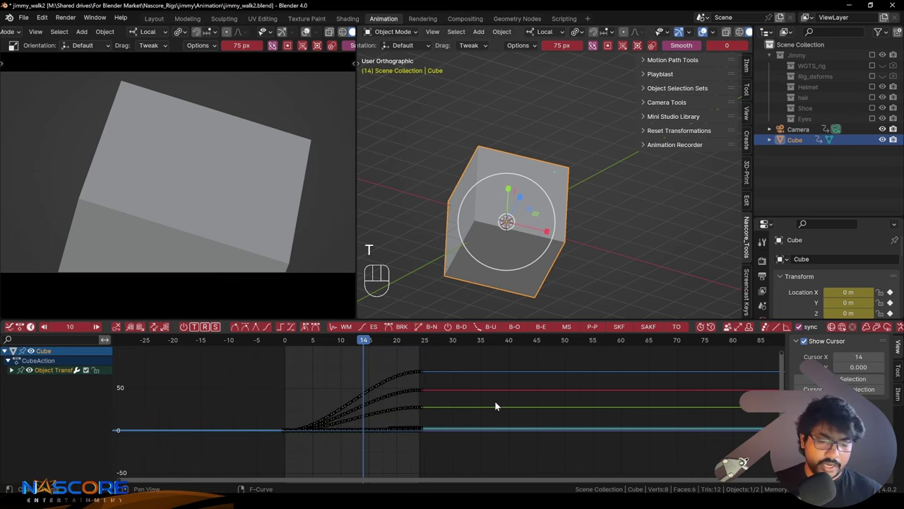
pyautogui.press('v')
pyautogui.click(315, 380)
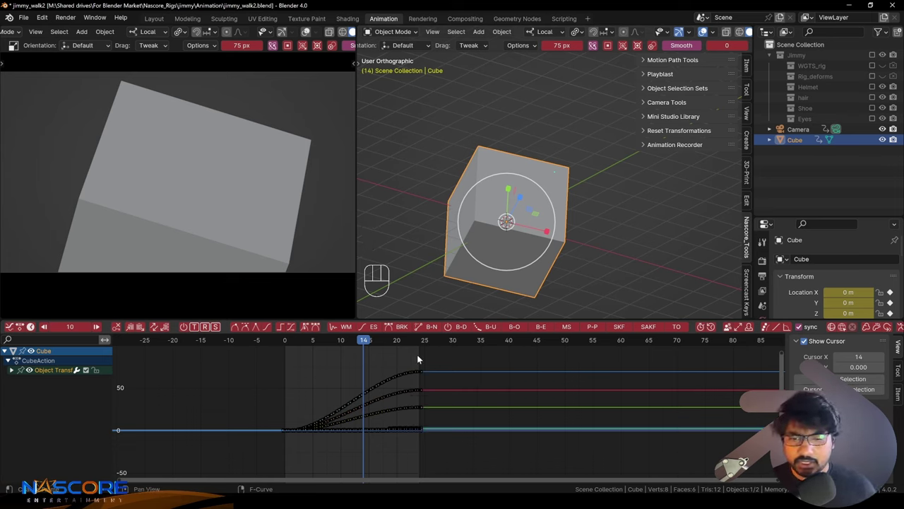
pyautogui.click(350, 378)
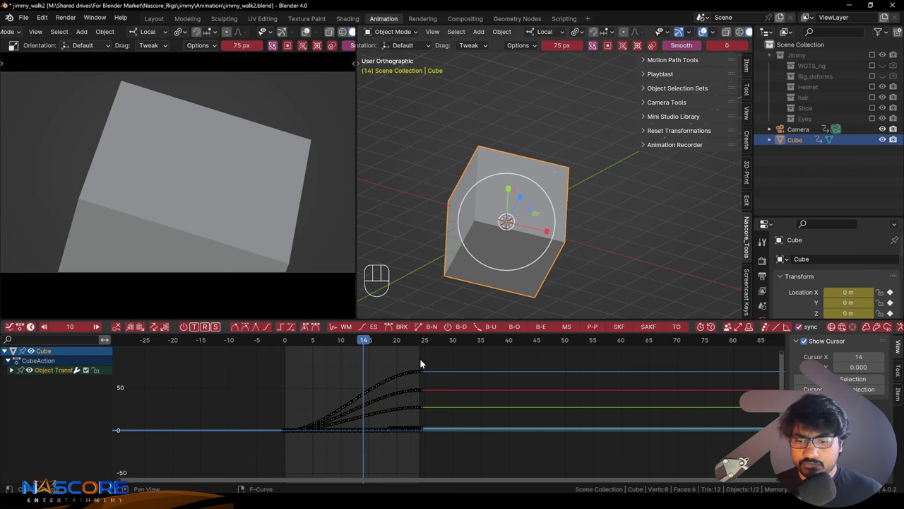
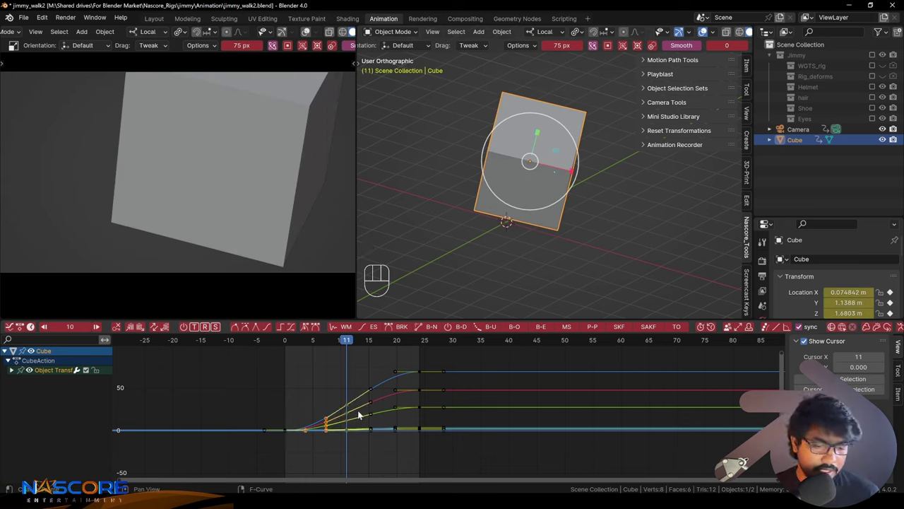
pyautogui.press('a')
pyautogui.press('t')
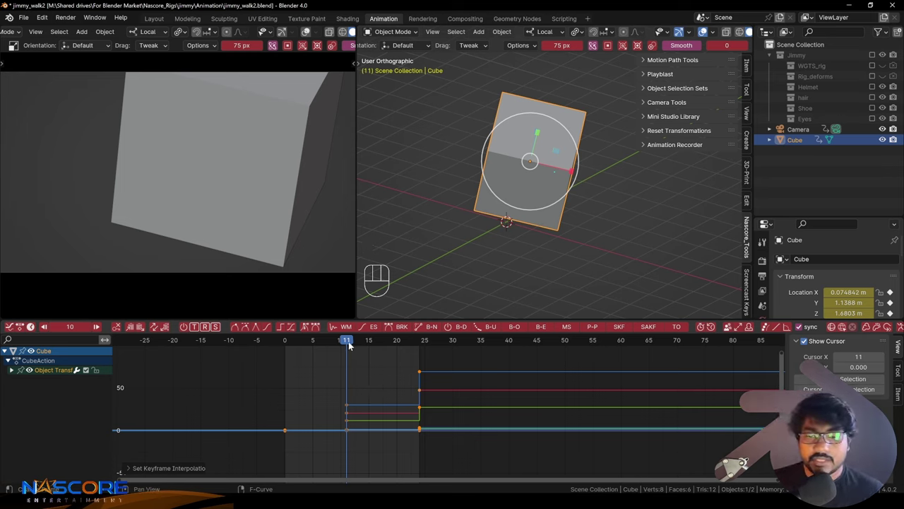
pyautogui.moveTo(348, 344); pyautogui.dragTo(355, 389)
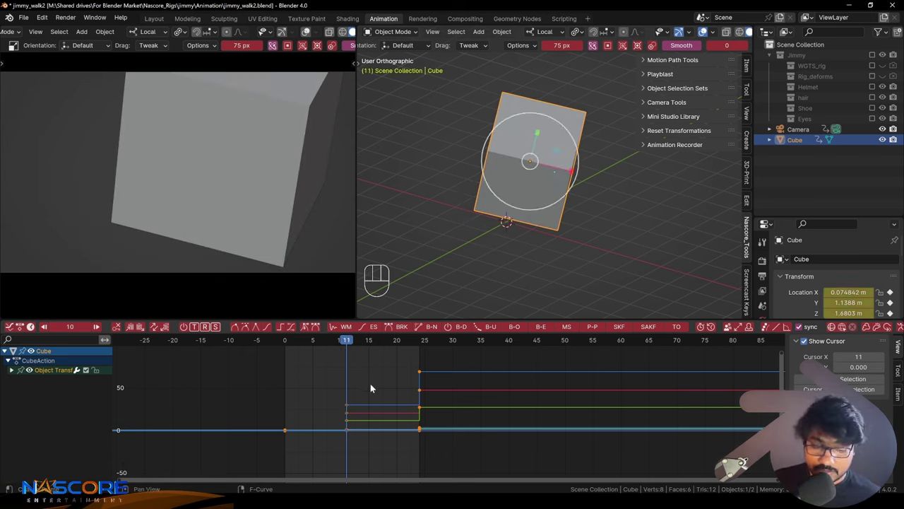
pyautogui.press('v')
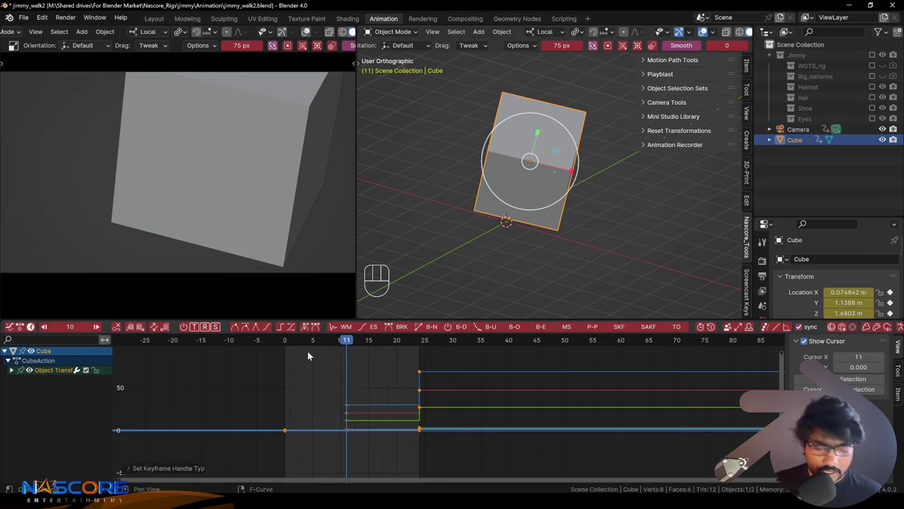
pyautogui.press('v')
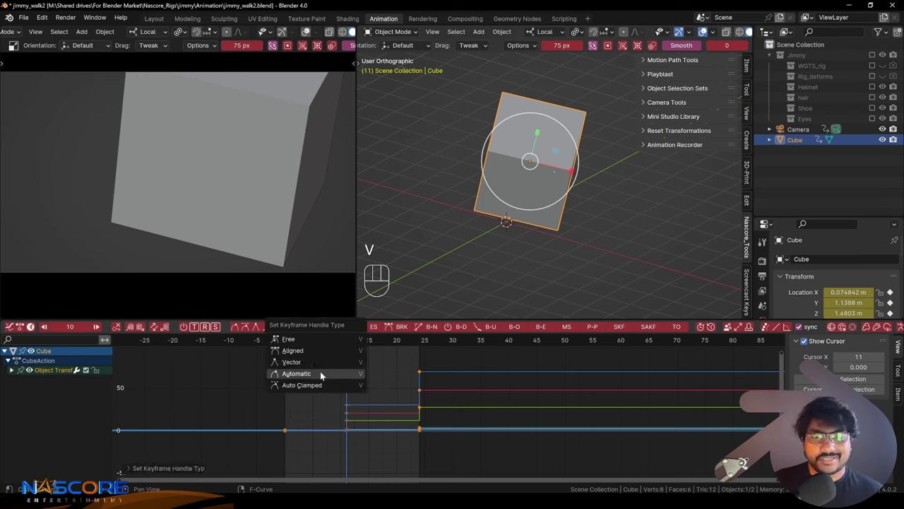
pyautogui.press('v')
pyautogui.press('v')
pyautogui.click(277, 362)
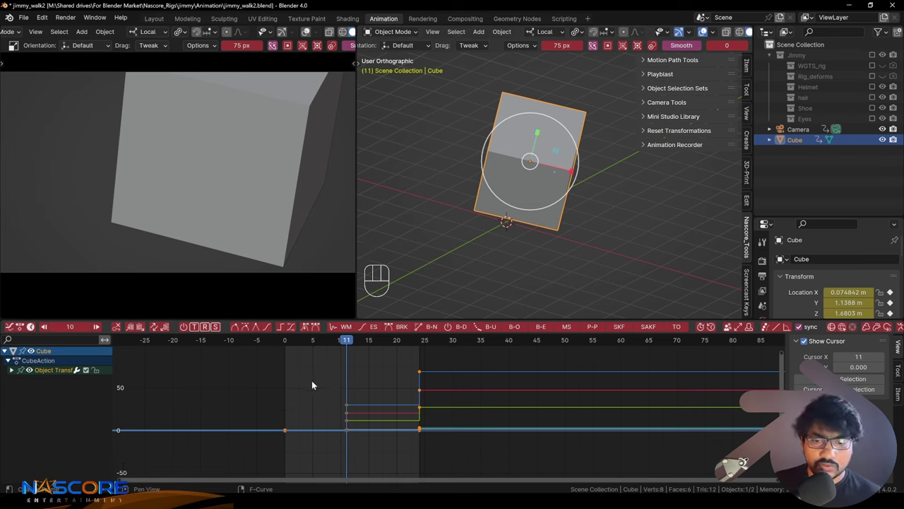
pyautogui.press('t')
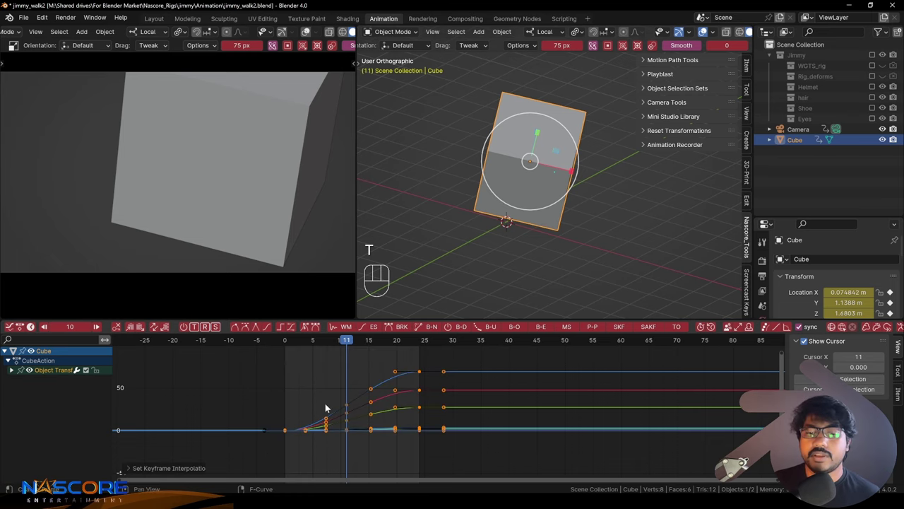
pyautogui.click(339, 389)
pyautogui.moveTo(357, 362); pyautogui.dragTo(325, 362)
pyautogui.click(517, 360)
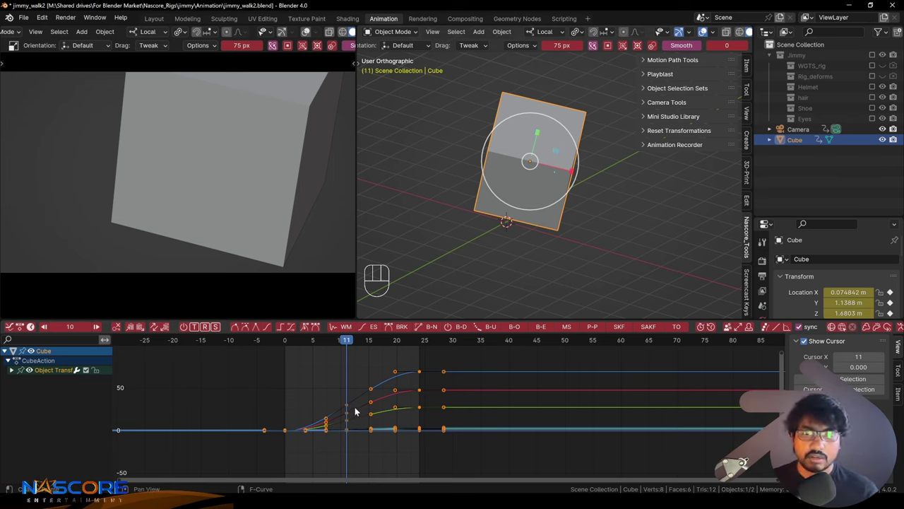
pyautogui.press('v')
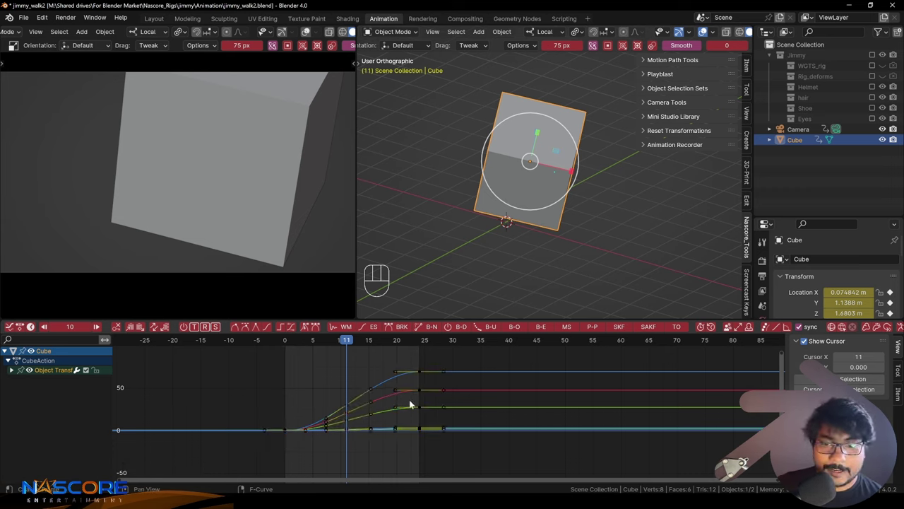
# Step: Scroll the Graph Editor header to reveal the Nascore Tools buttons WM, ES, BRK and B-N
pyautogui.click(322, 374)
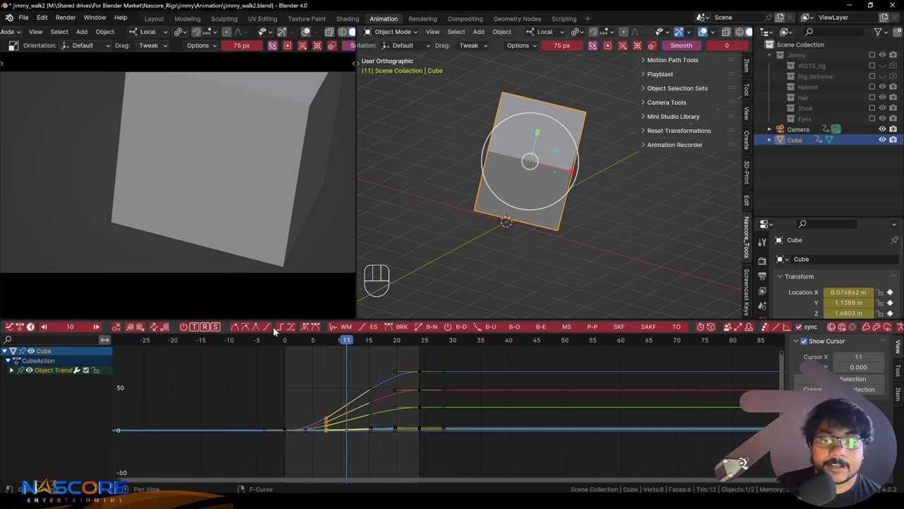
pyautogui.click(240, 328)
pyautogui.press('a')
pyautogui.click(260, 330)
pyautogui.click(271, 330)
pyautogui.click(285, 328)
pyautogui.click(294, 328)
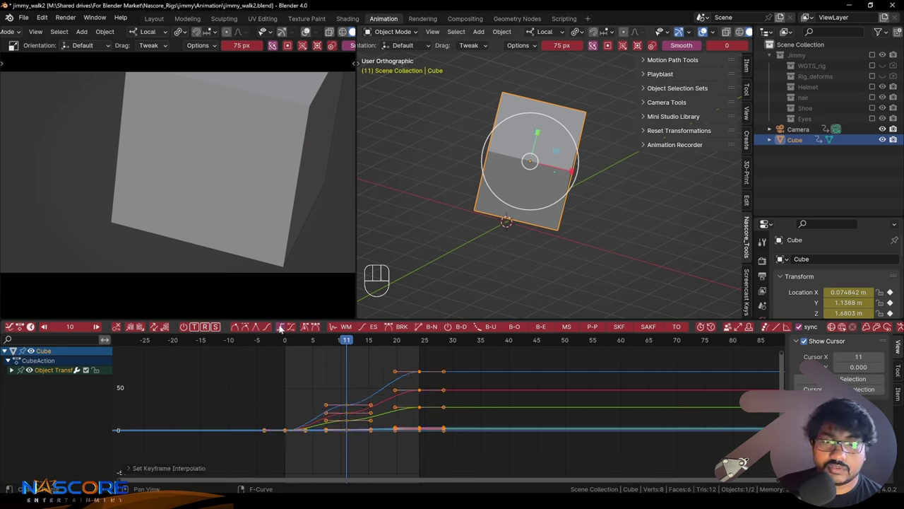
pyautogui.click(265, 329)
pyautogui.click(244, 328)
pyautogui.click(233, 330)
pyautogui.click(268, 331)
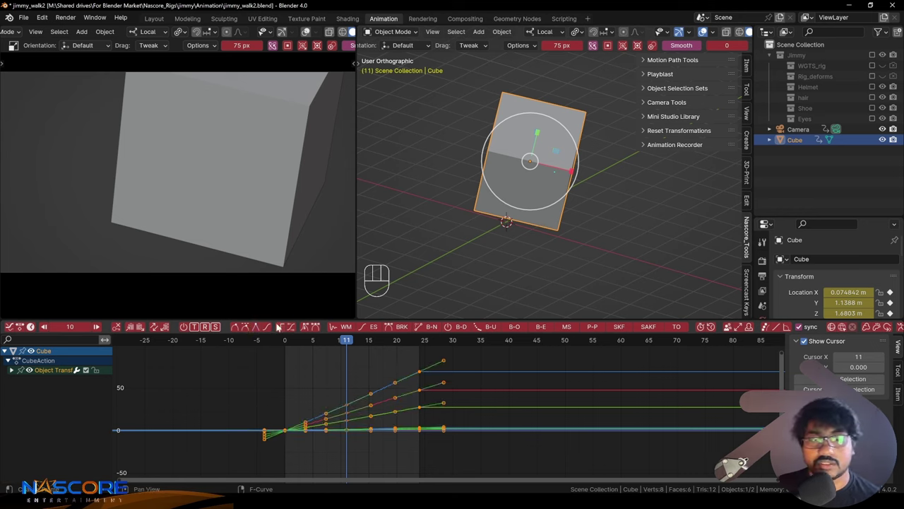
pyautogui.click(284, 332)
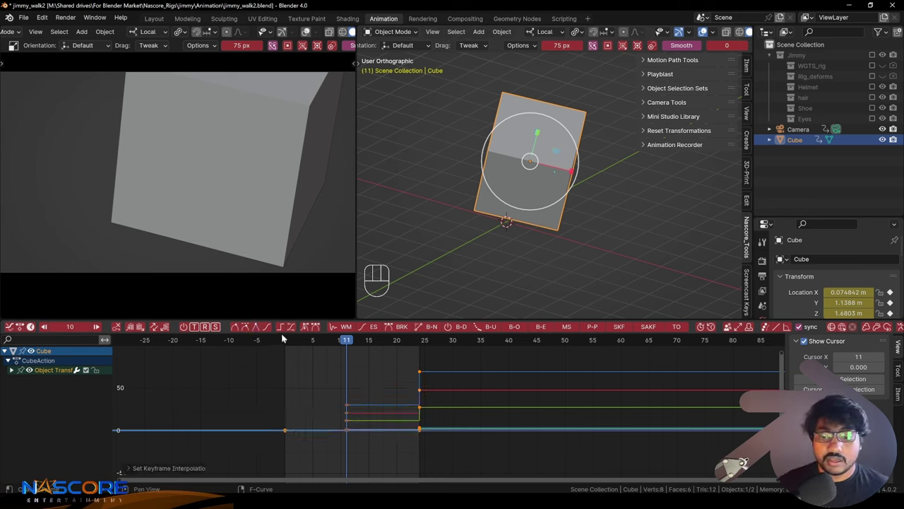
pyautogui.click(257, 328)
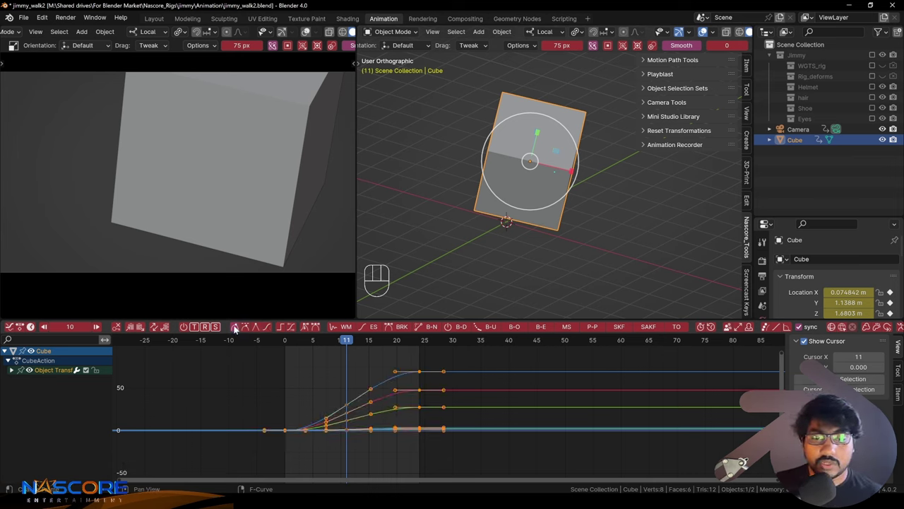
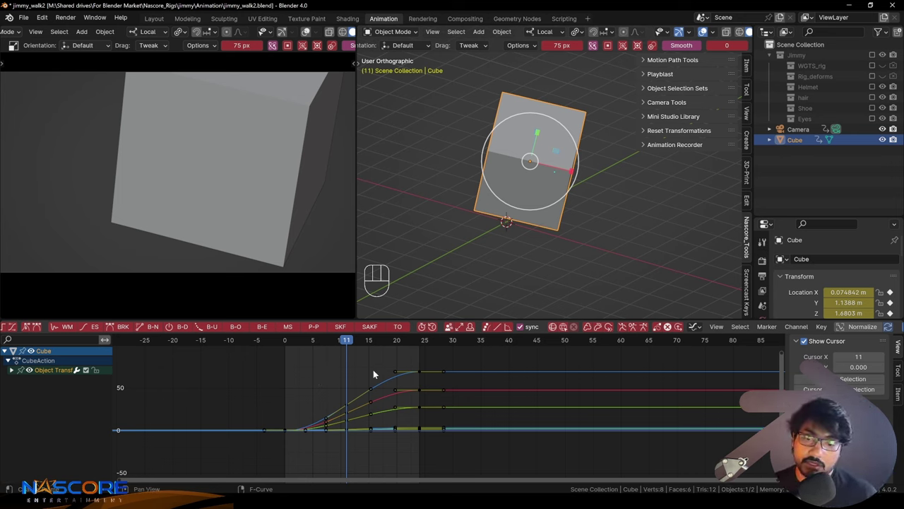
# Step: Drag the Graph Editor down to a header strip, enlarging the viewport and the Cube's transform panel
pyautogui.moveTo(378, 368); pyautogui.dragTo(327, 402)
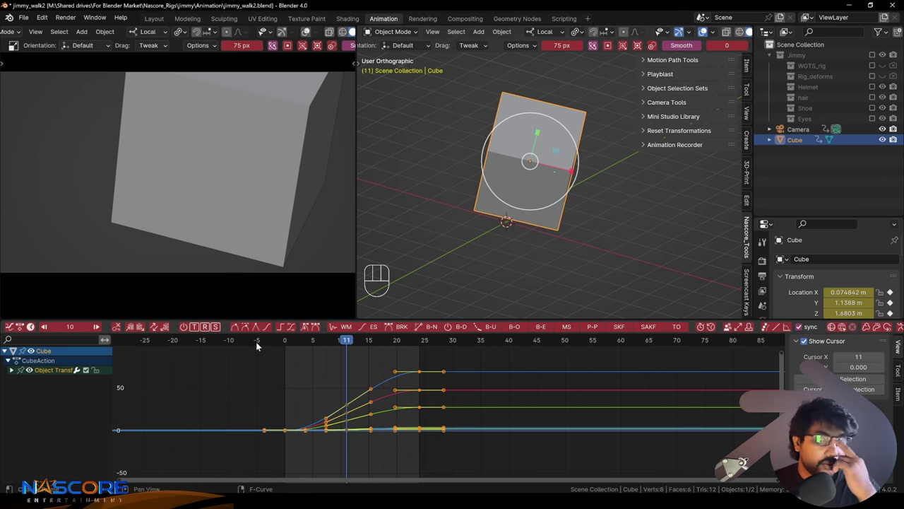
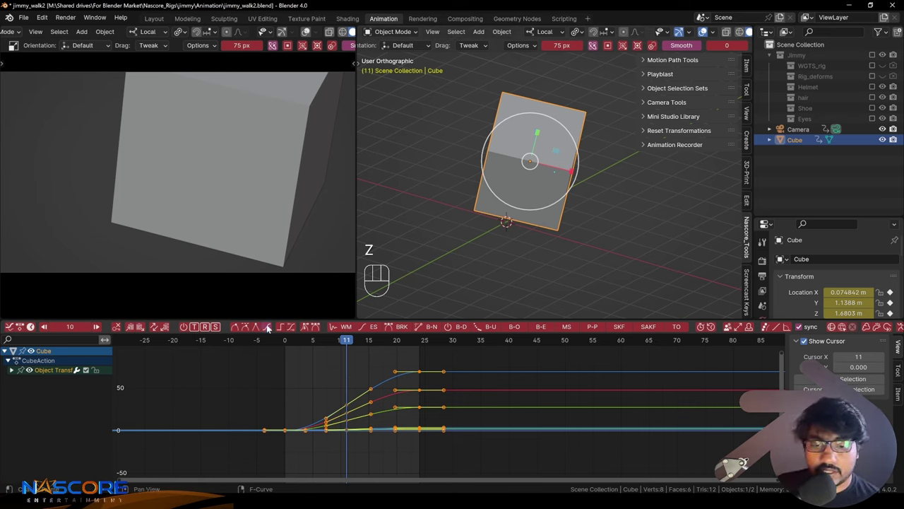
pyautogui.press('z')
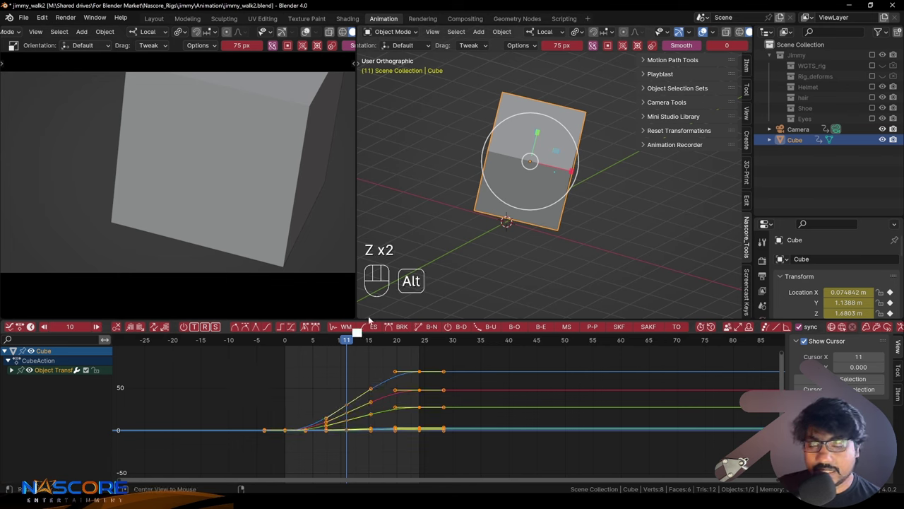
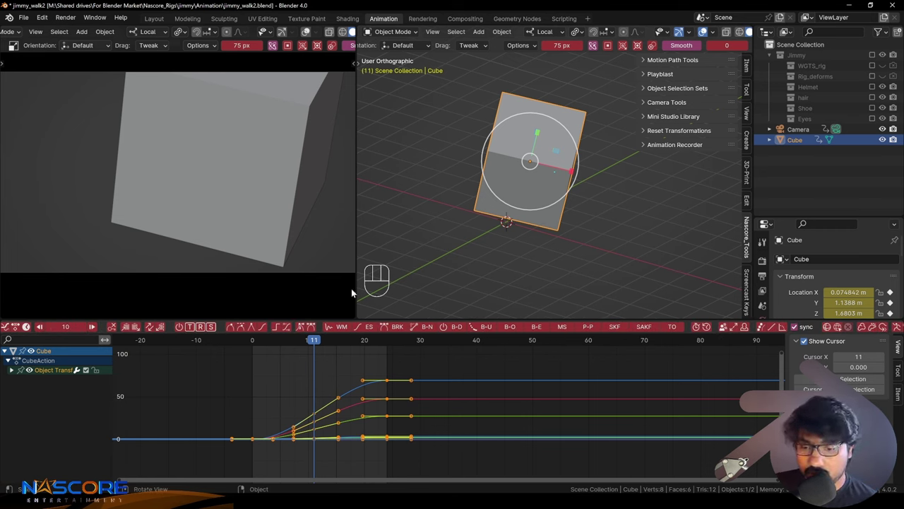
pyautogui.moveTo(532, 227); pyautogui.dragTo(549, 227)
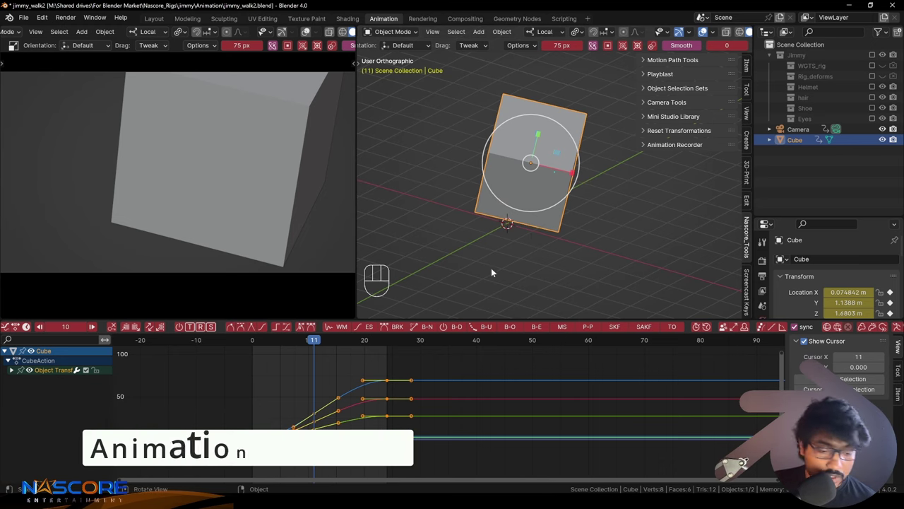
pyautogui.press('shift+s')
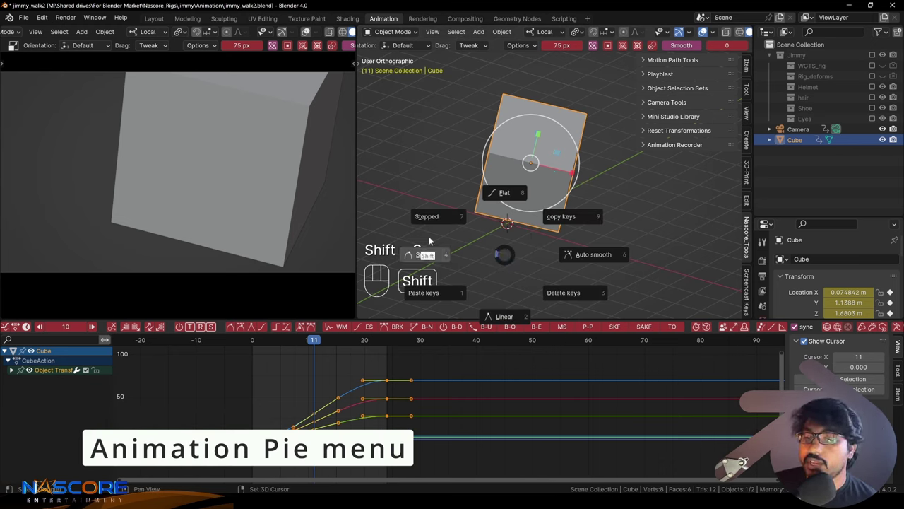
pyautogui.press('shift+s')
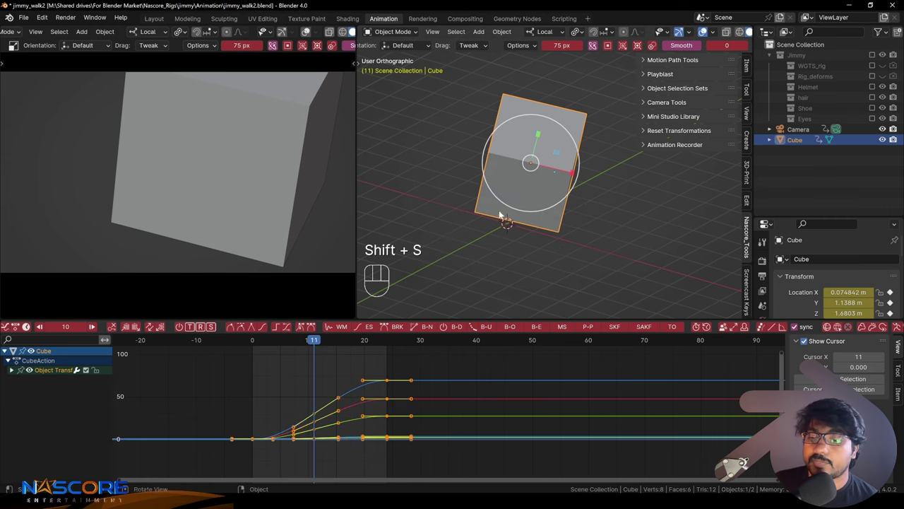
pyautogui.press('shift+s')
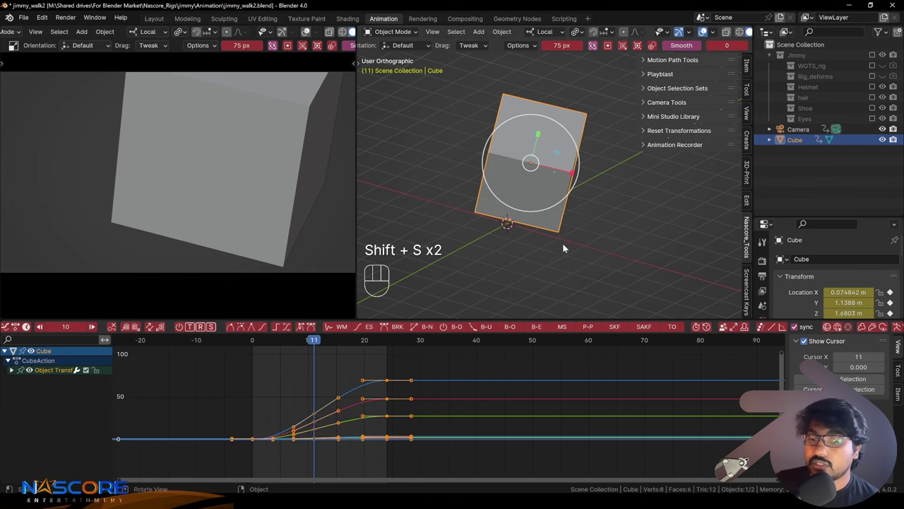
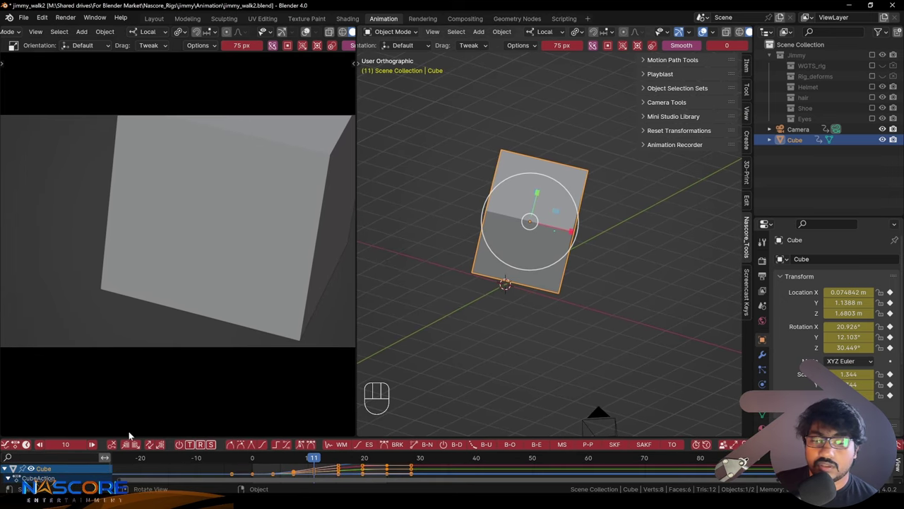
# Step: Show the Dope Sheet in the bottom area listing CubeAction's Object Transforms channels
pyautogui.press('shift+s')
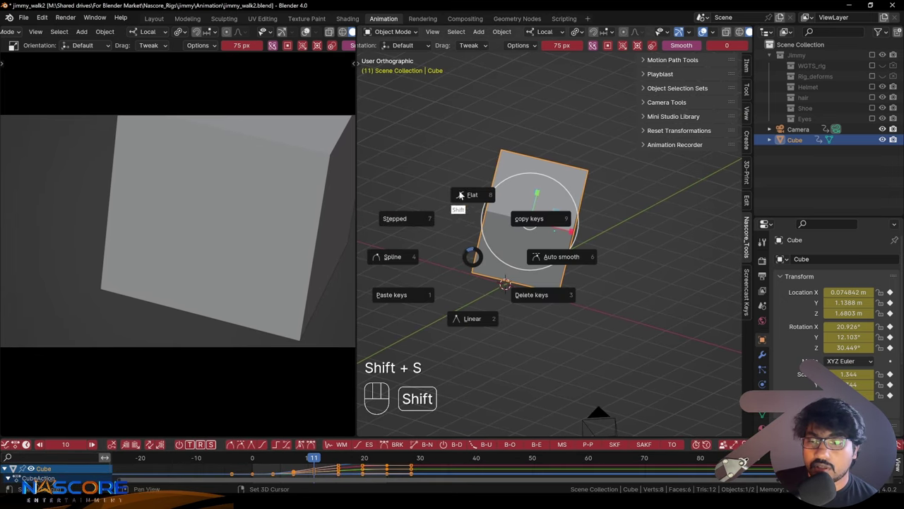
pyautogui.press('shift+s')
pyautogui.press('shift+s')
pyautogui.press('shift+s')
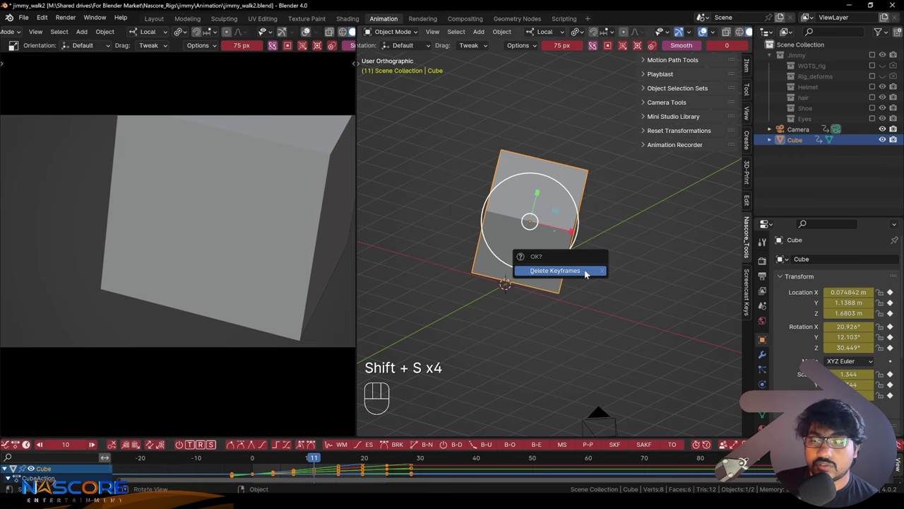
pyautogui.press('shift+s')
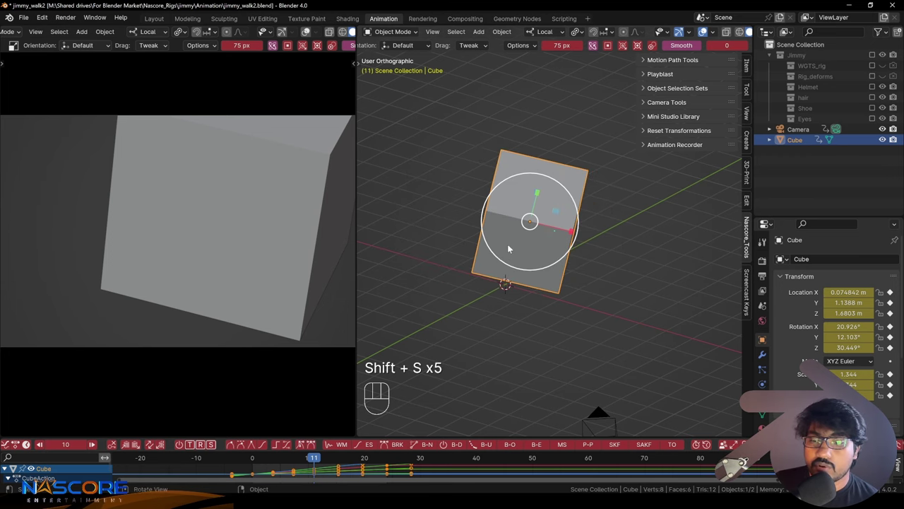
pyautogui.press('shift+s')
pyautogui.press('z')
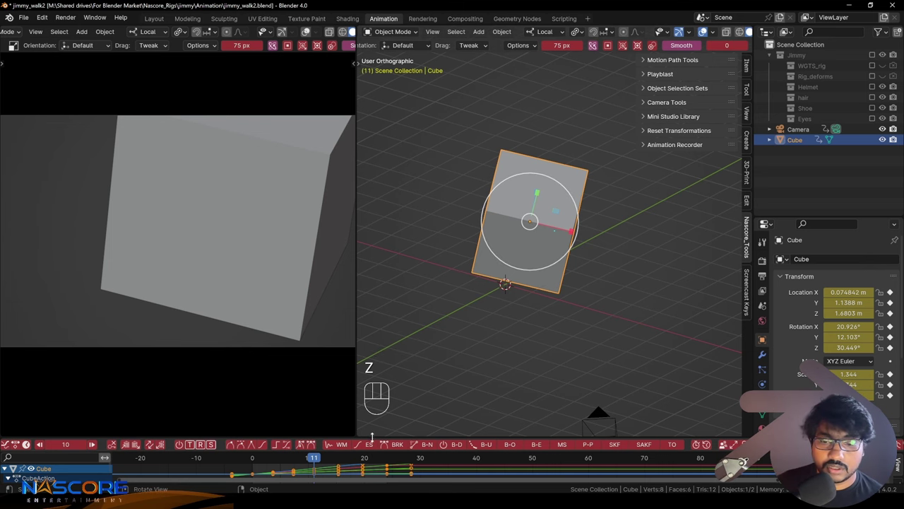
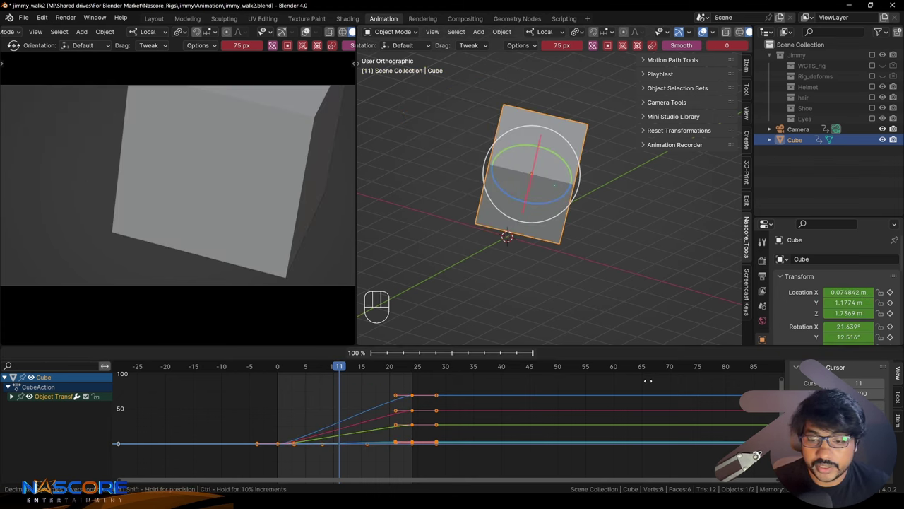
# Step: Start the Animation Recorder and move the Cube higher while it records
pyautogui.press('z')
pyautogui.moveTo(344, 357); pyautogui.dragTo(356, 356)
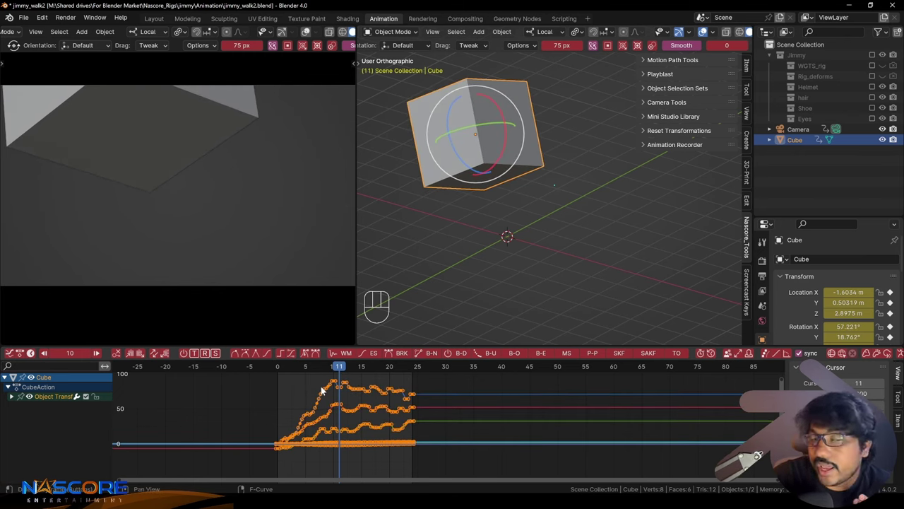
pyautogui.rightClick(326, 388)
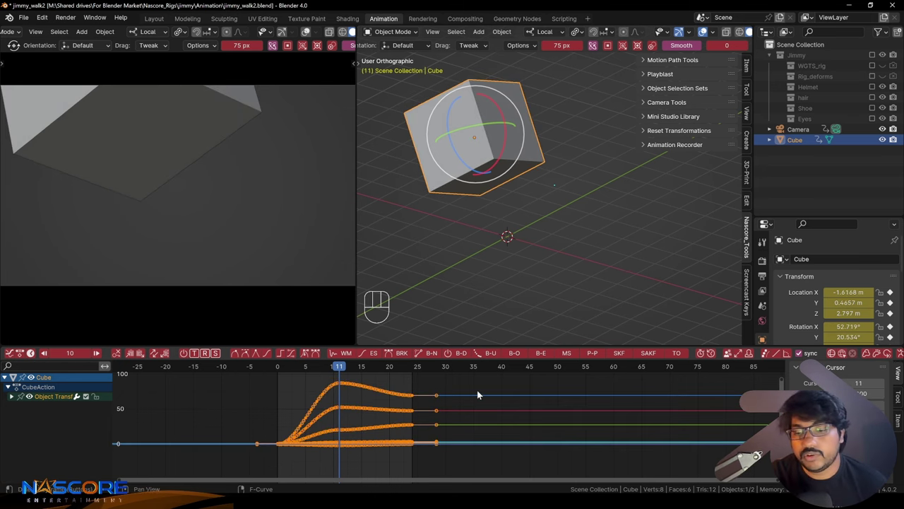
pyautogui.moveTo(479, 390); pyautogui.dragTo(443, 397)
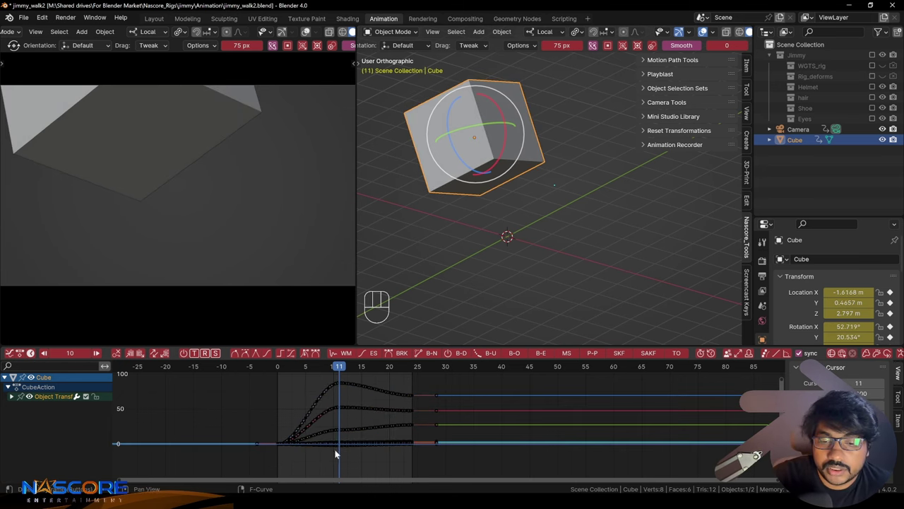
pyautogui.moveTo(351, 479); pyautogui.dragTo(387, 463)
pyautogui.press('a')
pyautogui.click(374, 356)
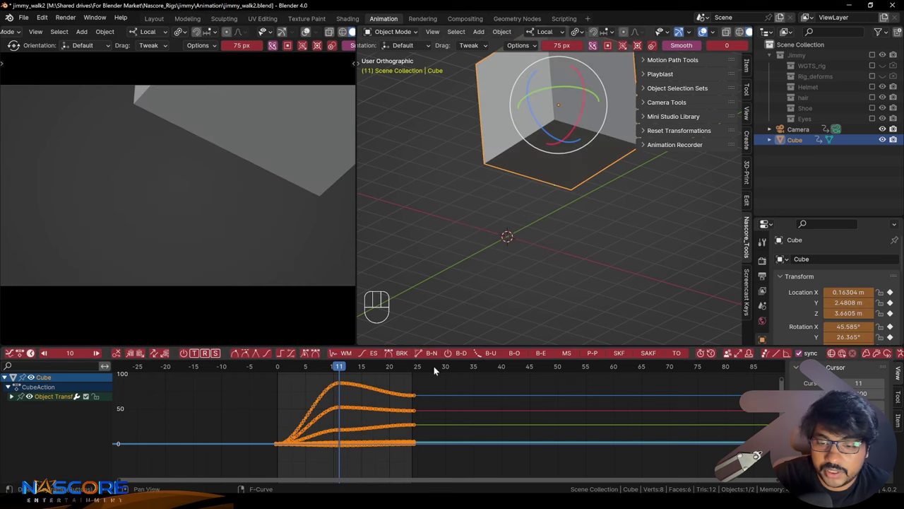
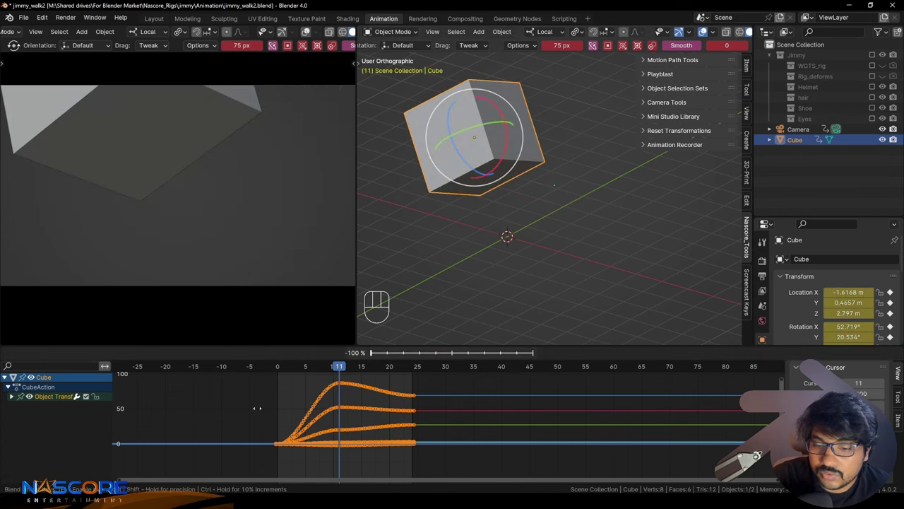
# Step: Rotate the Cube to a tilted pose near -2.81, -0.39, 2.99 m, stop recording and play it back
pyautogui.rightClick(558, 418)
pyautogui.click(410, 444)
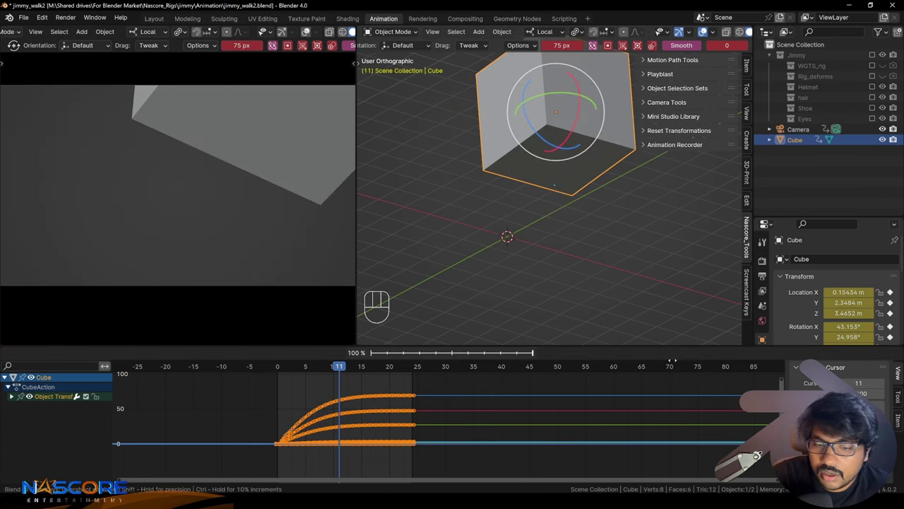
pyautogui.rightClick(612, 383)
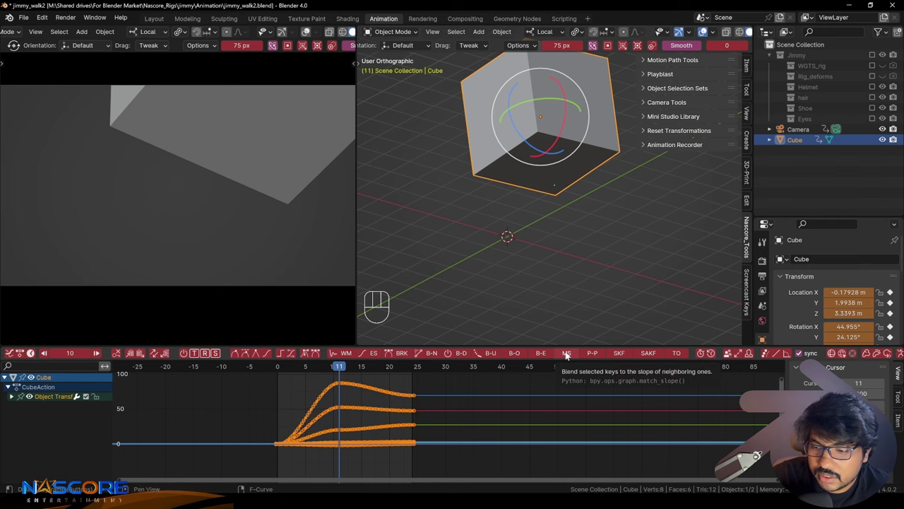
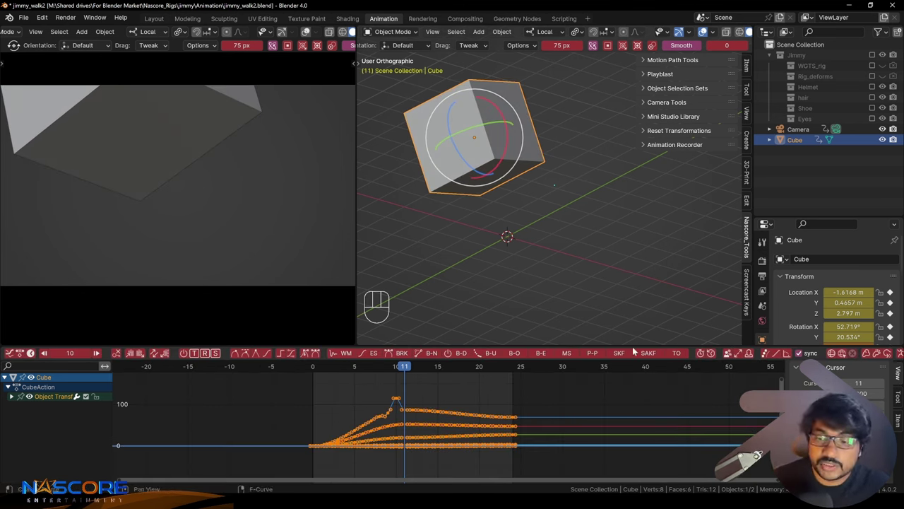
pyautogui.press('z')
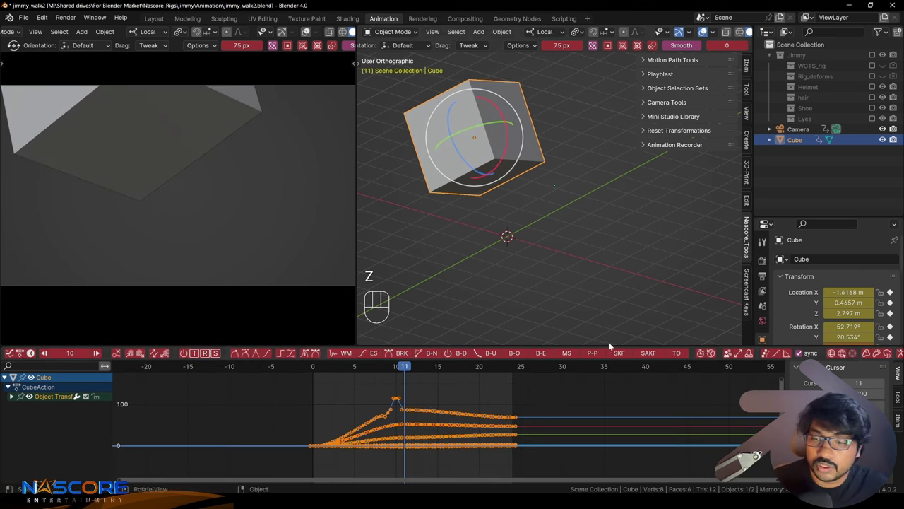
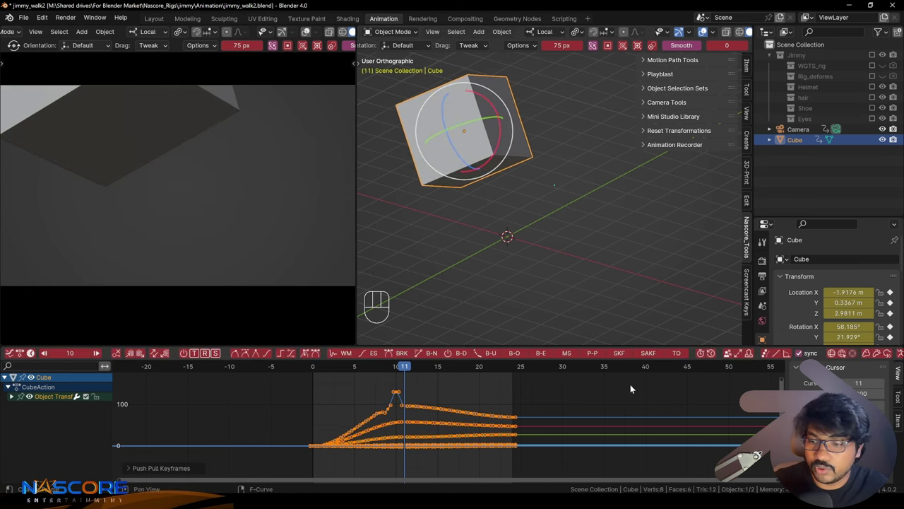
pyautogui.click(619, 353)
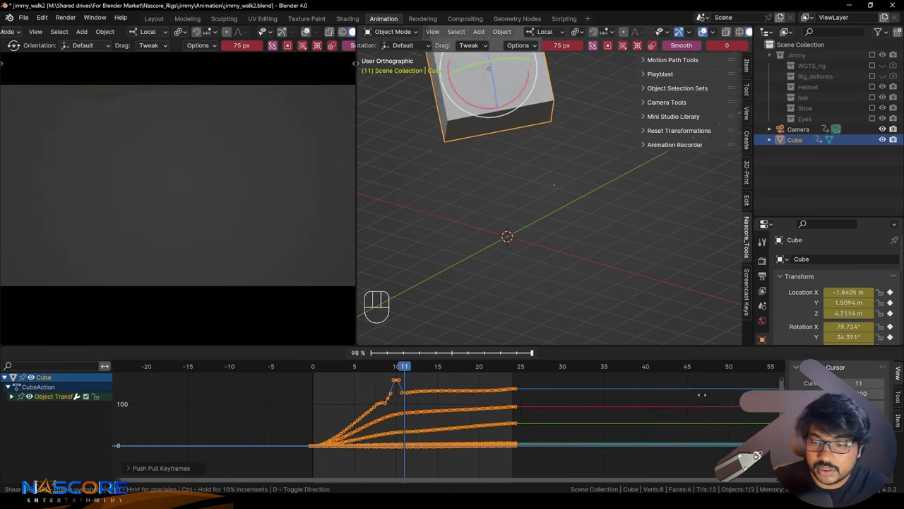
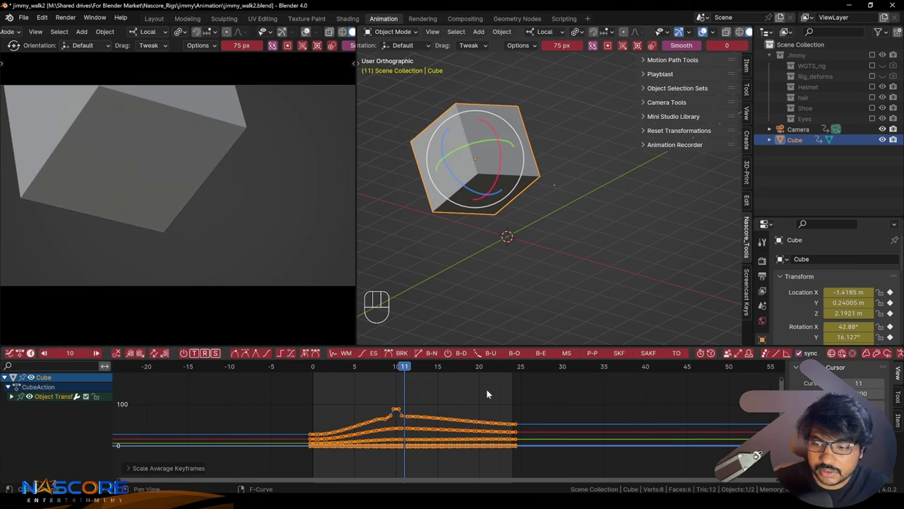
pyautogui.press('z')
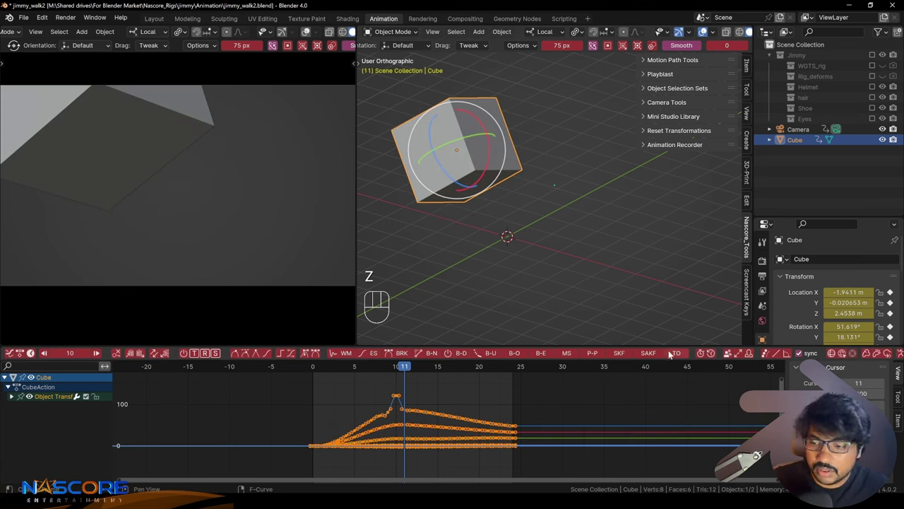
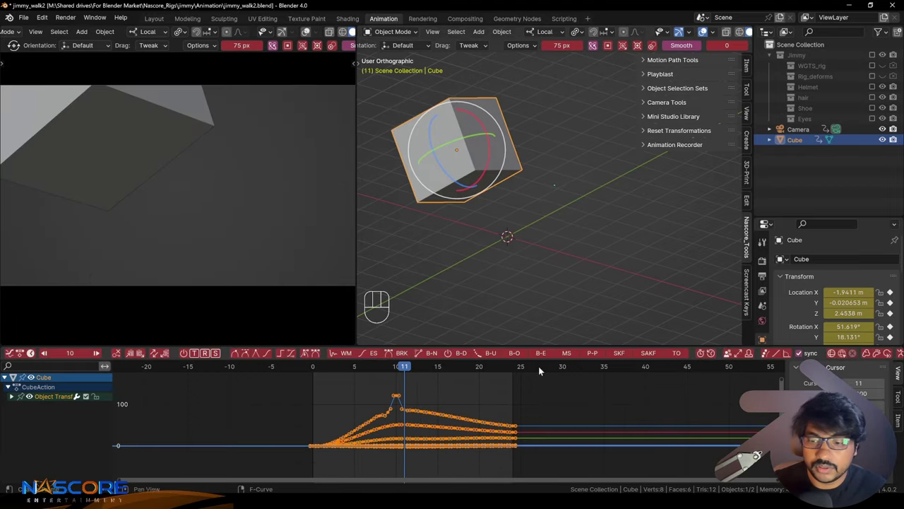
pyautogui.click(648, 355)
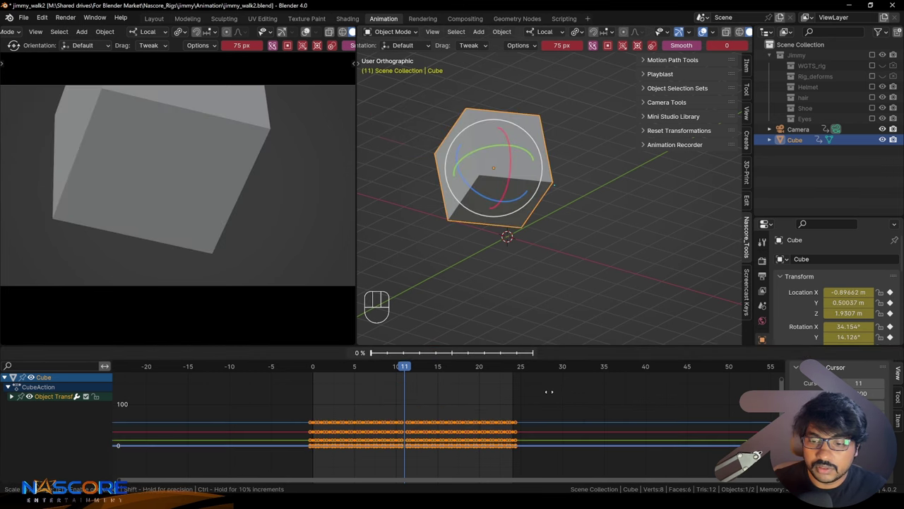
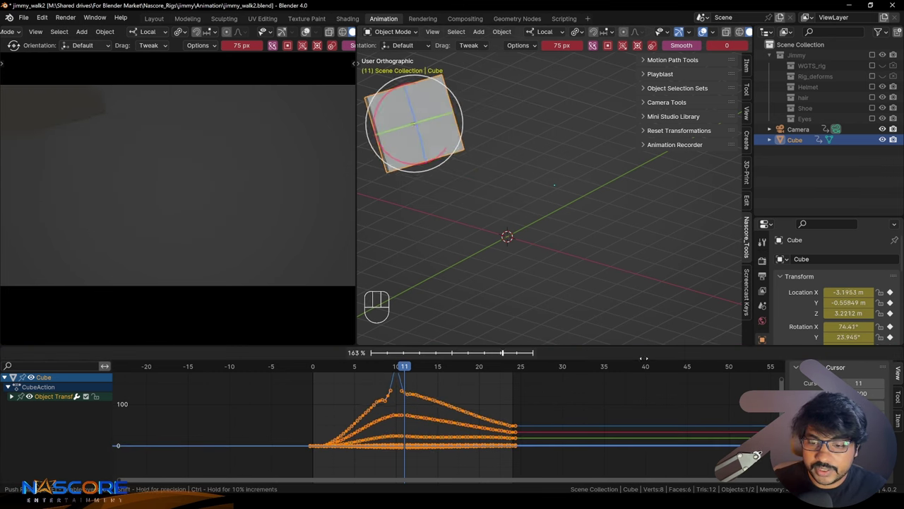
pyautogui.press('e')
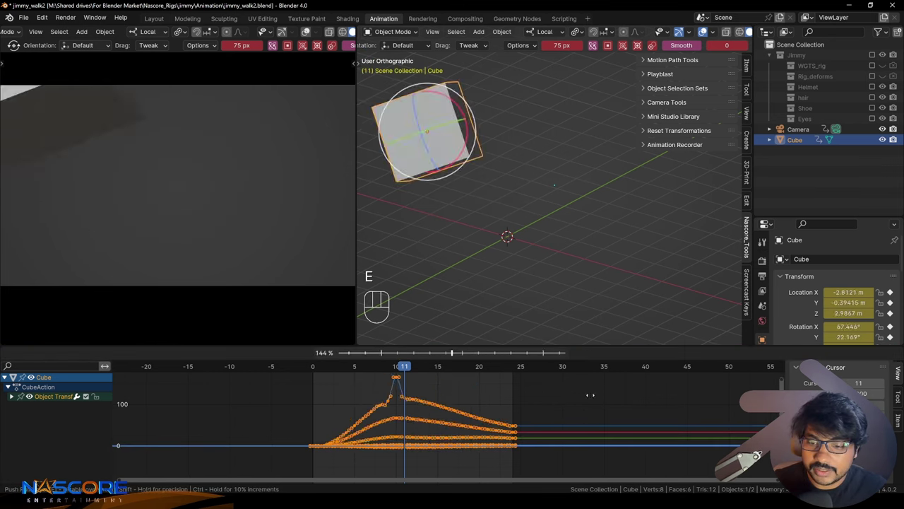
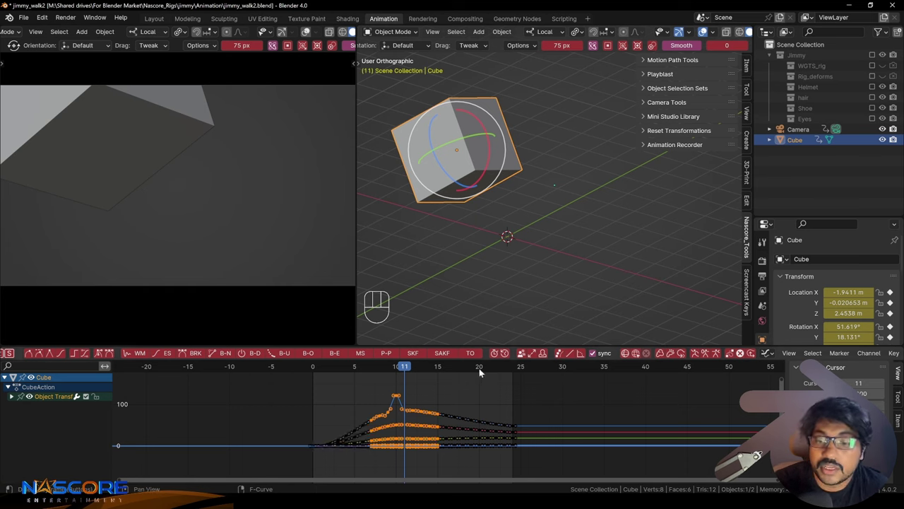
# Step: Play back the Cube's recorded animation in the viewport and stop it again
pyautogui.click(498, 351)
pyautogui.press('space')
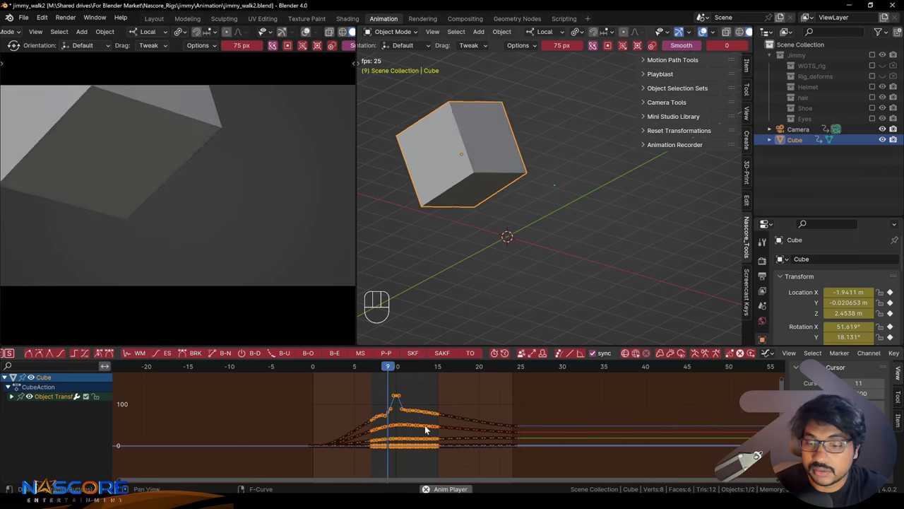
pyautogui.press('space')
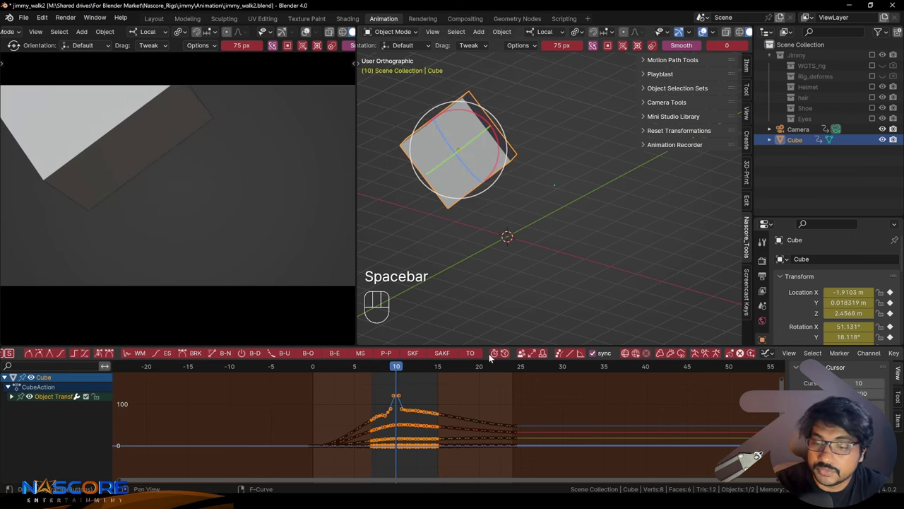
# Step: Show the Cube's X, Y and Z Location curves in the Graph Editor, framed with View All
pyautogui.click(509, 354)
pyautogui.click(483, 399)
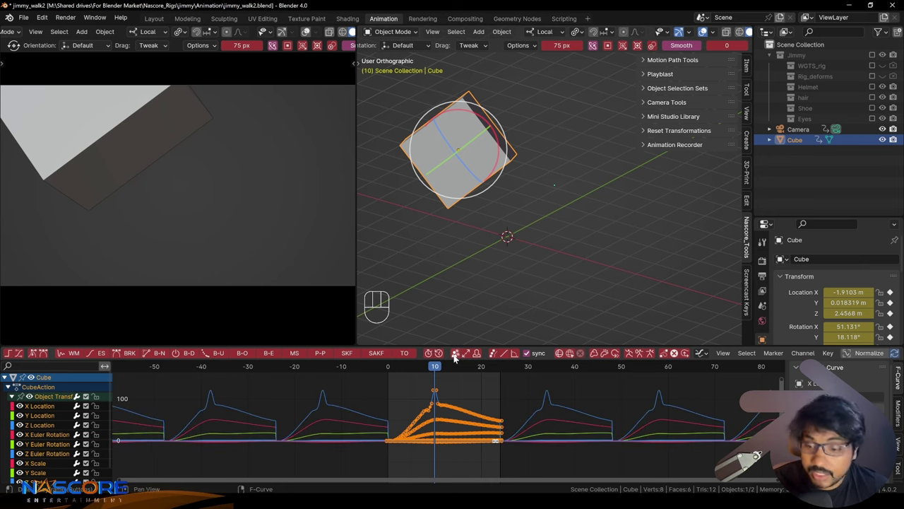
pyautogui.click(468, 355)
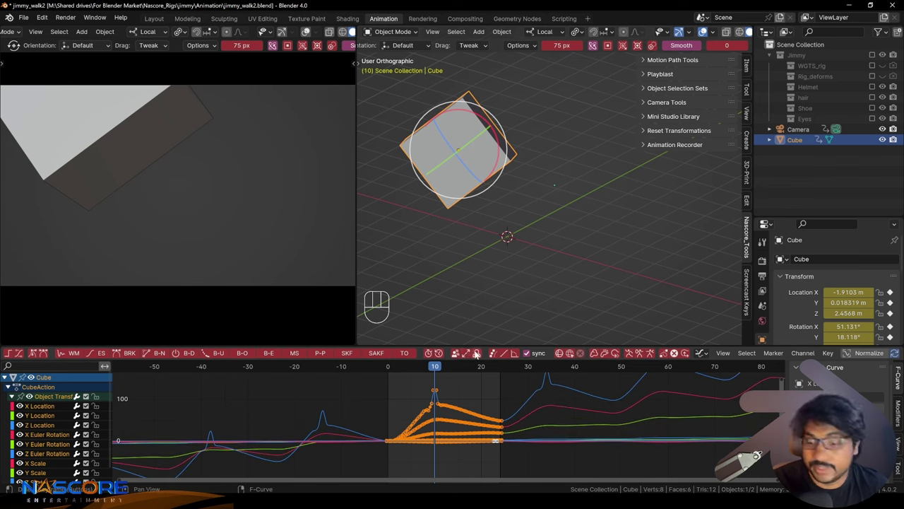
pyautogui.click(476, 354)
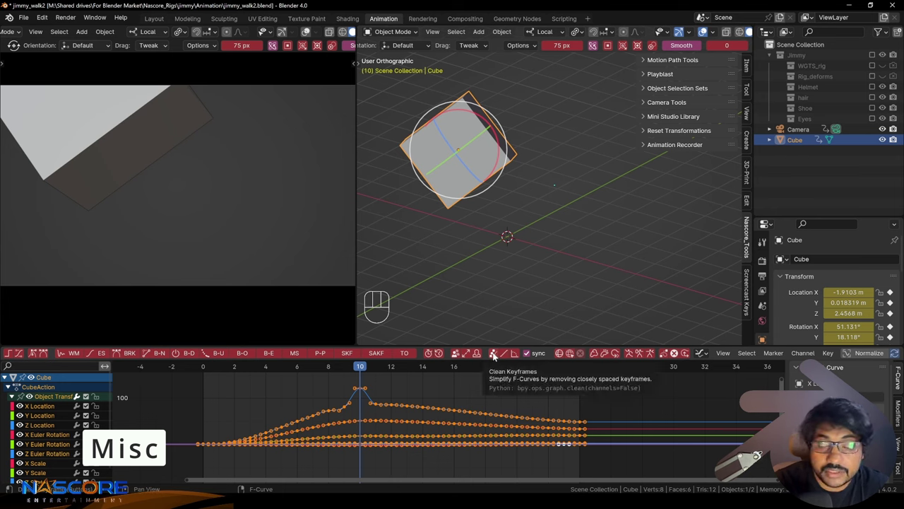
pyautogui.click(493, 356)
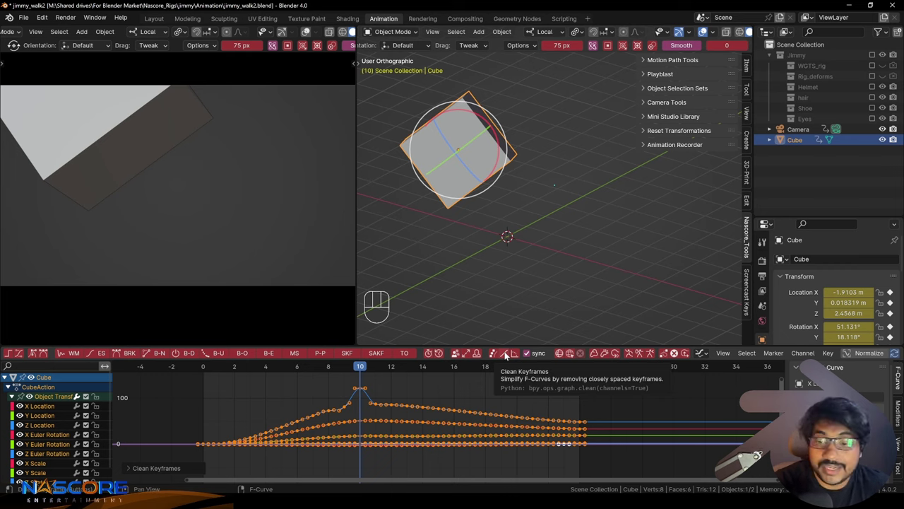
pyautogui.click(505, 356)
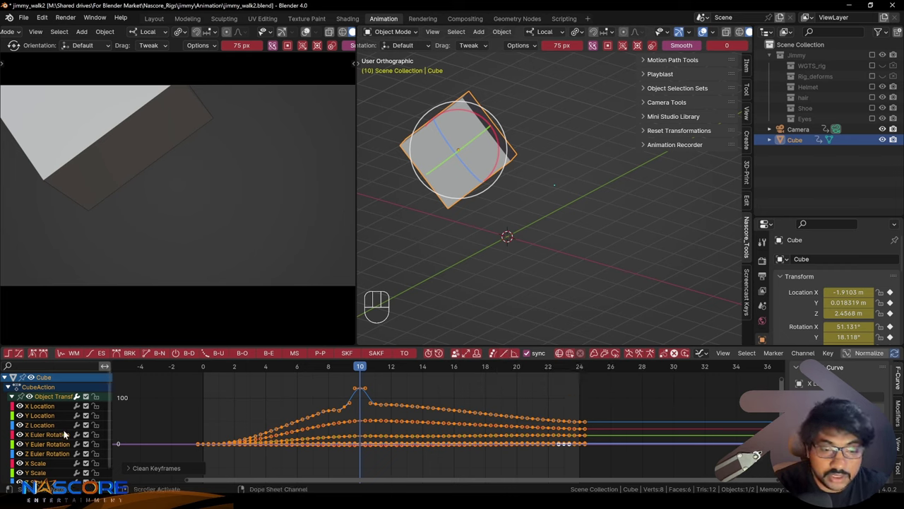
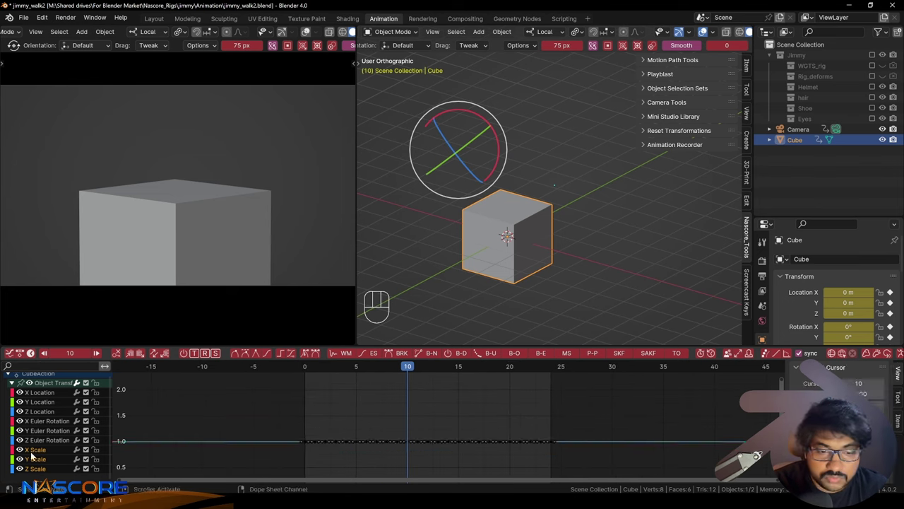
# Step: Enable the Nascore bake option and run the animation recorder to generate temp locator Cube.007
pyautogui.doubleClick(352, 416)
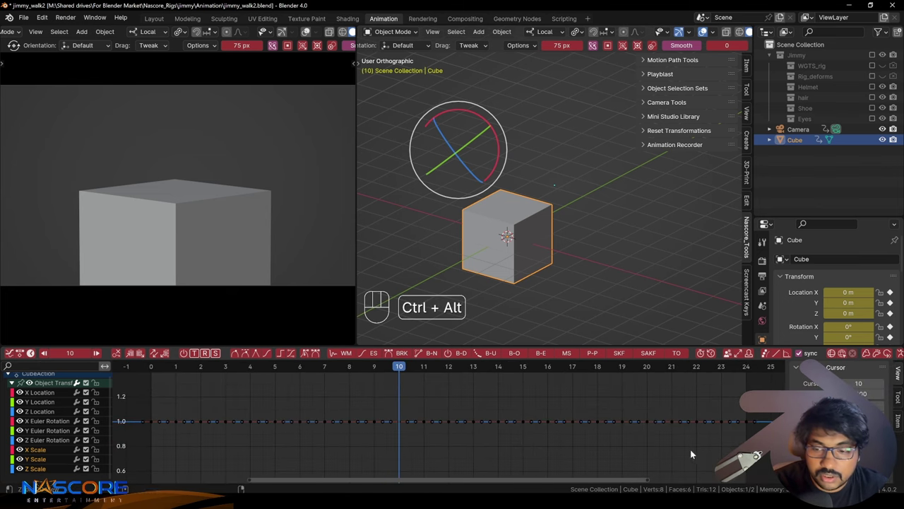
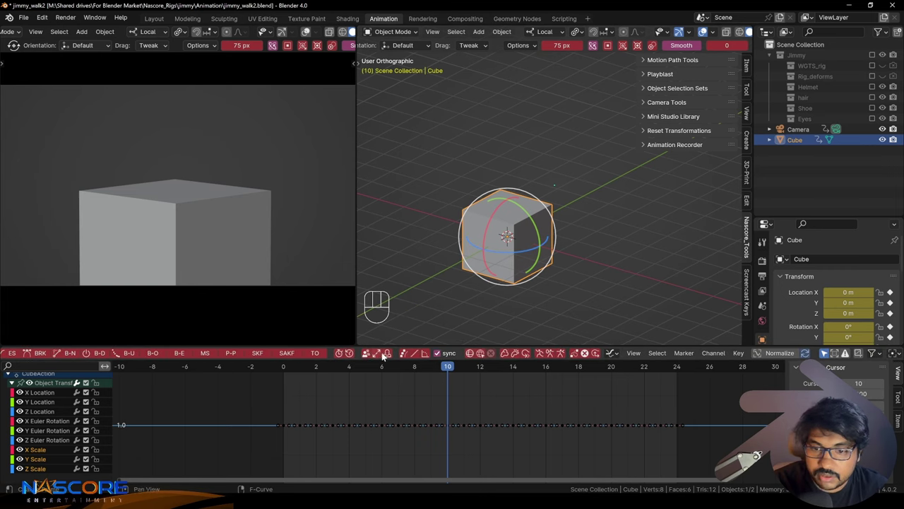
pyautogui.click(420, 356)
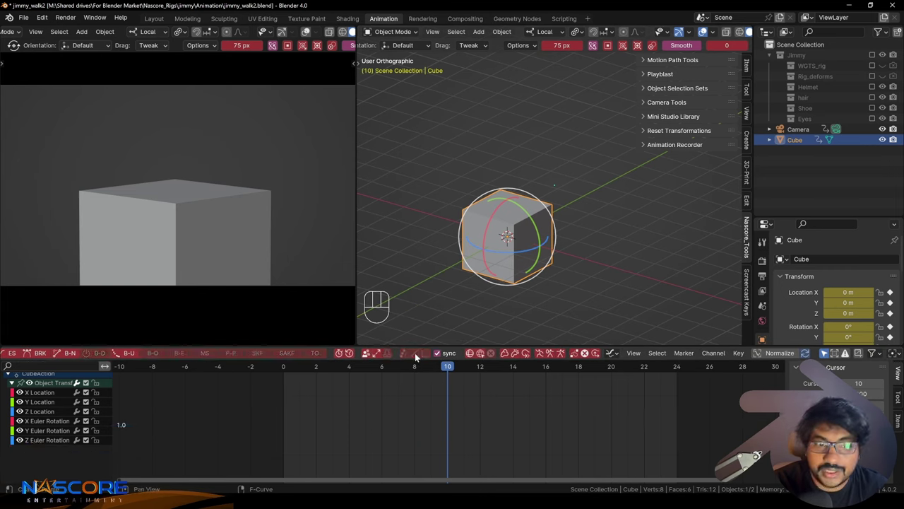
pyautogui.click(550, 289)
pyautogui.click(510, 244)
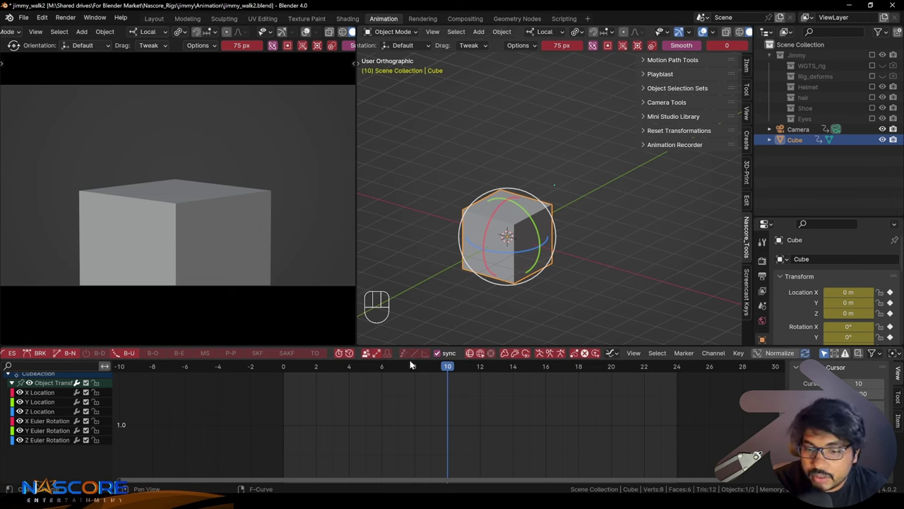
pyautogui.press('a')
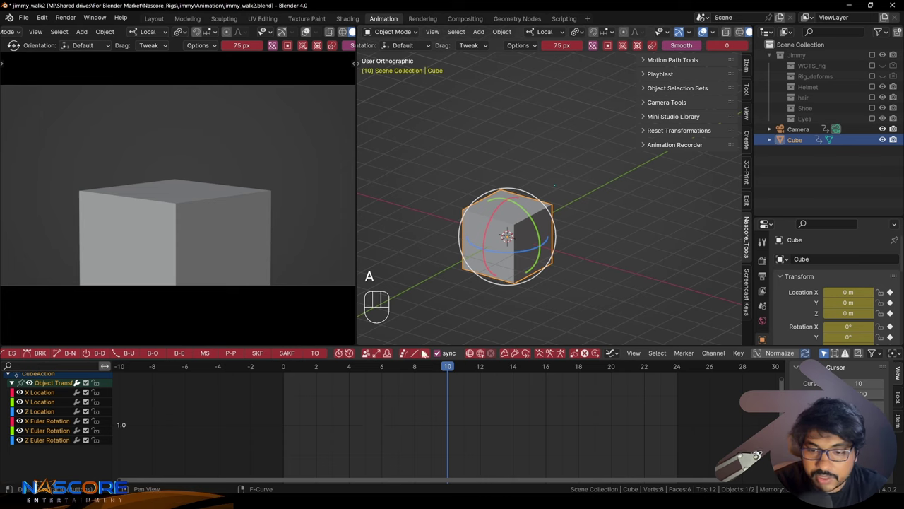
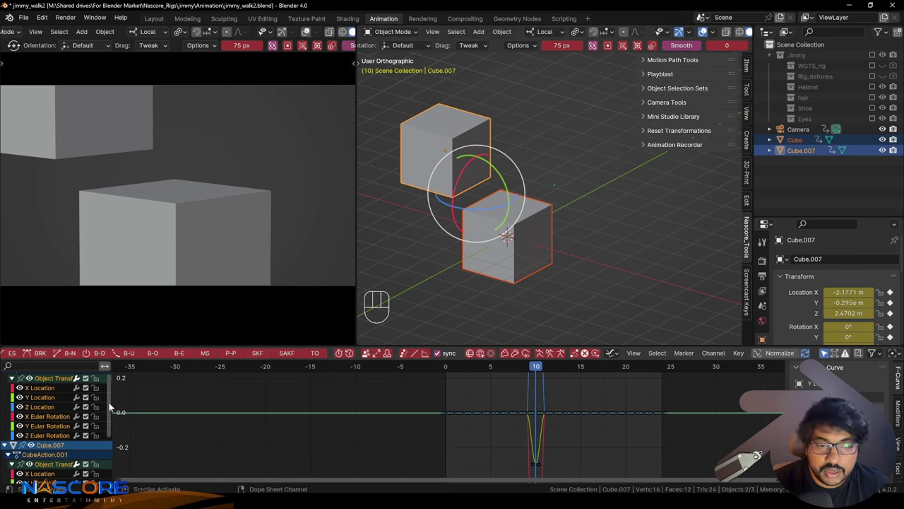
# Step: Select Cube.007's X Location curve to inspect its recorded keyframes
pyautogui.click(49, 390)
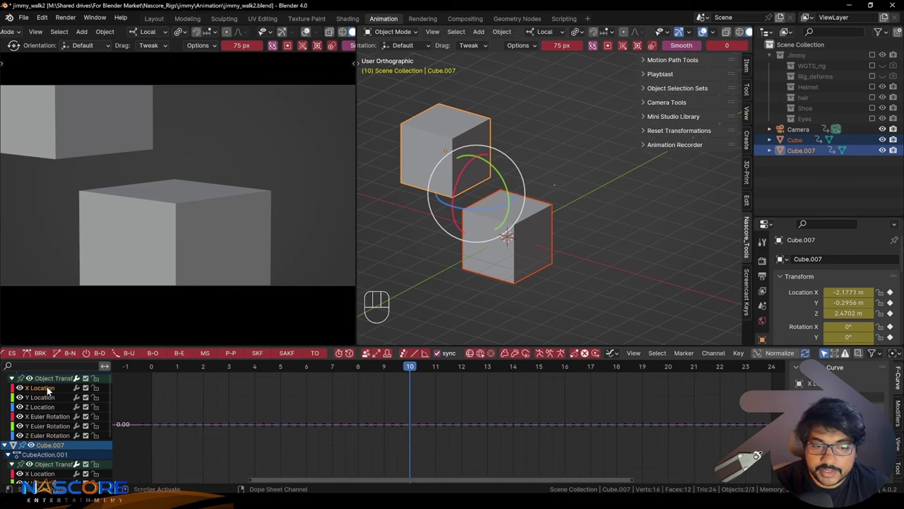
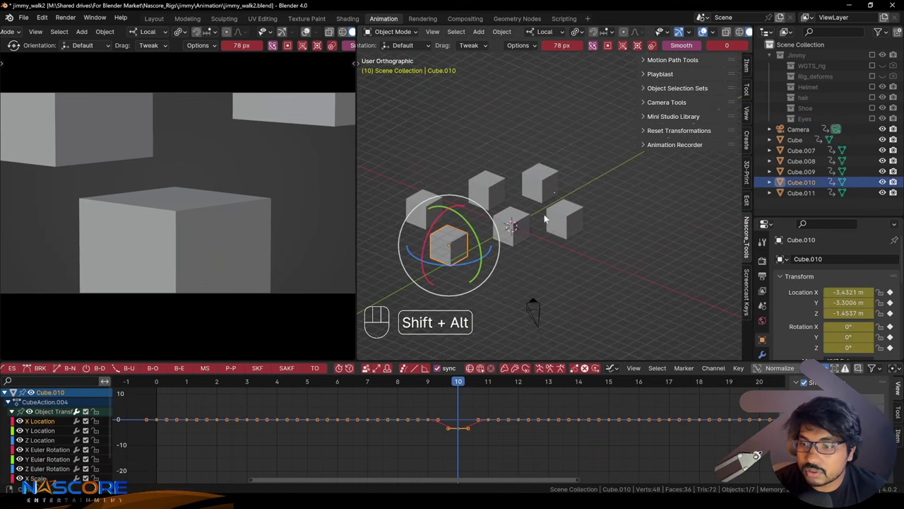
pyautogui.click(550, 181)
pyautogui.middleClick(537, 220)
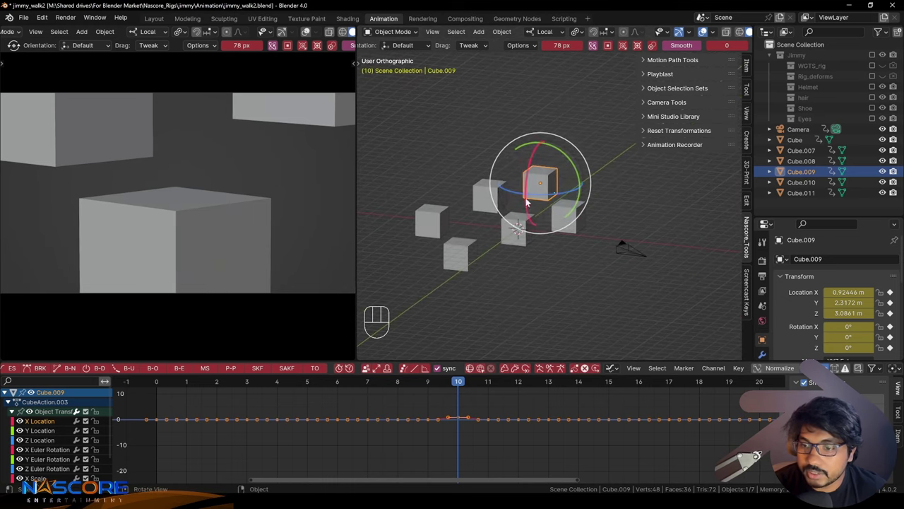
pyautogui.click(594, 50)
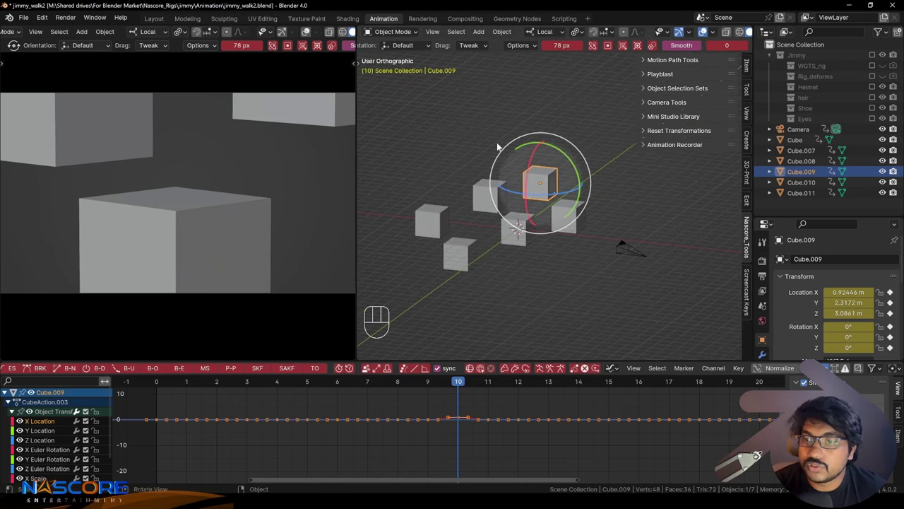
pyautogui.click(454, 263)
pyautogui.middleClick(600, 259)
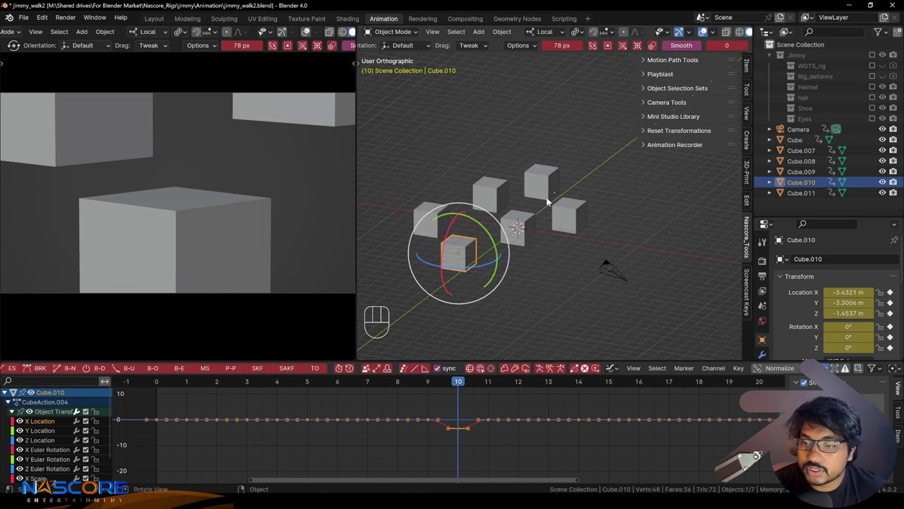
pyautogui.middleClick(576, 206)
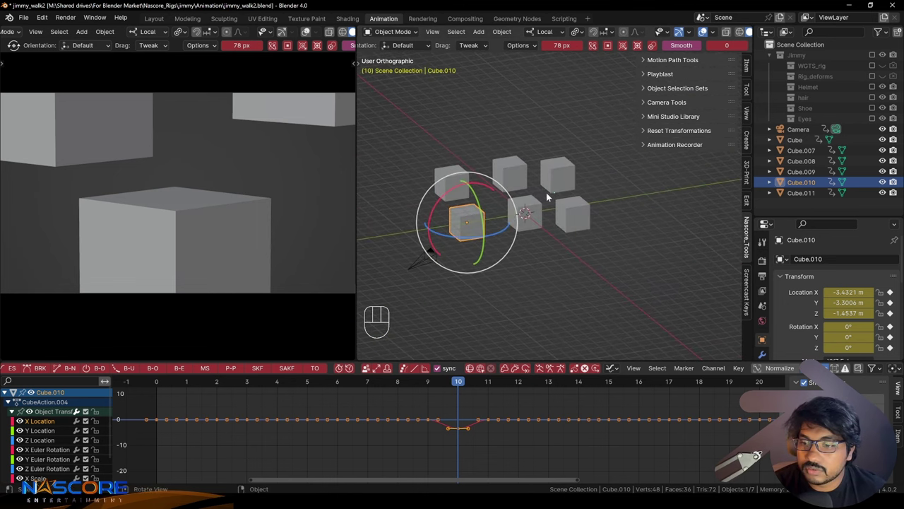
pyautogui.click(551, 179)
pyautogui.click(598, 46)
pyautogui.middleClick(579, 210)
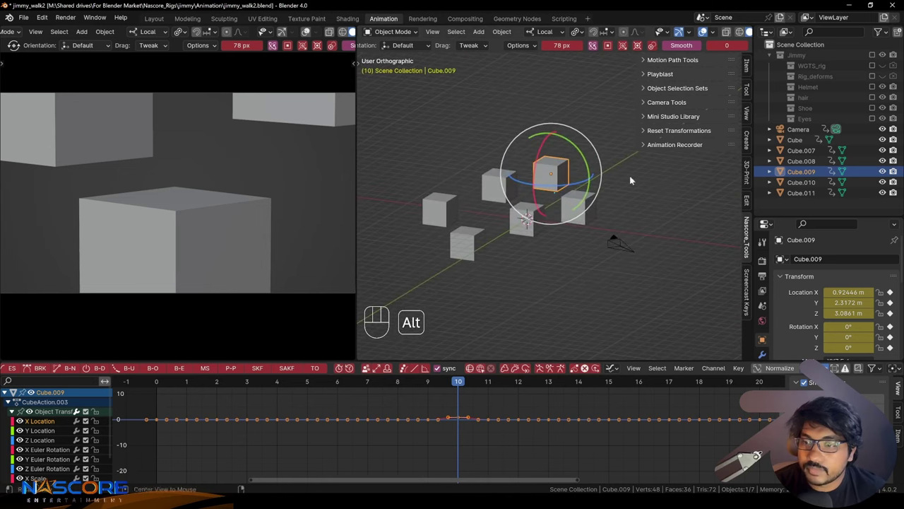
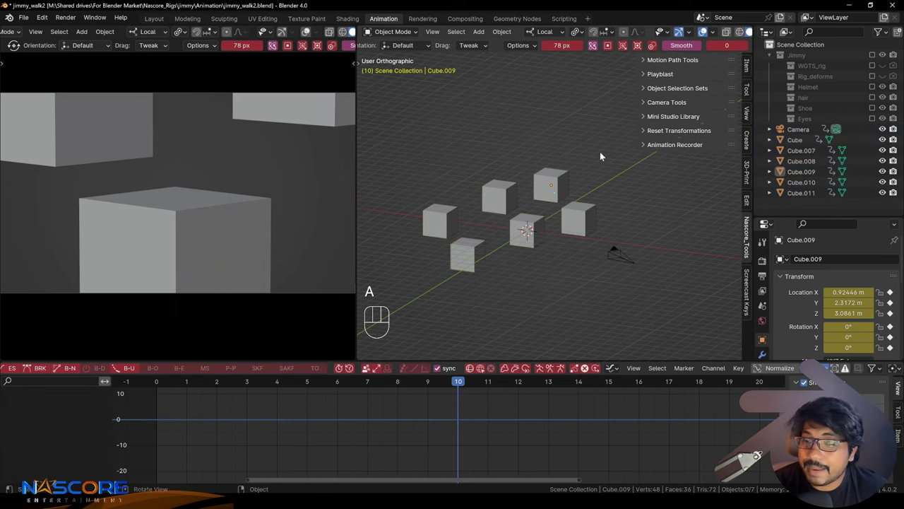
pyautogui.click(549, 181)
pyautogui.click(595, 222)
pyautogui.click(548, 187)
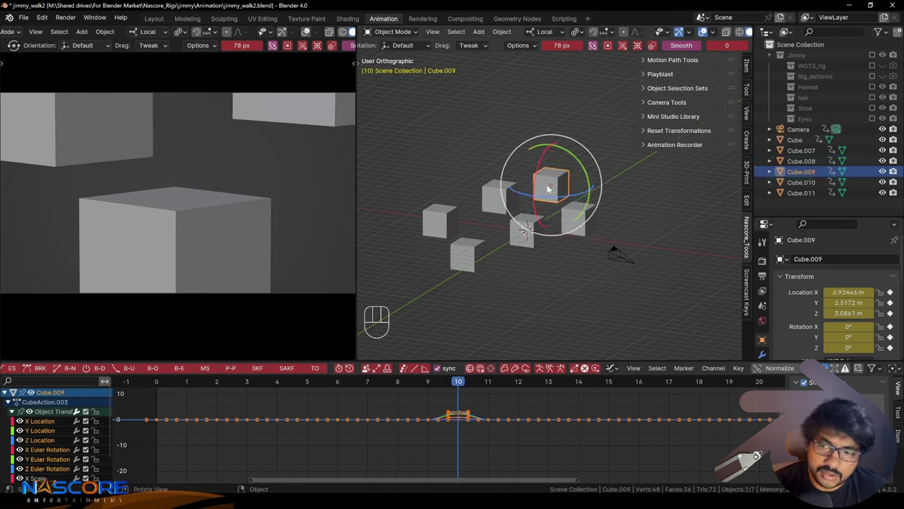
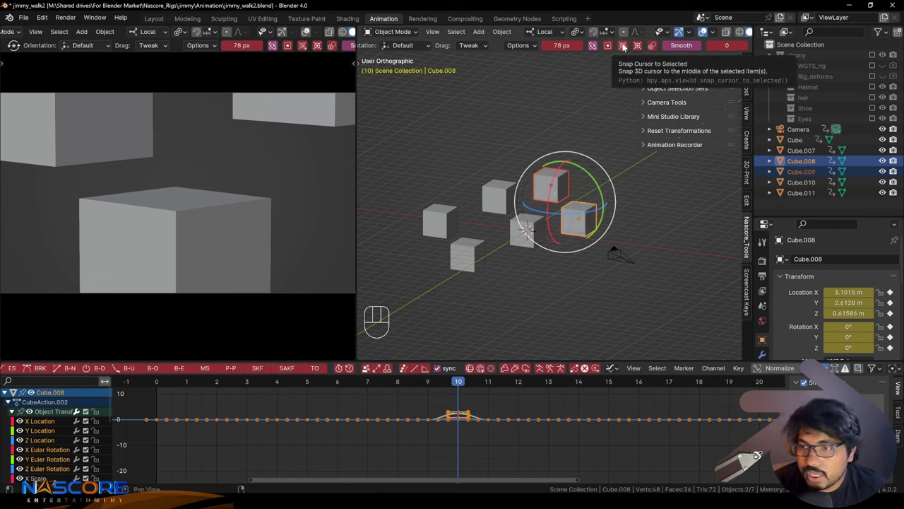
# Step: Select Cube.009, then Cube.008, and activate the Pivot tool from the header
pyautogui.click(627, 45)
pyautogui.click(665, 221)
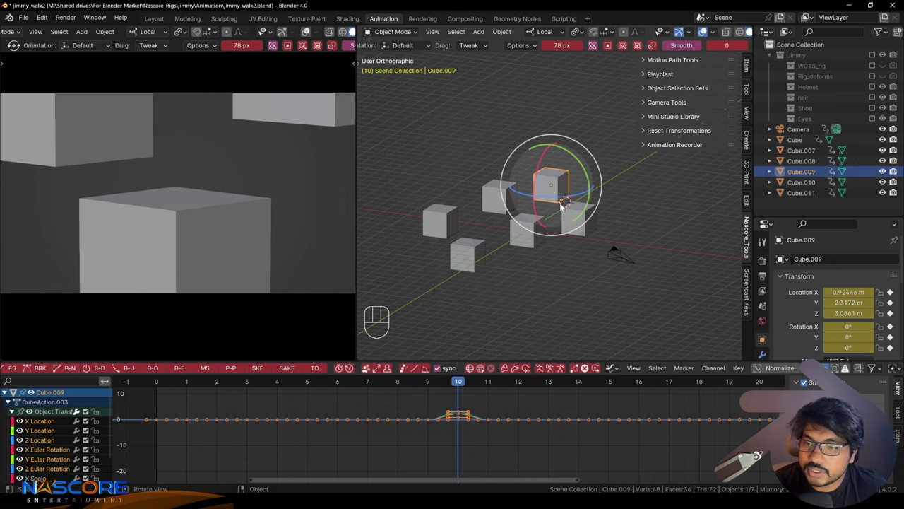
pyautogui.click(624, 48)
pyautogui.click(586, 221)
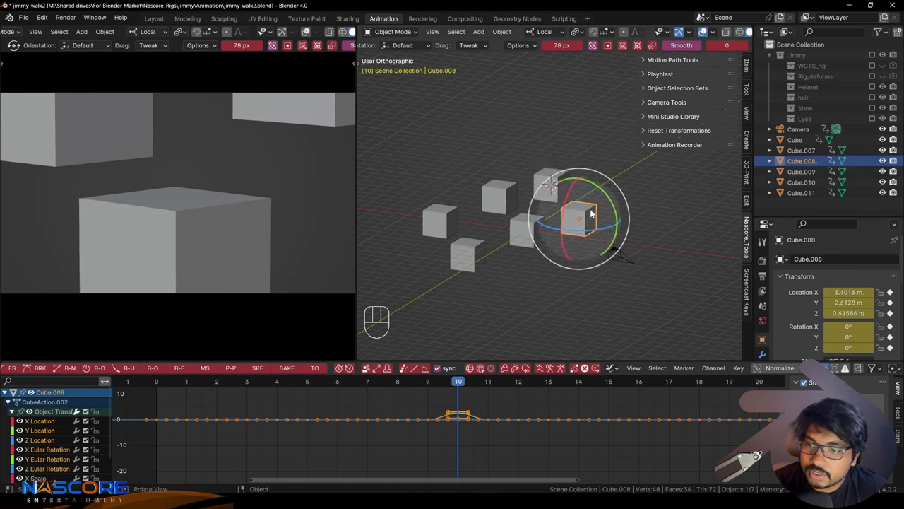
pyautogui.click(639, 48)
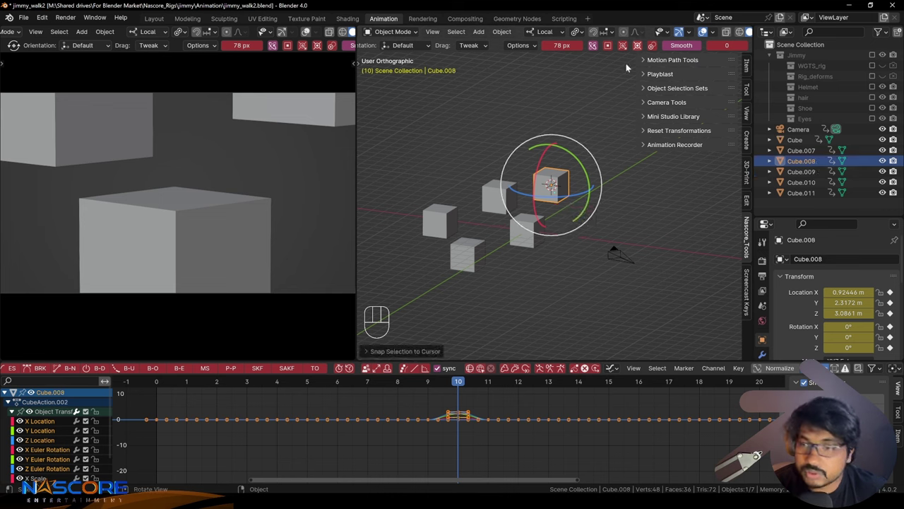
# Step: Place a temporary pivot with the 3D cursor on a surface and rotate Cube.008 around it with E
pyautogui.press('z')
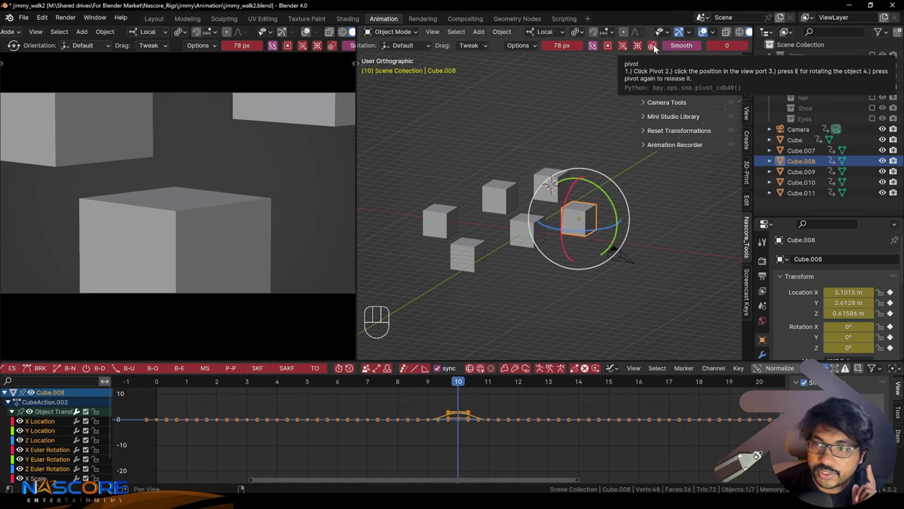
pyautogui.click(663, 269)
pyautogui.click(587, 220)
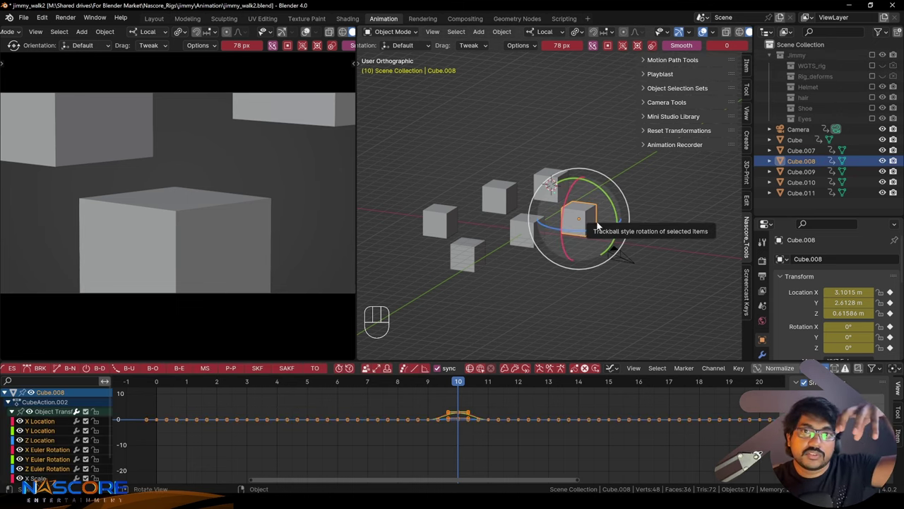
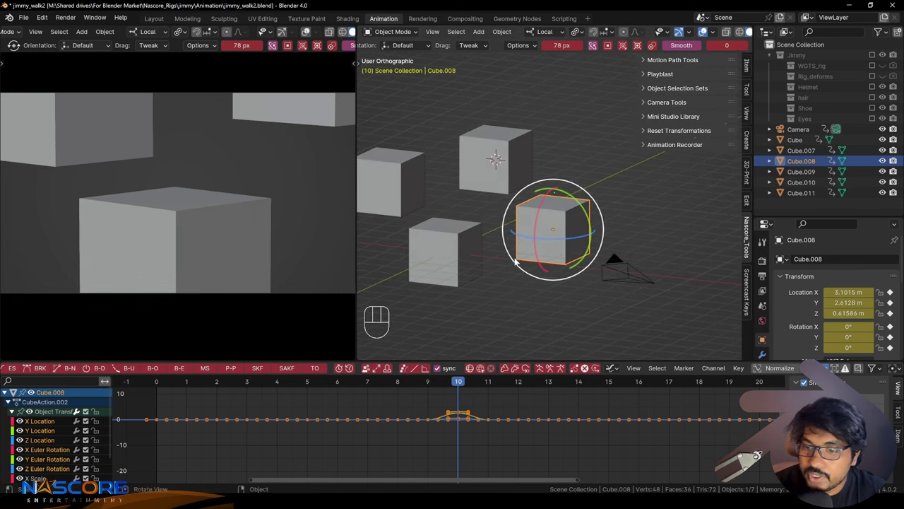
pyautogui.press('z')
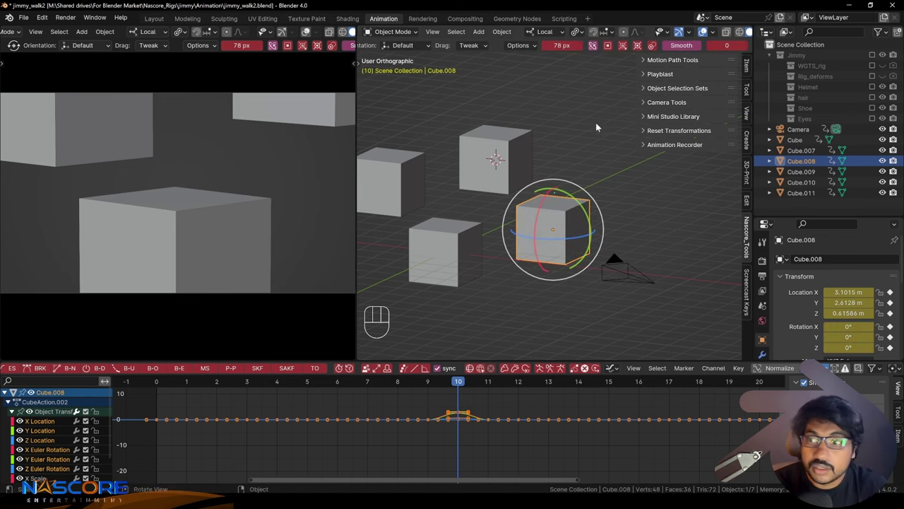
pyautogui.click(659, 48)
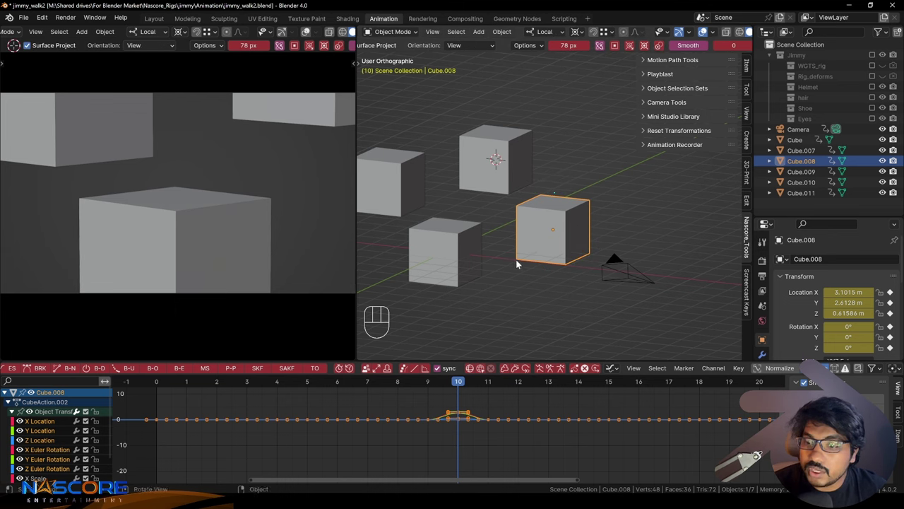
pyautogui.click(517, 259)
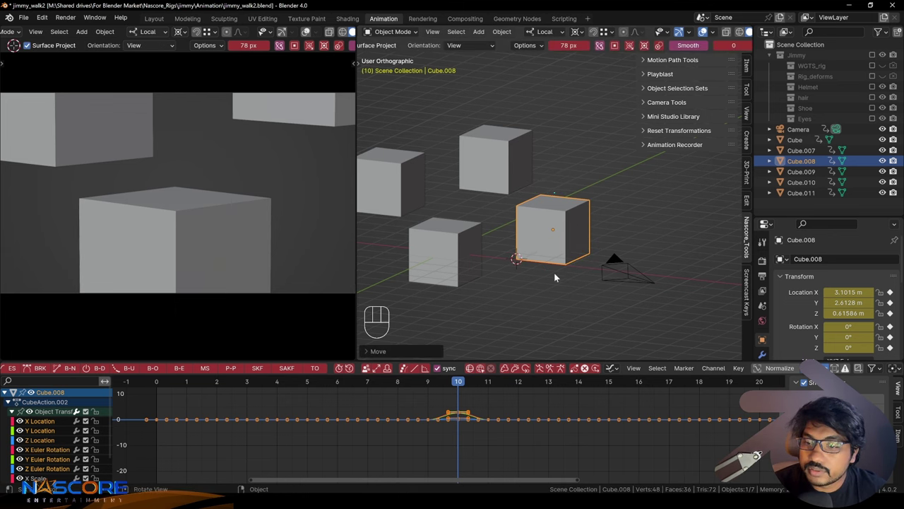
pyautogui.press('e')
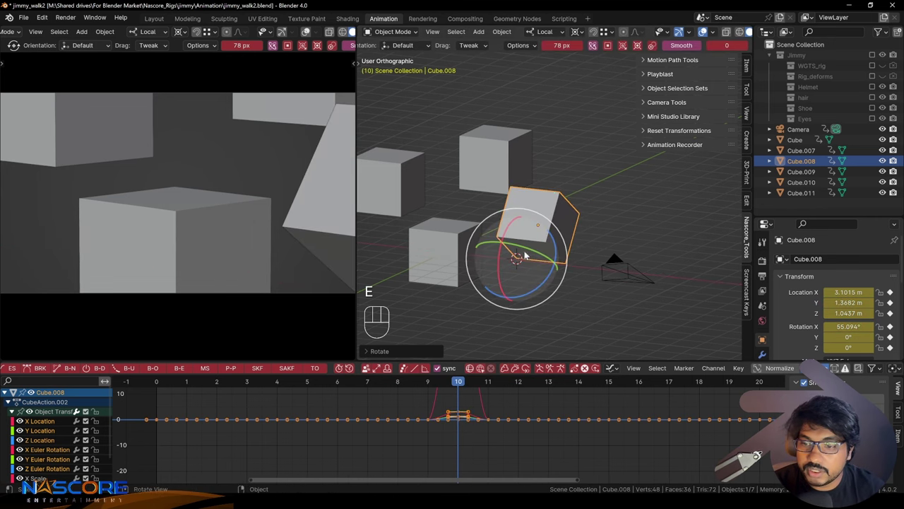
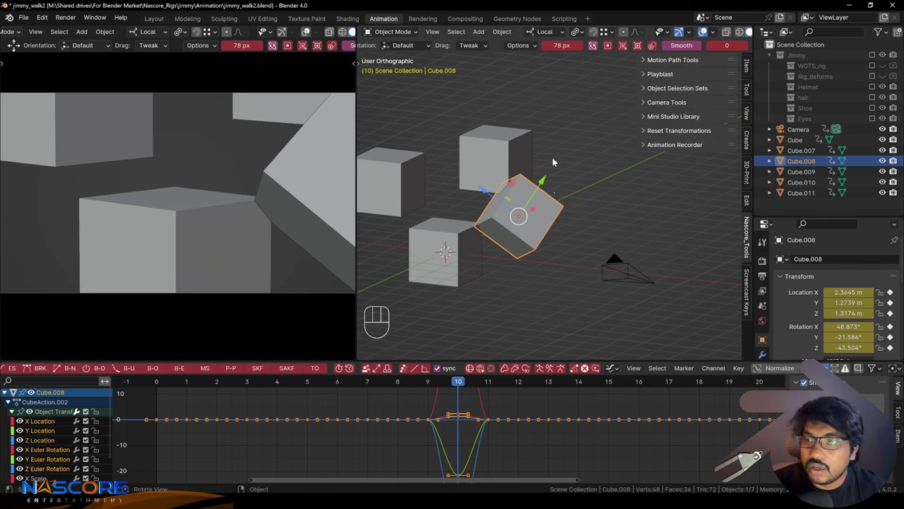
# Step: Reset Cube.008 to location 0 and rotation 0 using the Smooth/Simplify header button
pyautogui.middleClick(521, 233)
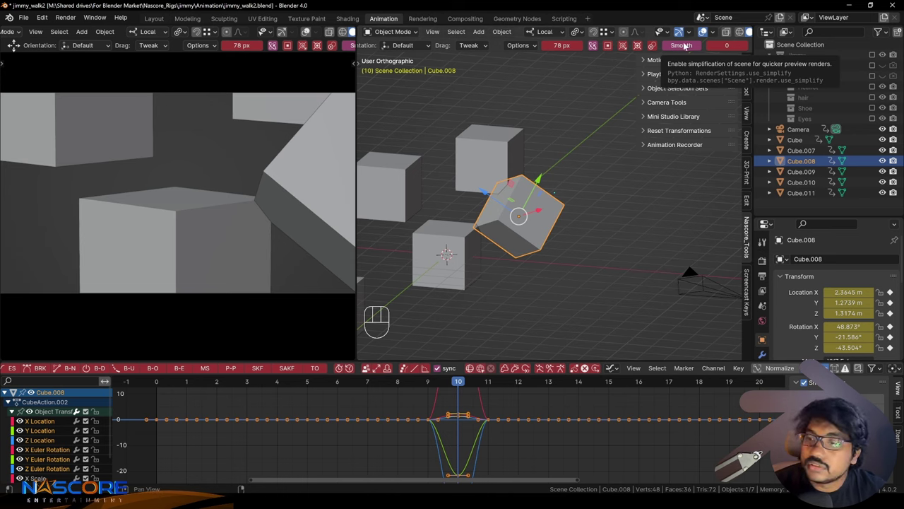
pyautogui.click(685, 48)
pyautogui.click(685, 48)
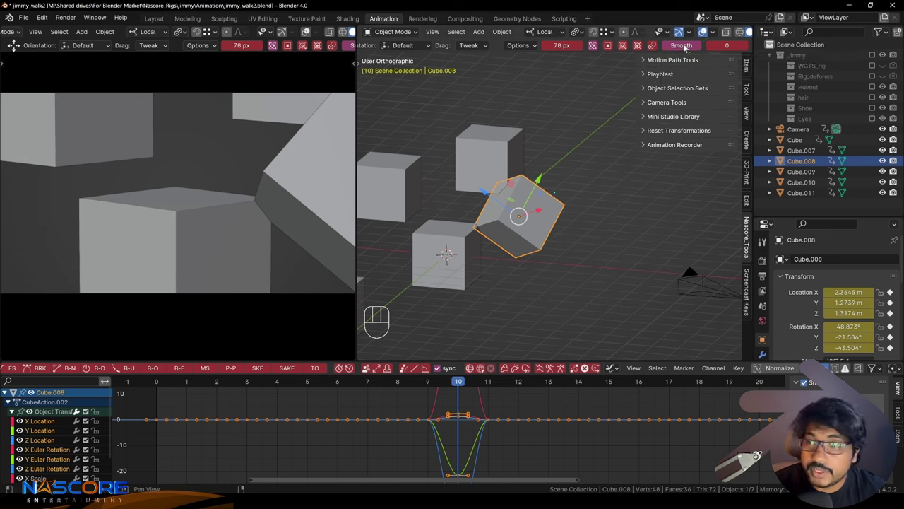
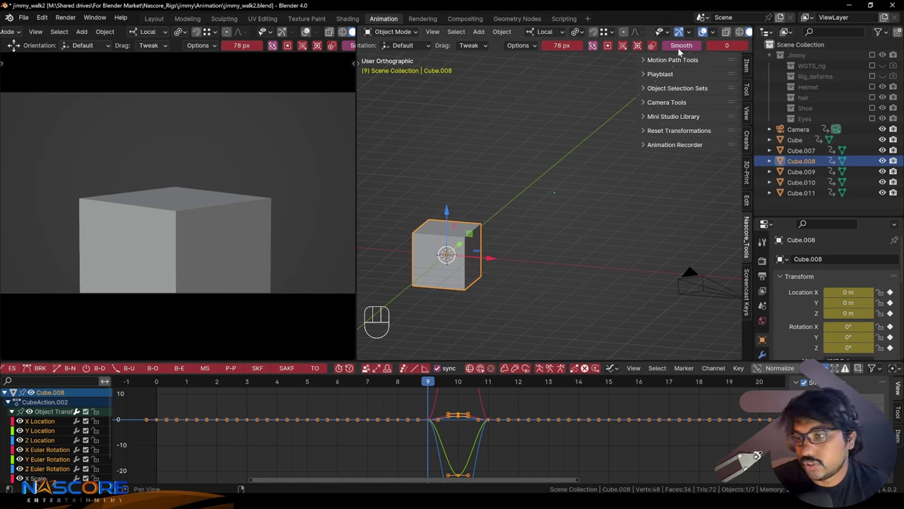
# Step: Expand the Motion Path Tools operations in the Nascore_Tools sidebar
pyautogui.doubleClick(670, 62)
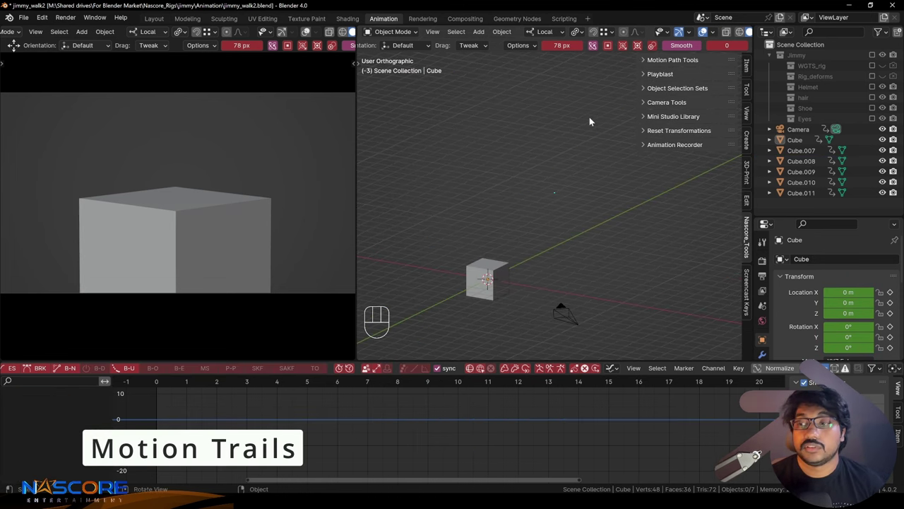
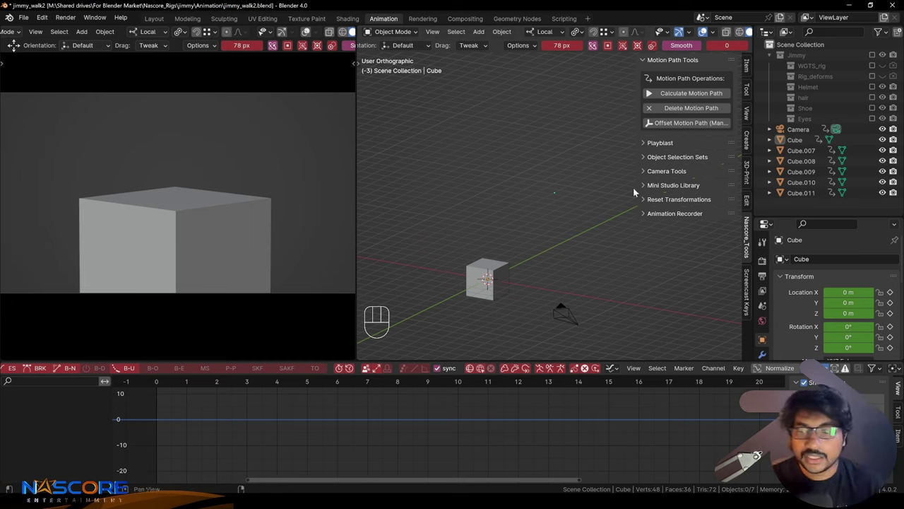
# Step: Calculate the motion path for Cube.007 and recalculate it at several timeline frames
pyautogui.click(491, 278)
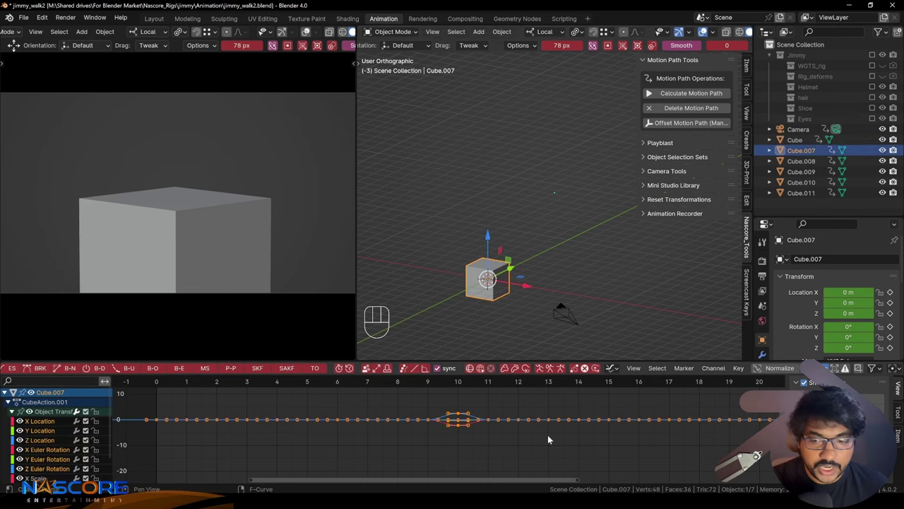
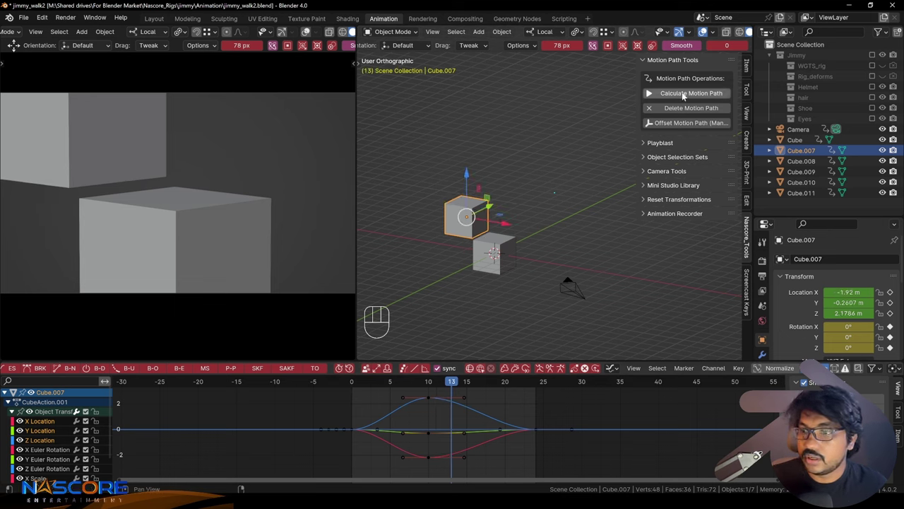
pyautogui.click(689, 96)
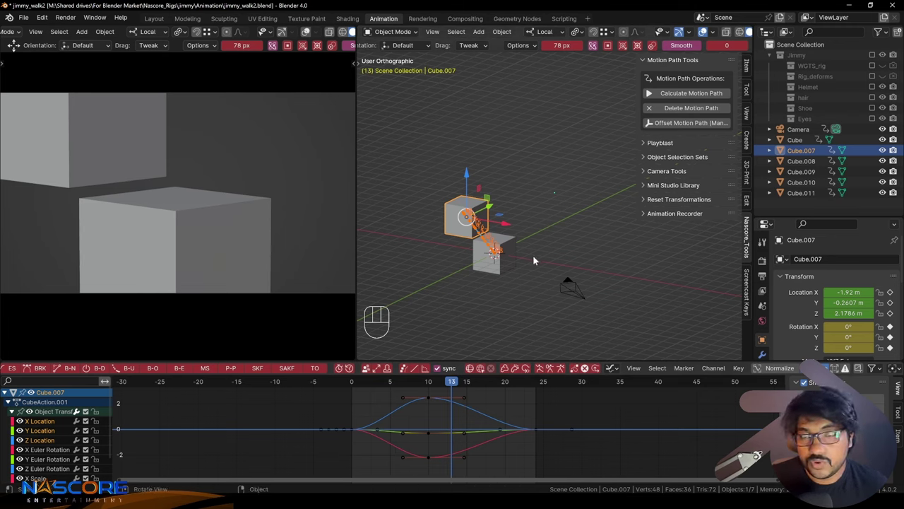
pyautogui.press('z')
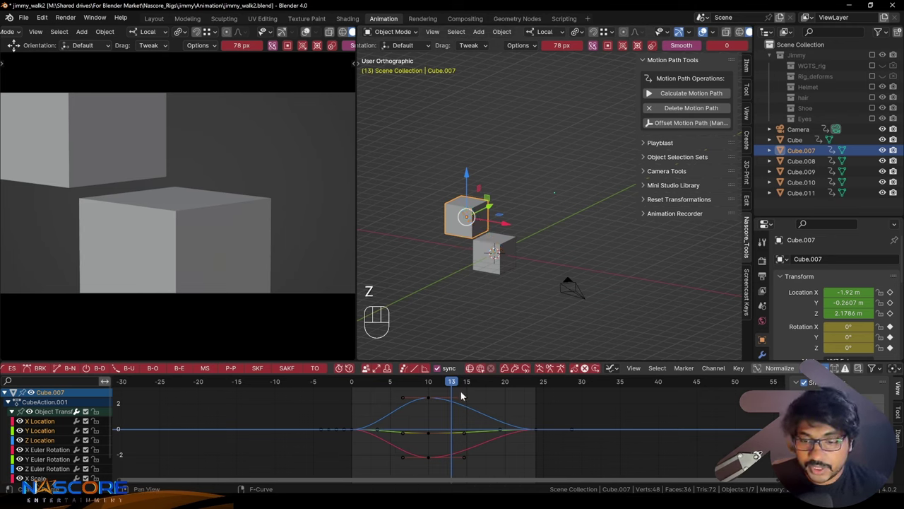
pyautogui.click(442, 390)
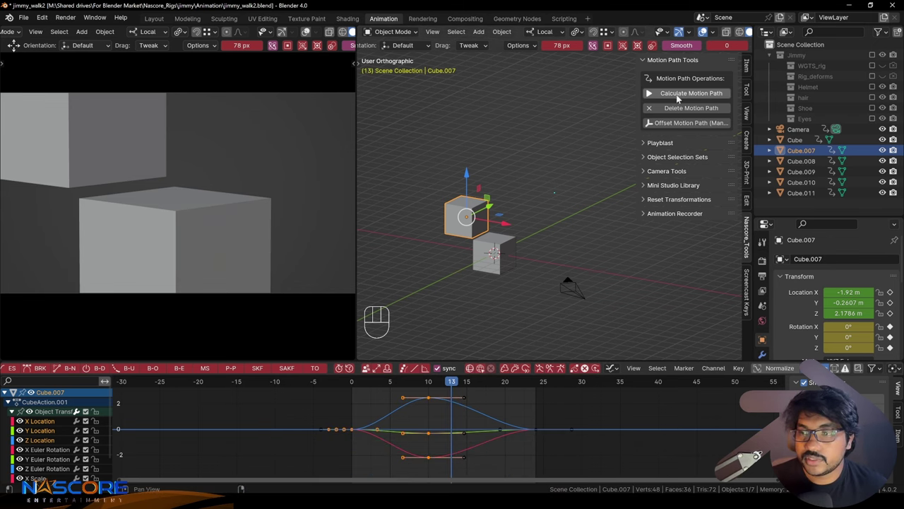
pyautogui.click(690, 93)
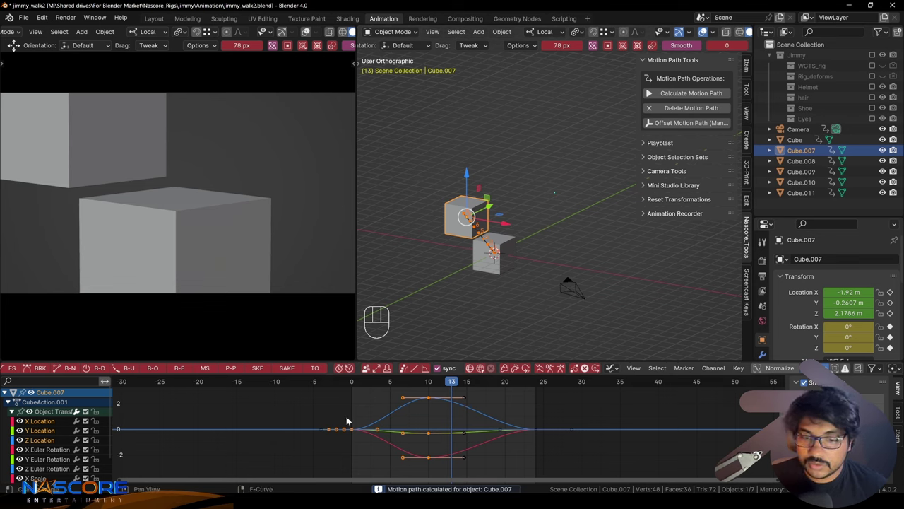
pyautogui.click(458, 380)
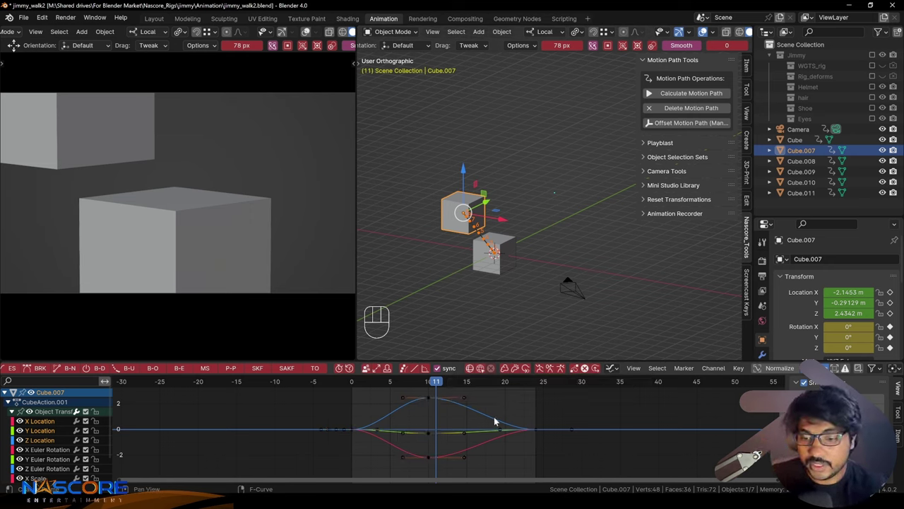
pyautogui.click(515, 462)
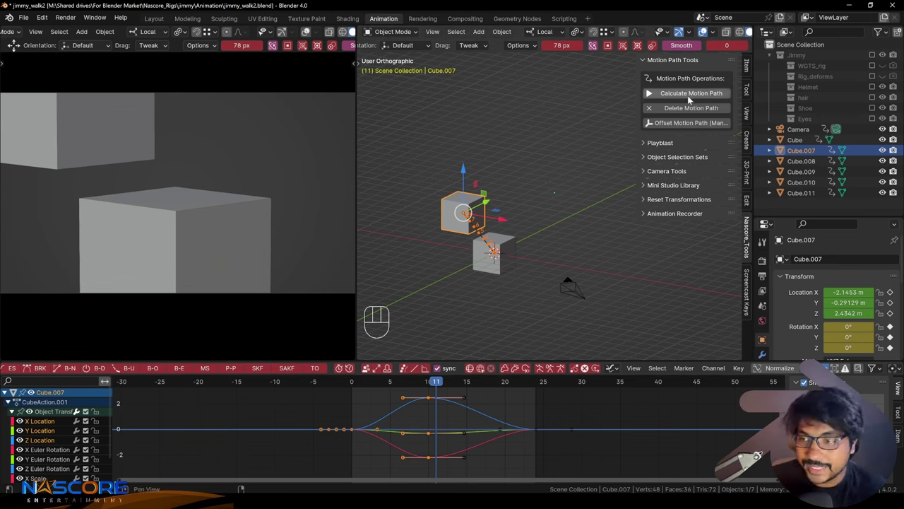
pyautogui.click(684, 93)
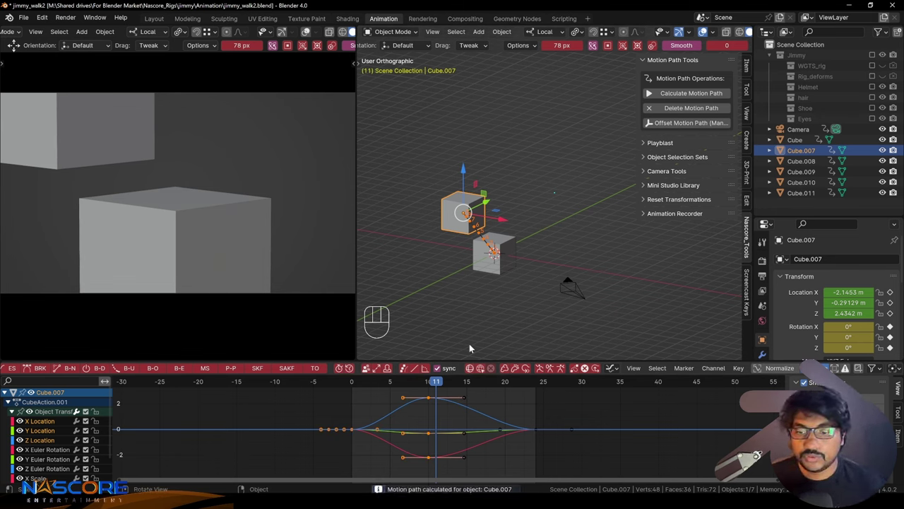
# Step: Step through frames to check Cube.007's movement along the path, ending at frame 20
pyautogui.middleClick(491, 277)
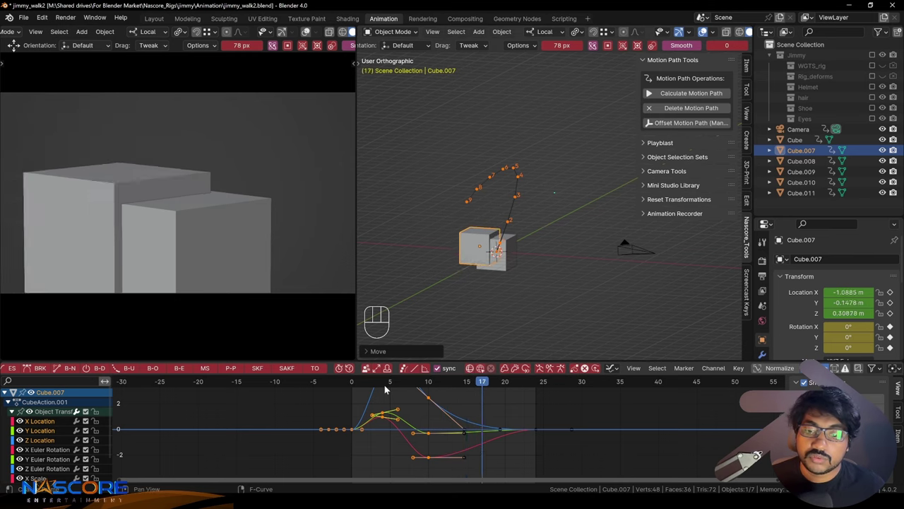
pyautogui.press('s')
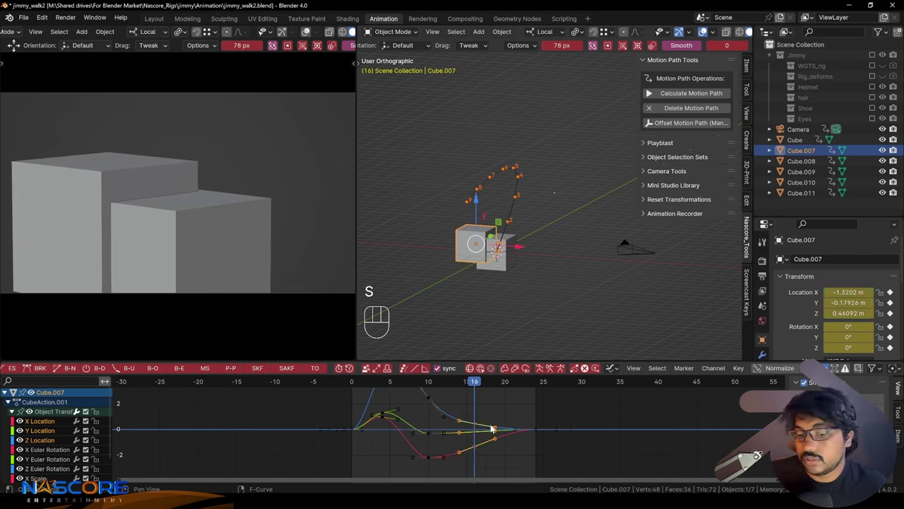
pyautogui.press('a')
pyautogui.click(572, 412)
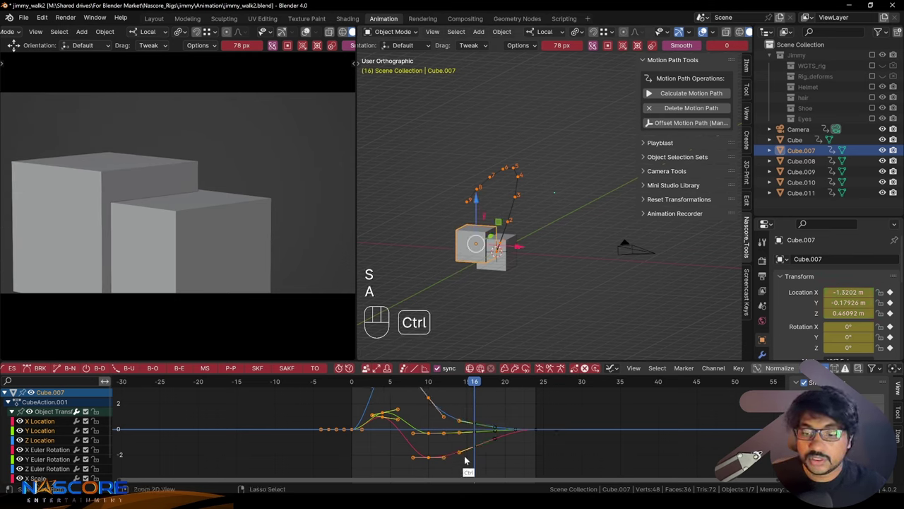
pyautogui.click(673, 98)
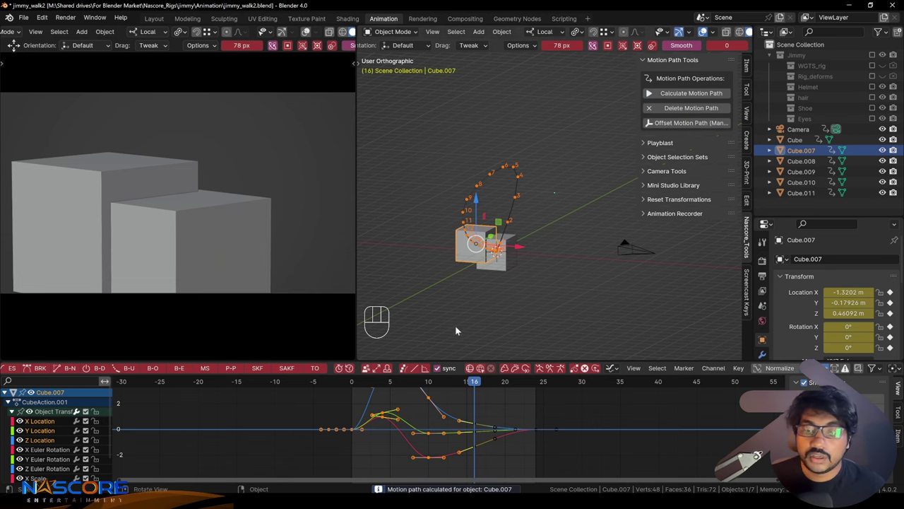
pyautogui.click(479, 383)
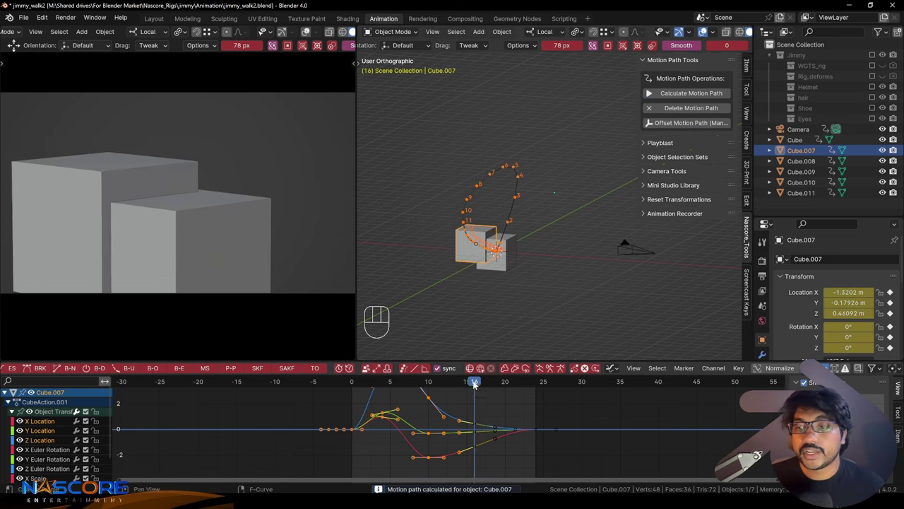
pyautogui.click(473, 388)
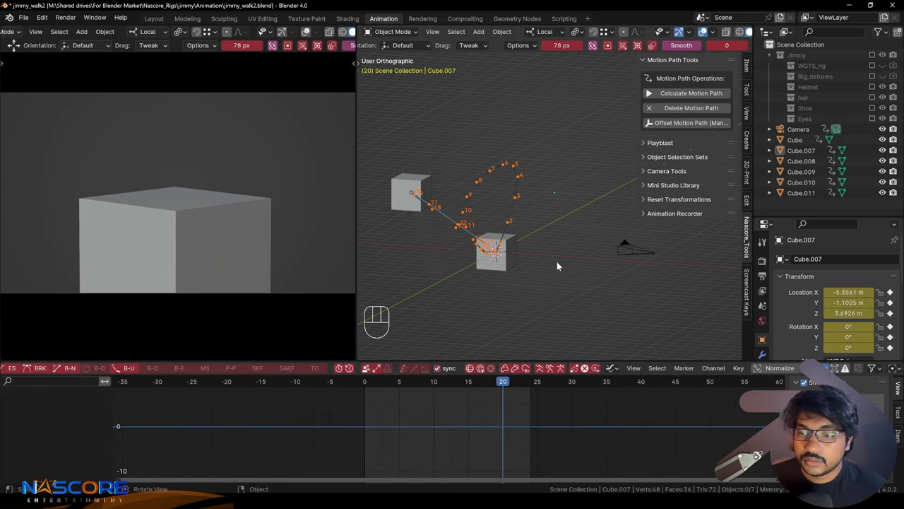
# Step: Enter Pose Mode on jimmy_rig's hand_fk.L, attempt Calculate Motion Path, and close the RuntimeError Info Log
pyautogui.press('ctrl+Tab')
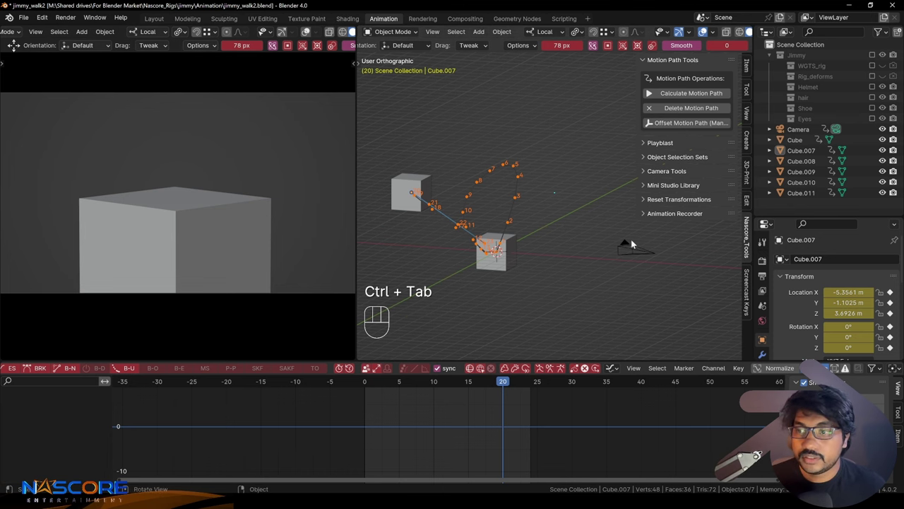
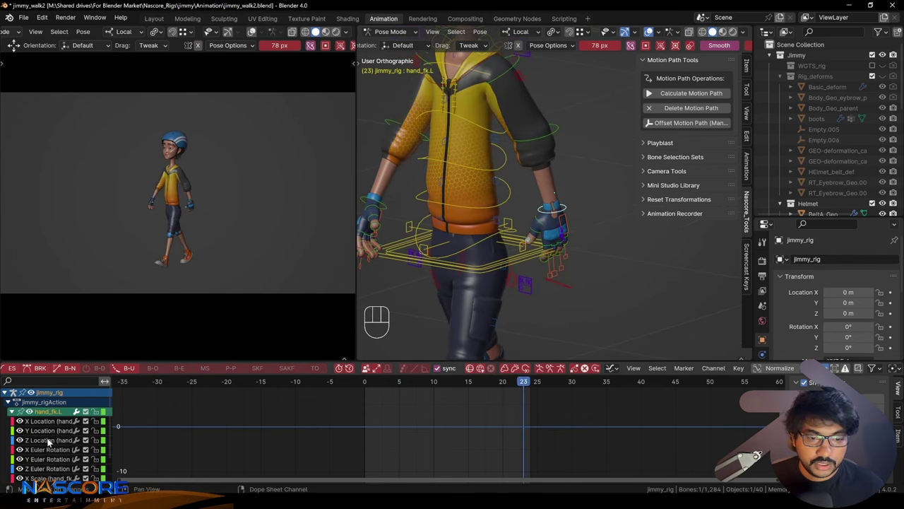
pyautogui.press('a')
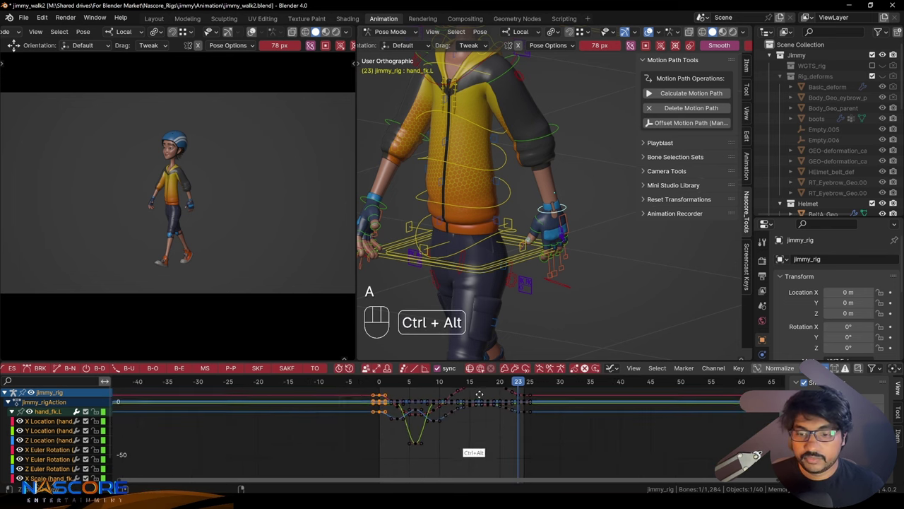
pyautogui.middleClick(579, 215)
pyautogui.click(565, 229)
pyautogui.middleClick(534, 273)
pyautogui.middleClick(557, 242)
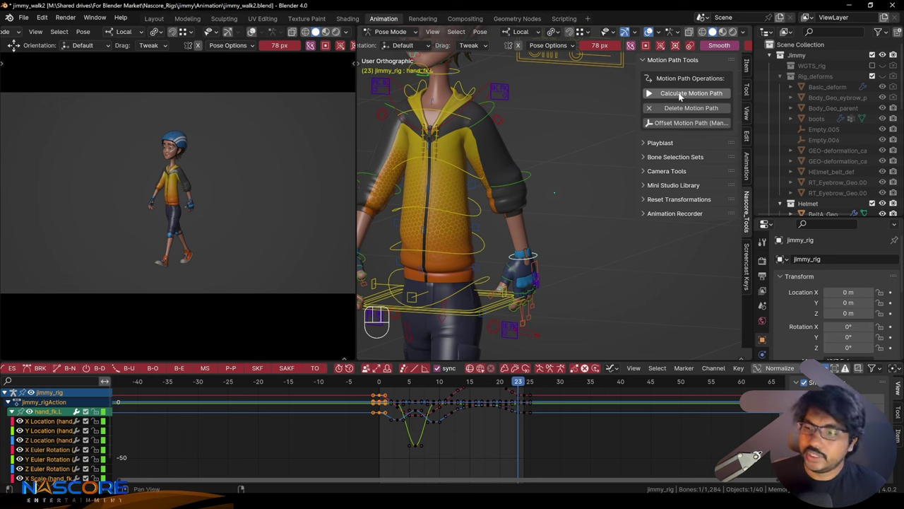
pyautogui.click(689, 94)
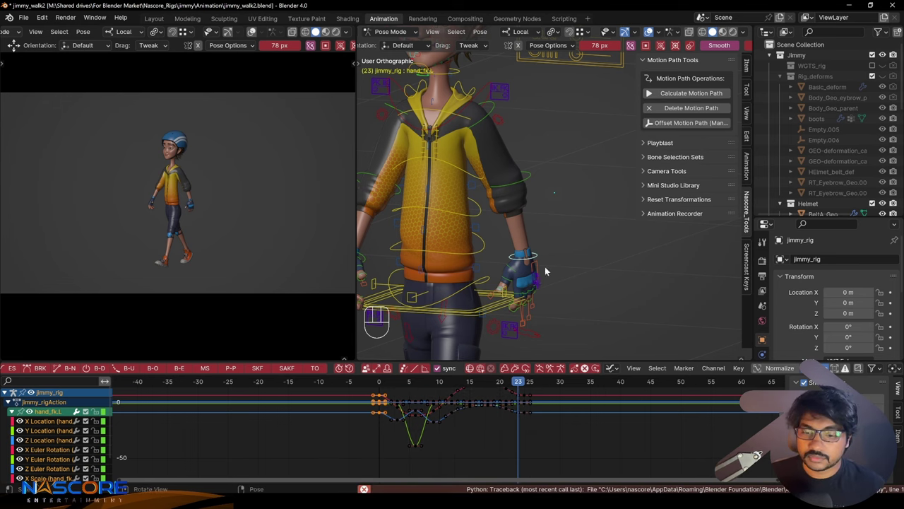
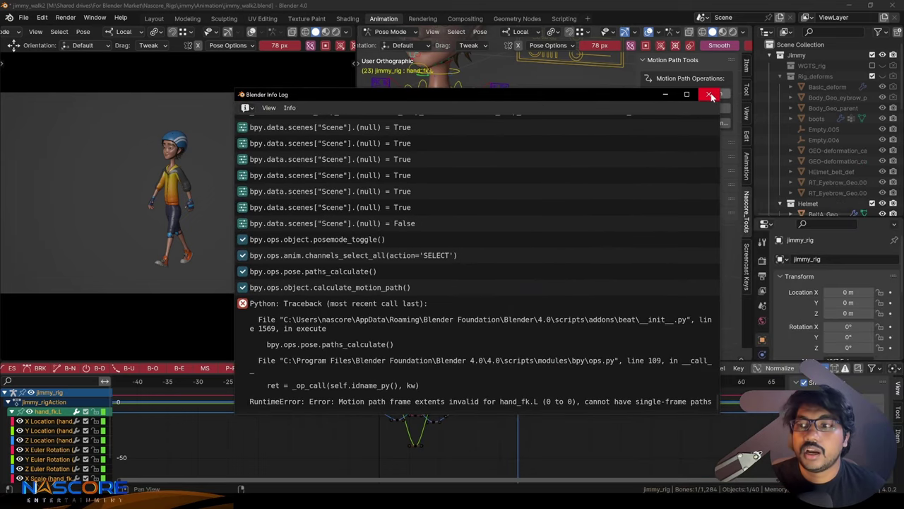
pyautogui.click(552, 451)
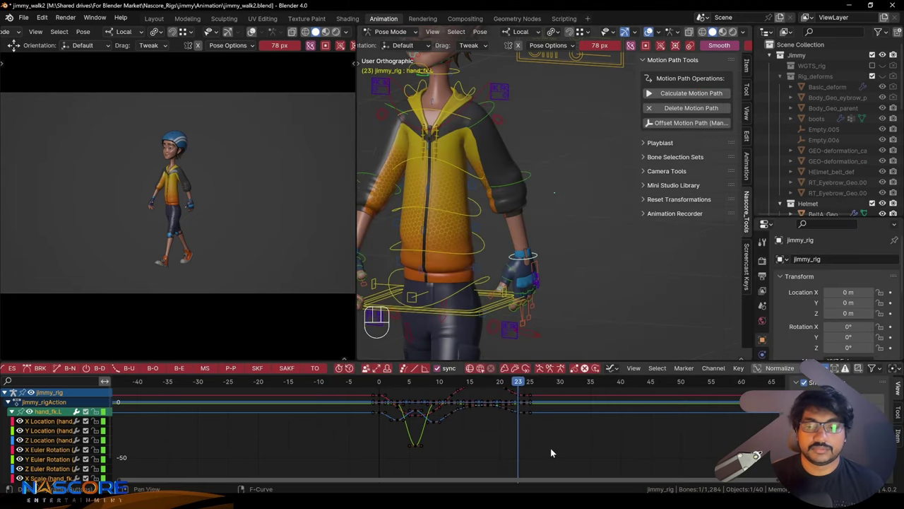
# Step: Undo the failed attempt and scrub Jimmy's walk cycle through several frames
pyautogui.press('ctrl+z')
pyautogui.press('z')
pyautogui.press('z')
pyautogui.press('z')
pyautogui.click(550, 257)
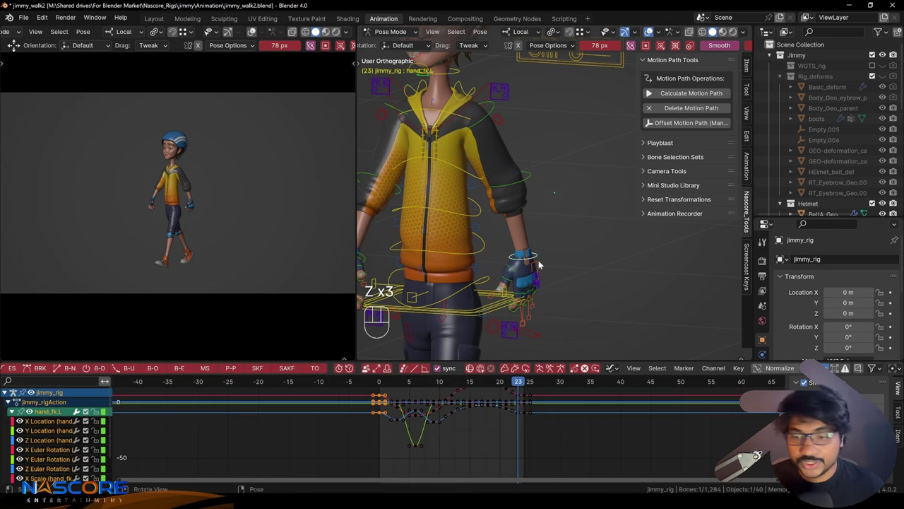
pyautogui.click(478, 449)
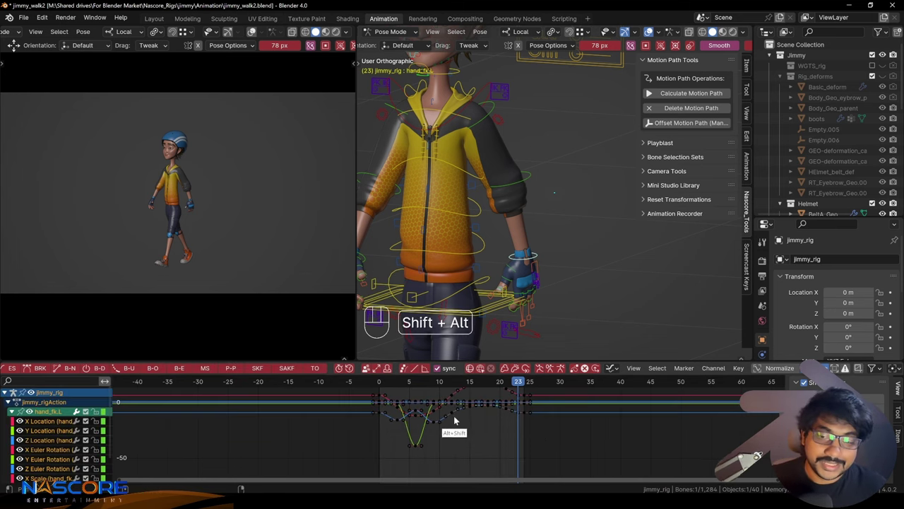
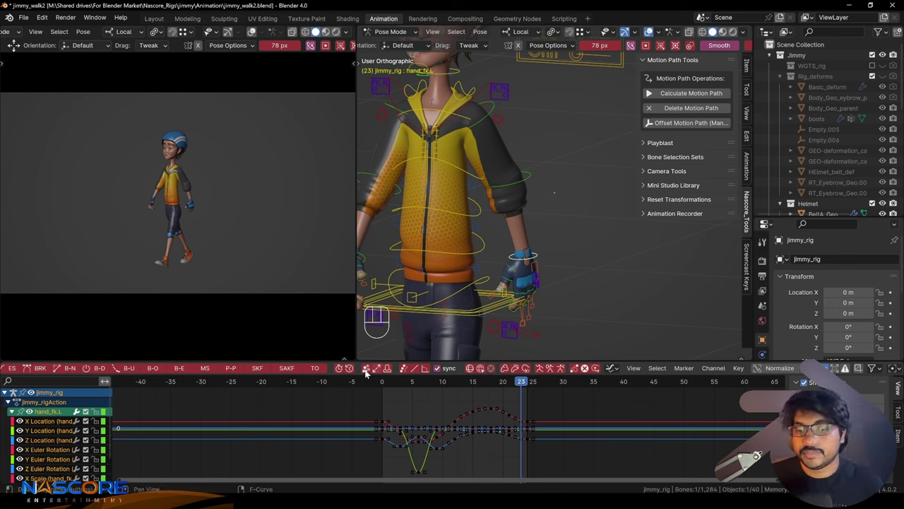
pyautogui.click(536, 404)
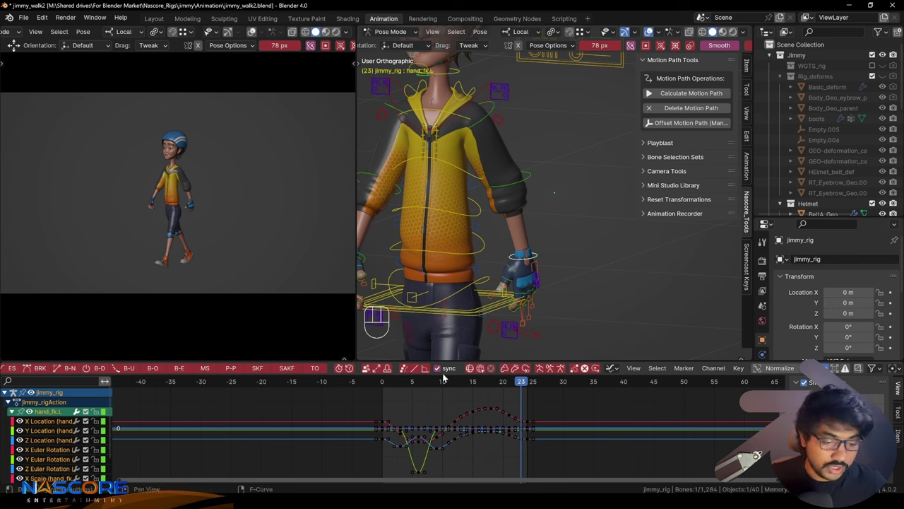
pyautogui.press('a')
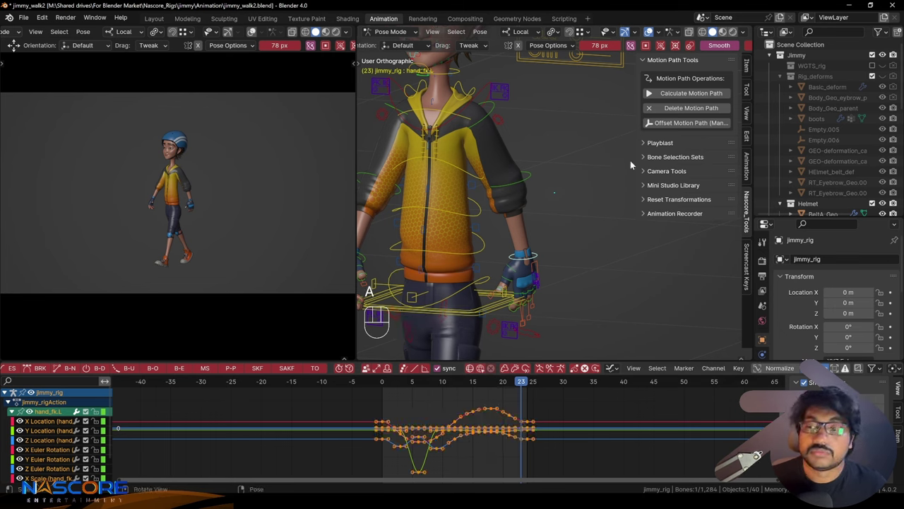
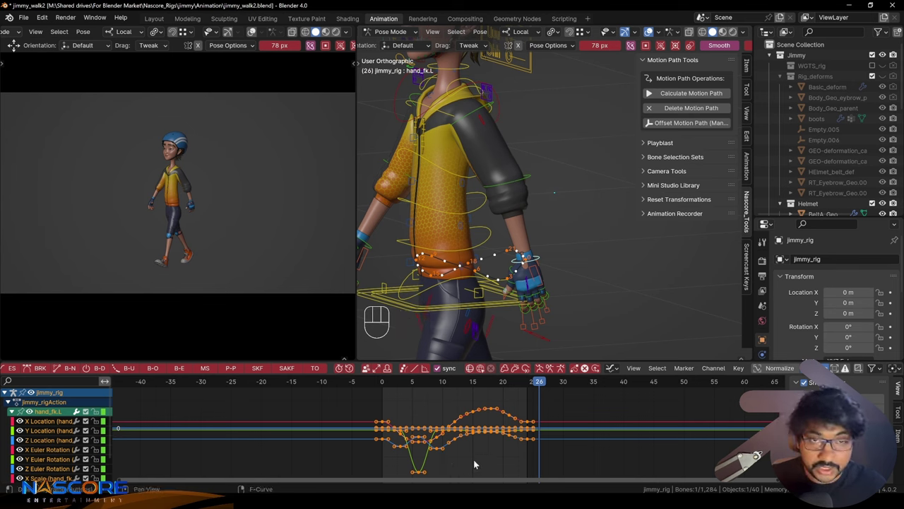
# Step: Scrub back to frame -3 and delete the motion path from the hand_fk.L control
pyautogui.press('ctrl+z')
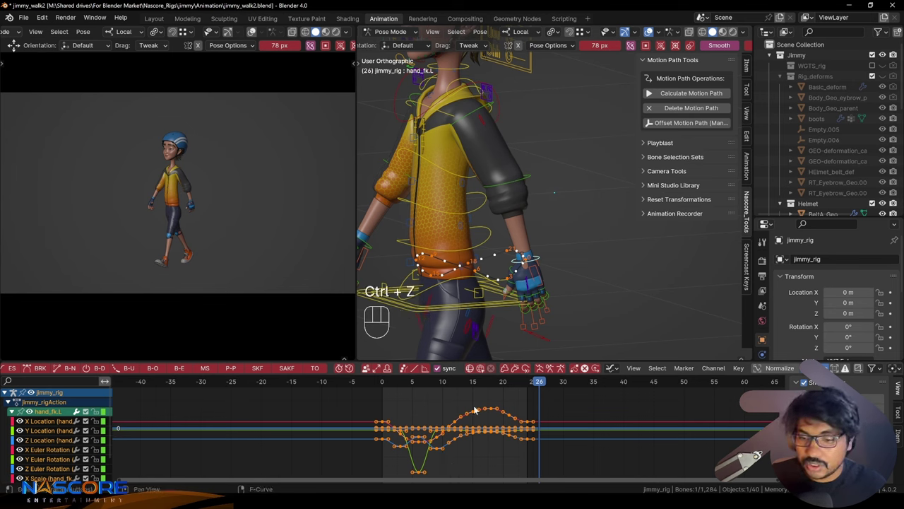
pyautogui.click(480, 454)
pyautogui.doubleClick(457, 400)
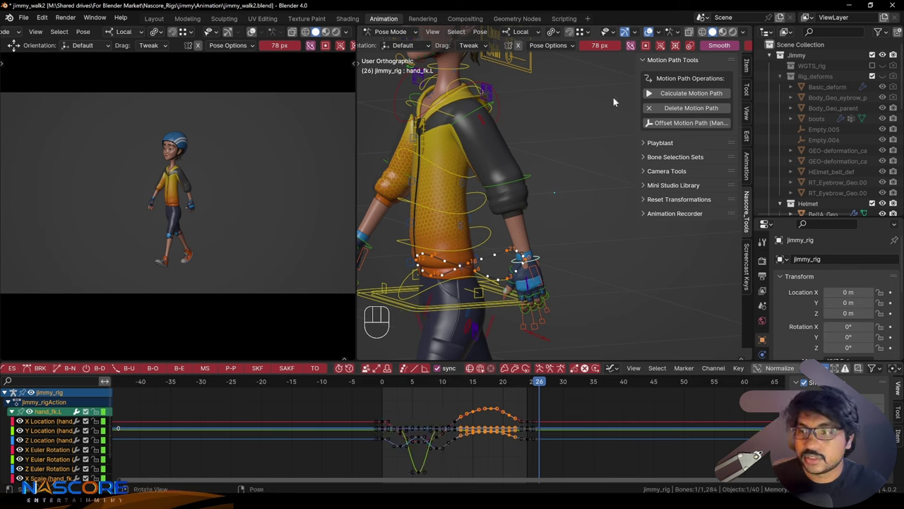
pyautogui.click(681, 93)
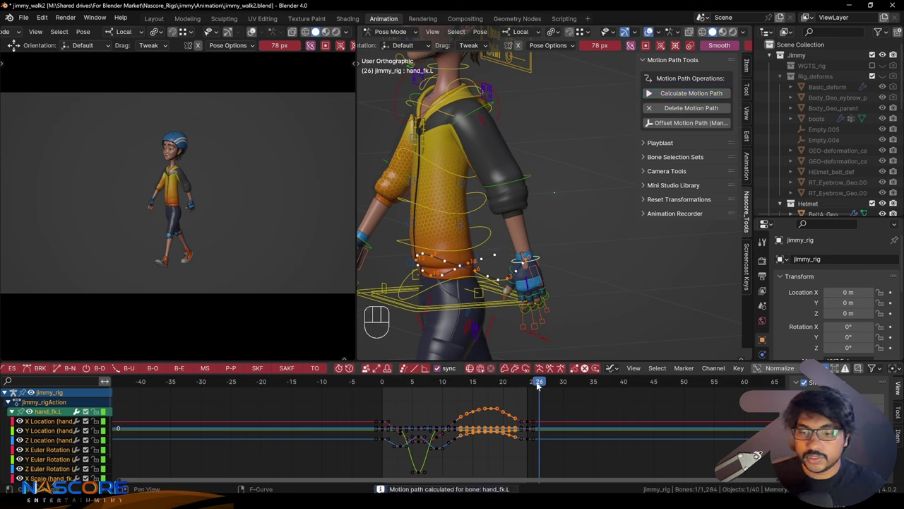
pyautogui.click(537, 385)
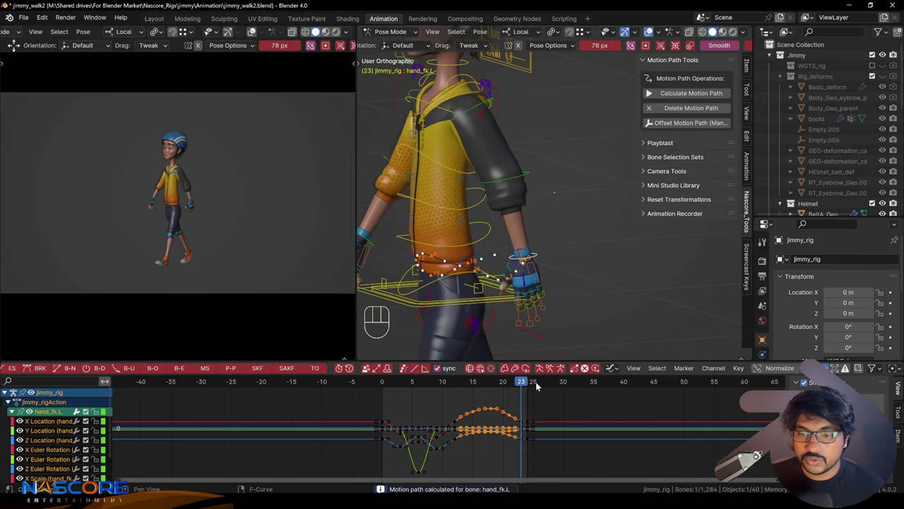
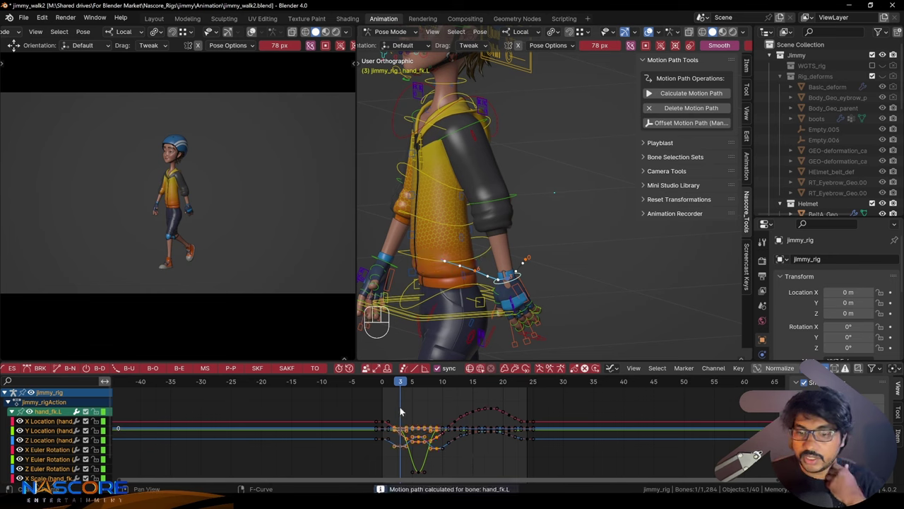
pyautogui.click(402, 385)
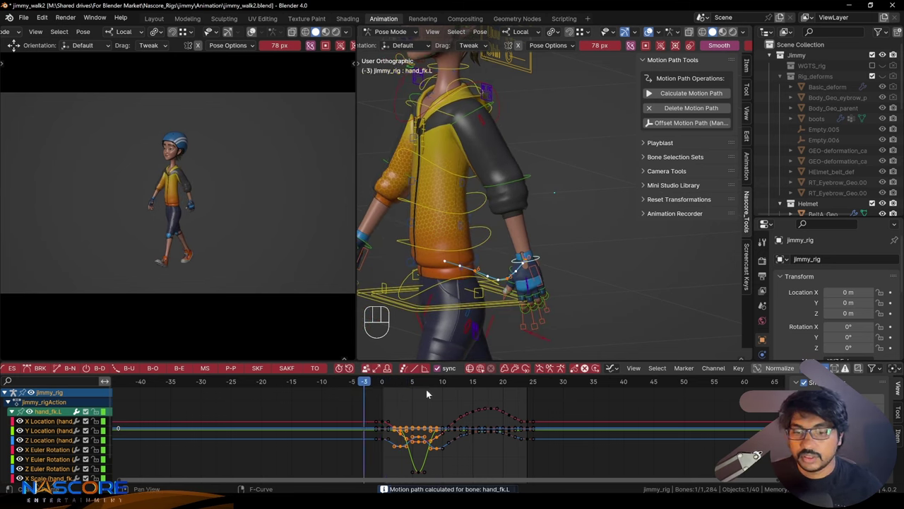
pyautogui.click(494, 458)
pyautogui.press('a')
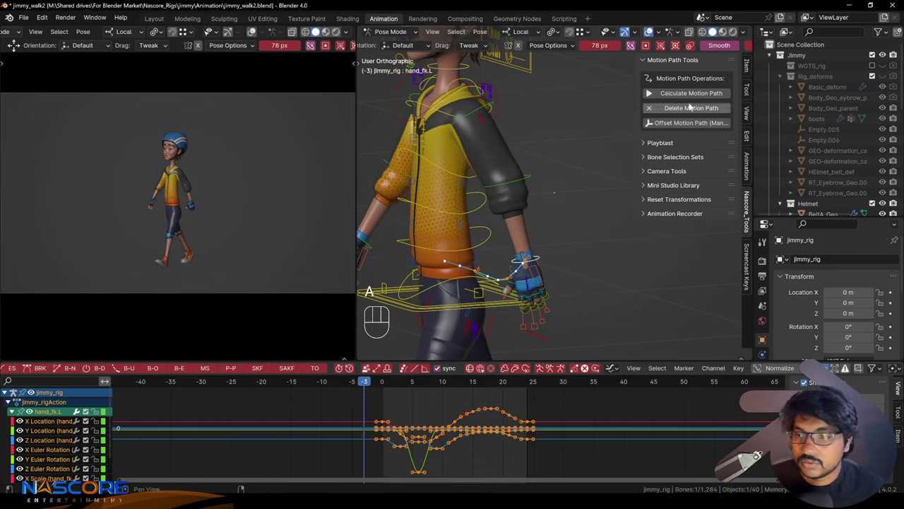
pyautogui.click(691, 111)
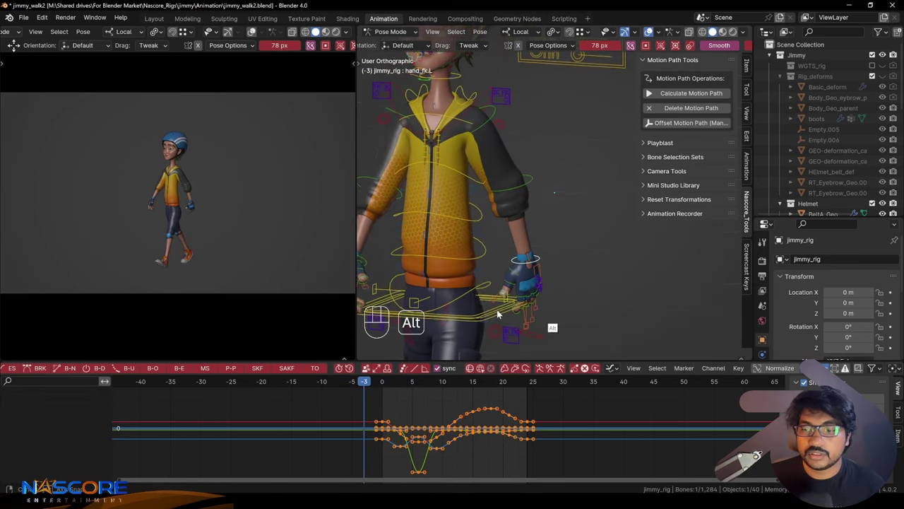
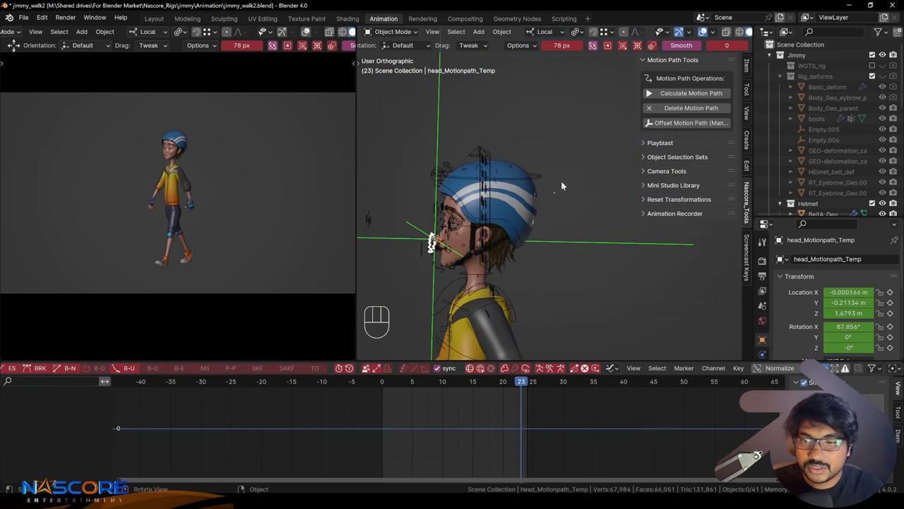
# Step: Reselect the rig and return to Pose Mode on the head bone after creating head_Motionpath_Temp
pyautogui.click(533, 183)
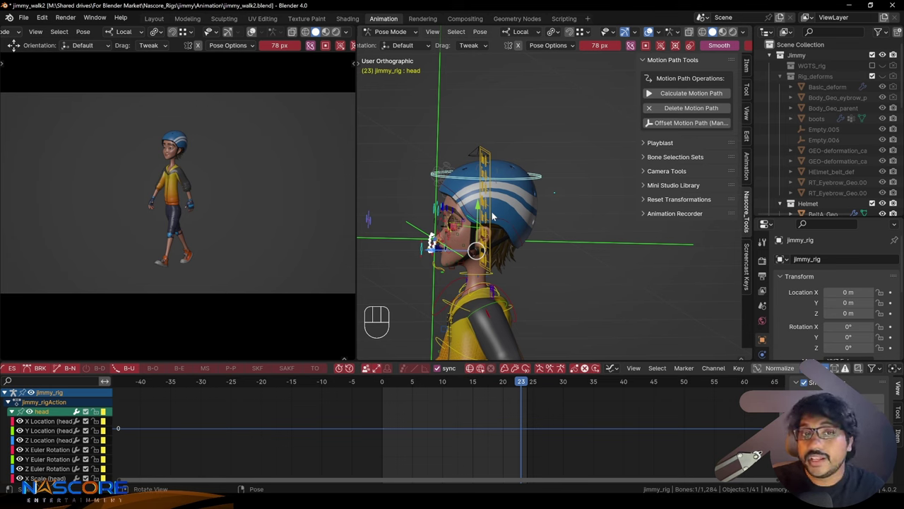
# Step: Scrub the walk back to about frame 15 and switch the bottom editor to the Graph Editor
pyautogui.middleClick(431, 258)
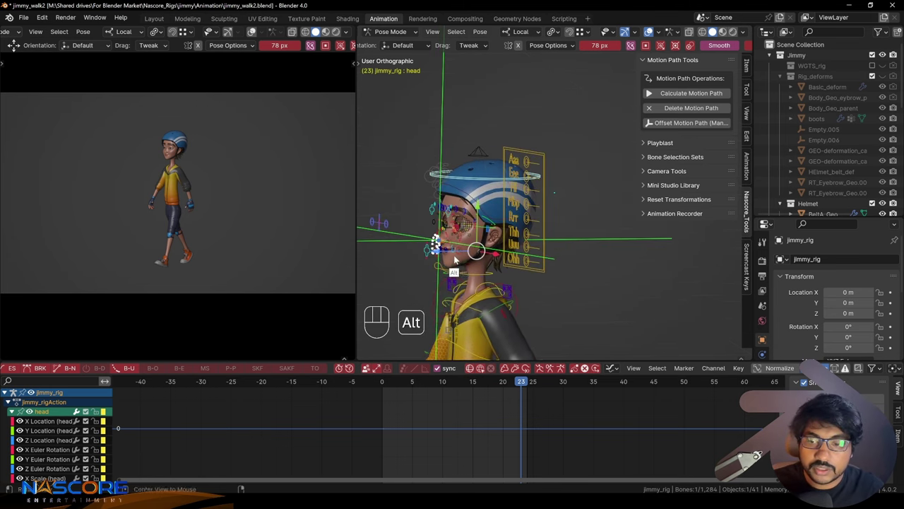
pyautogui.moveTo(446, 256); pyautogui.dragTo(458, 253)
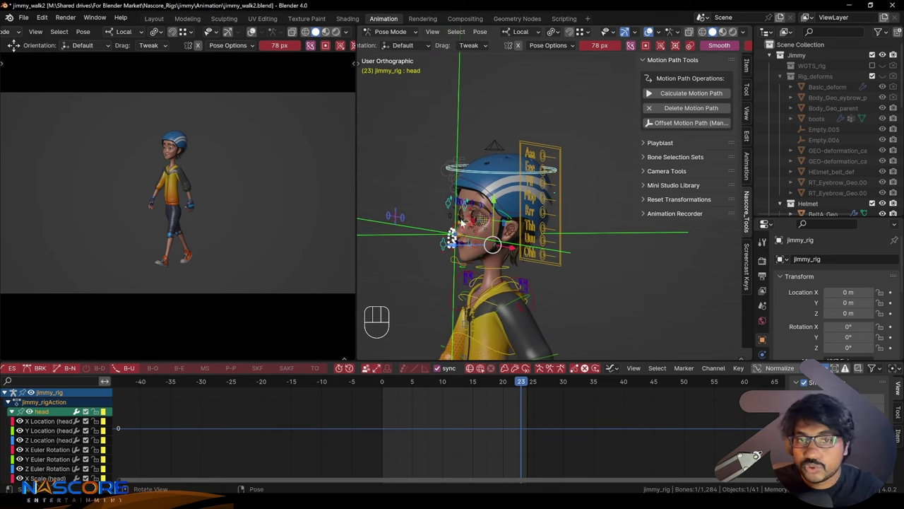
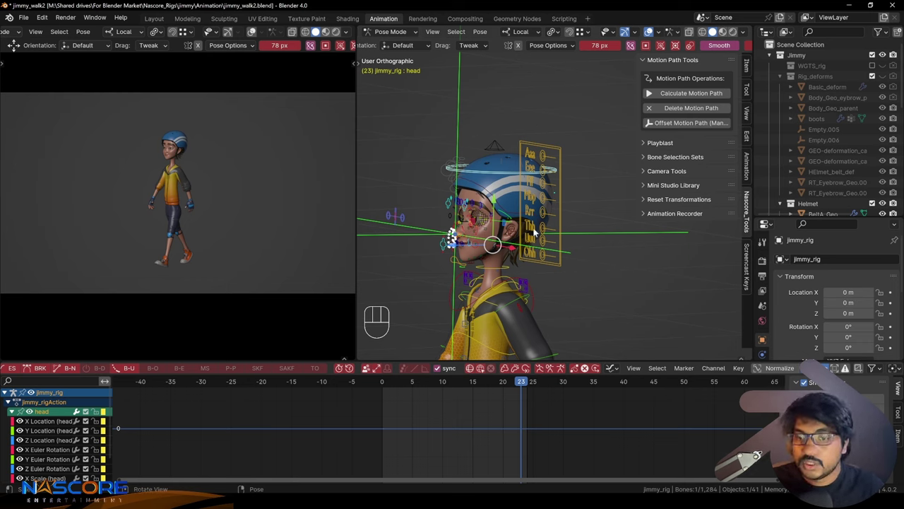
pyautogui.moveTo(533, 279); pyautogui.dragTo(561, 248)
pyautogui.click(558, 166)
pyautogui.click(517, 389)
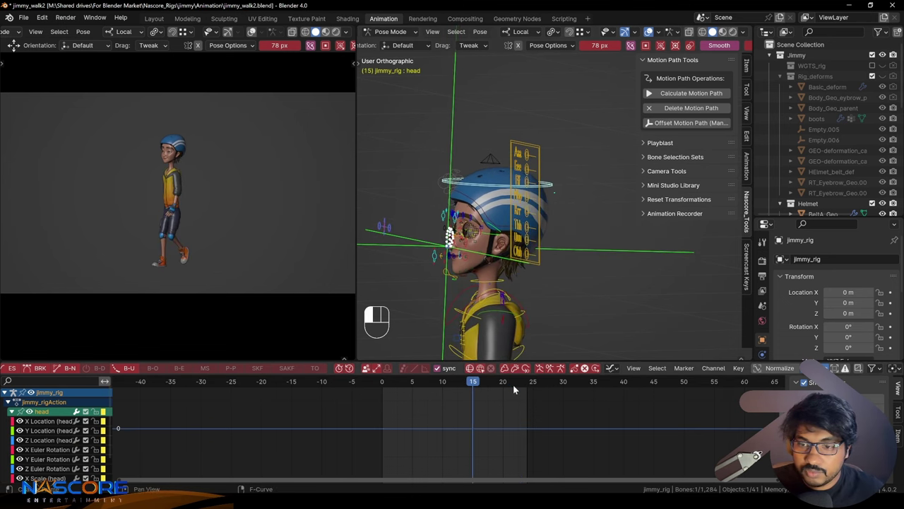
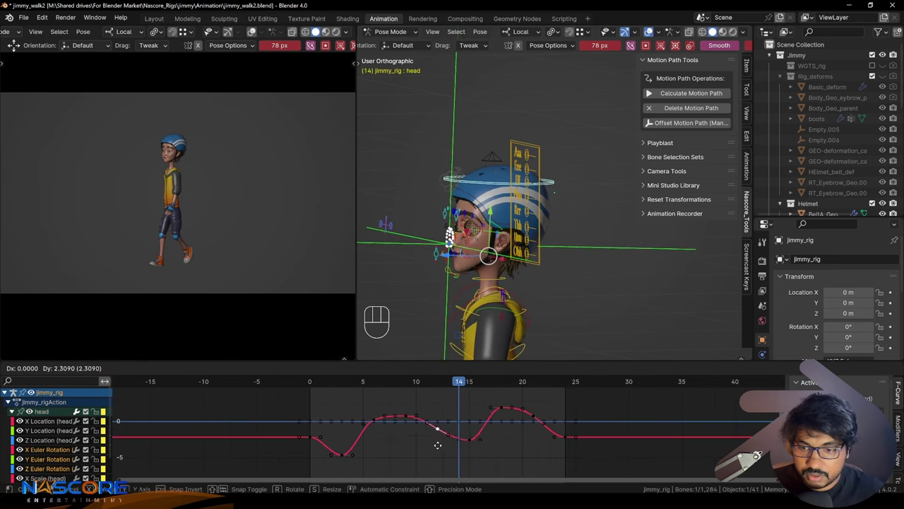
# Step: Move the head bone's selected keys vertically in the Graph Editor (G then Y)
pyautogui.press('z')
pyautogui.click(462, 384)
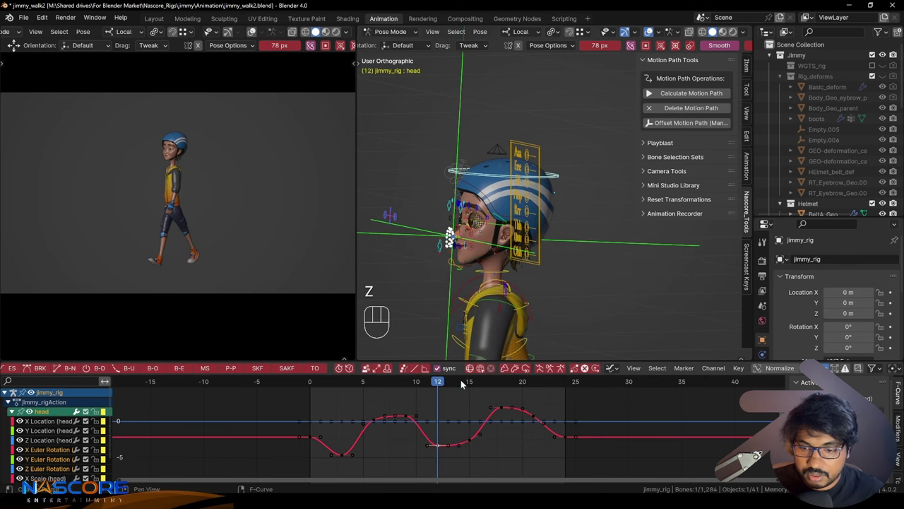
pyautogui.press('w')
pyautogui.press('y')
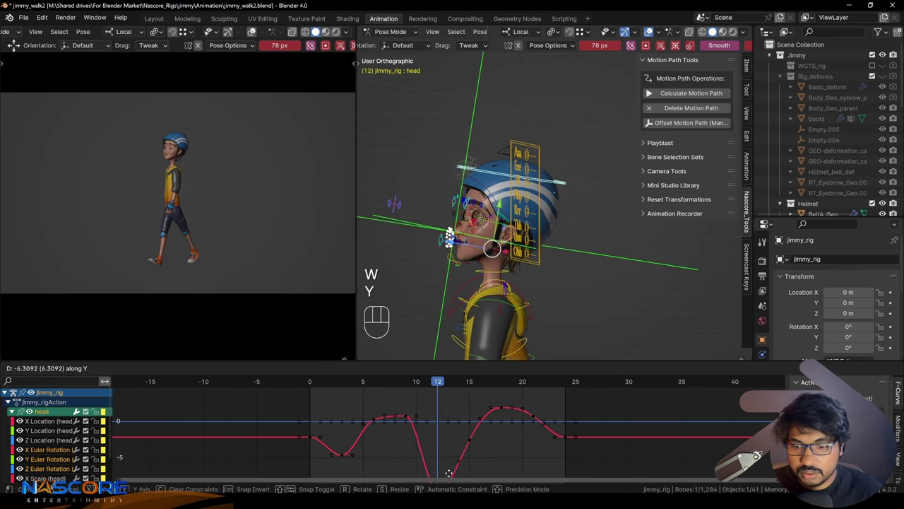
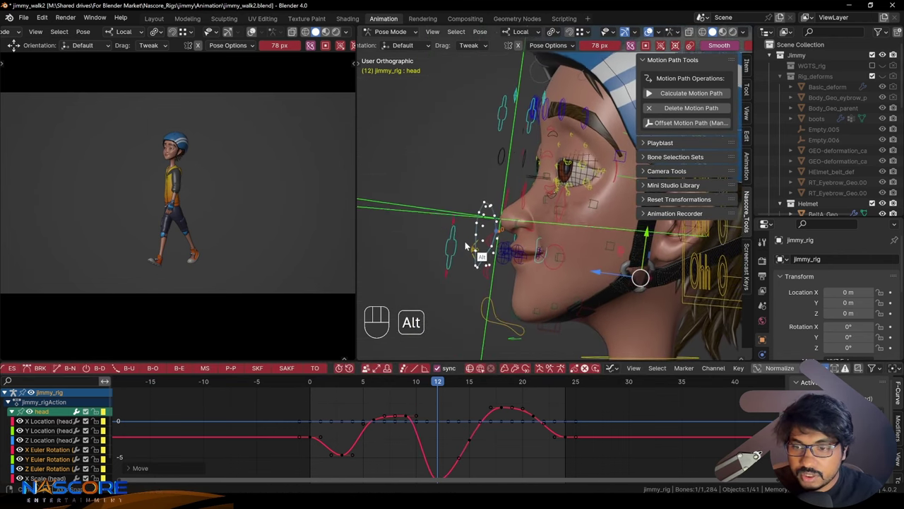
pyautogui.press('4')
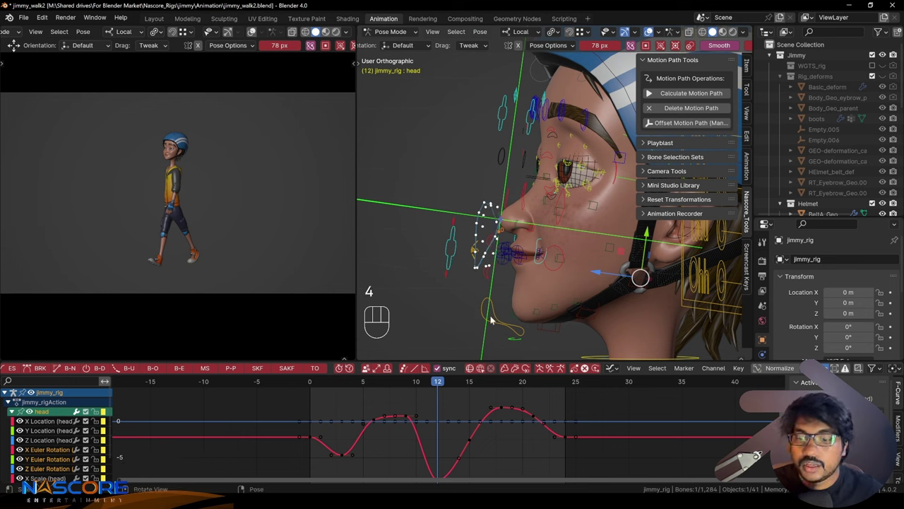
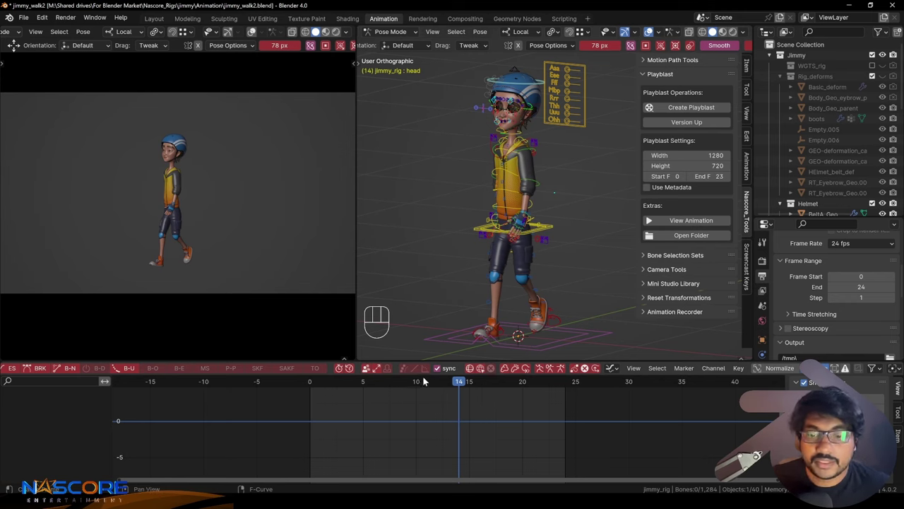
# Step: Set Playblast End F to 24 and show the Nascore Tools sidebar in the left viewport
pyautogui.click(383, 388)
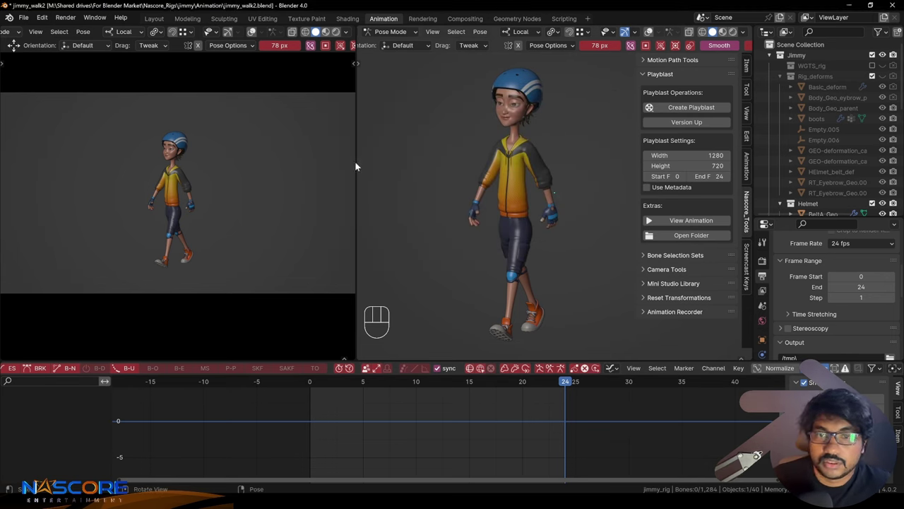
pyautogui.click(309, 168)
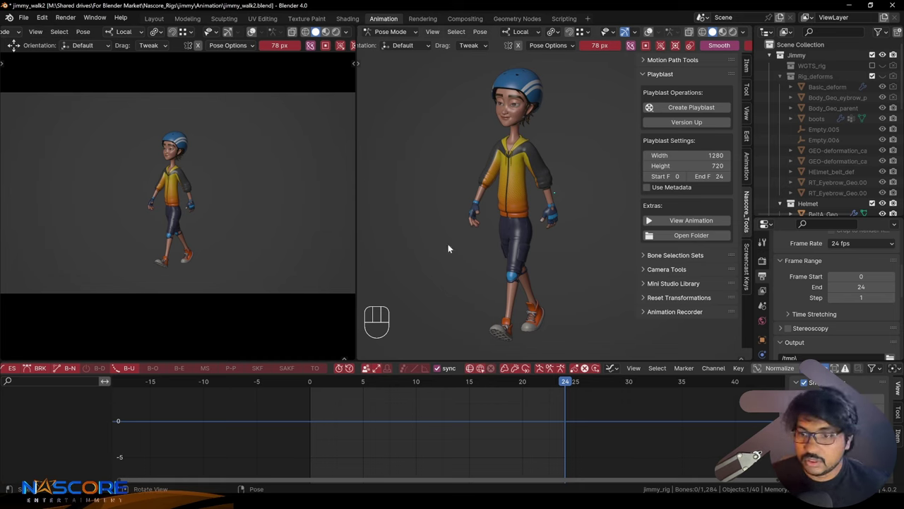
pyautogui.click(264, 193)
pyautogui.press('n')
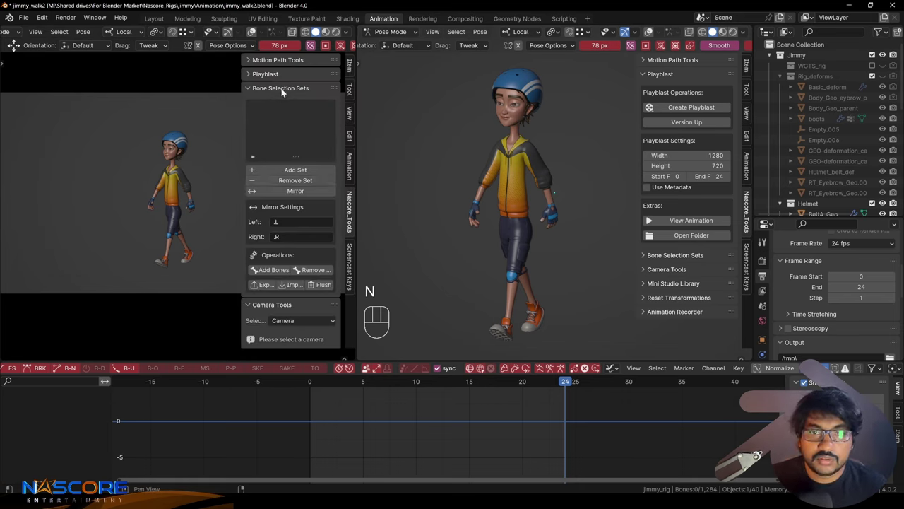
# Step: Enable Use Metadata in the Playblast panel and create the jimmy_walk2_V000.mov playblast
pyautogui.click(283, 88)
pyautogui.click(279, 75)
pyautogui.moveTo(217, 148); pyautogui.dragTo(258, 135)
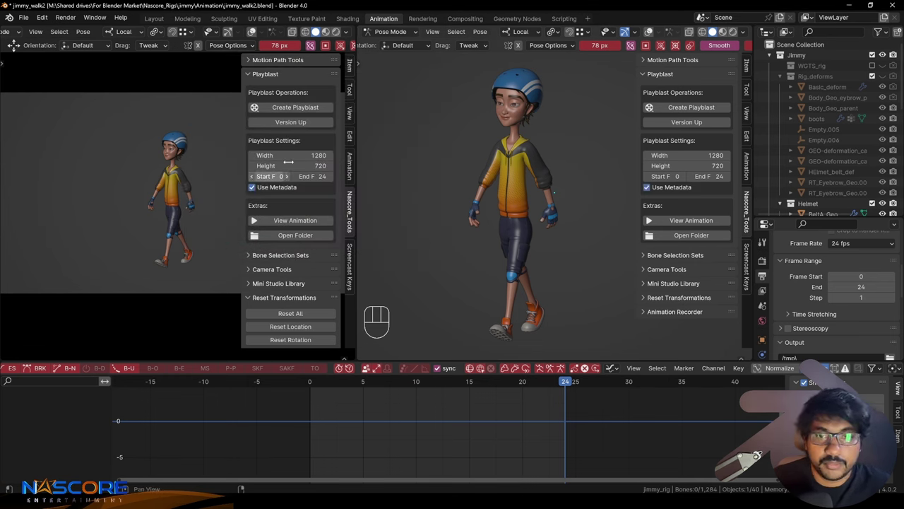
pyautogui.moveTo(289, 114); pyautogui.dragTo(146, 74)
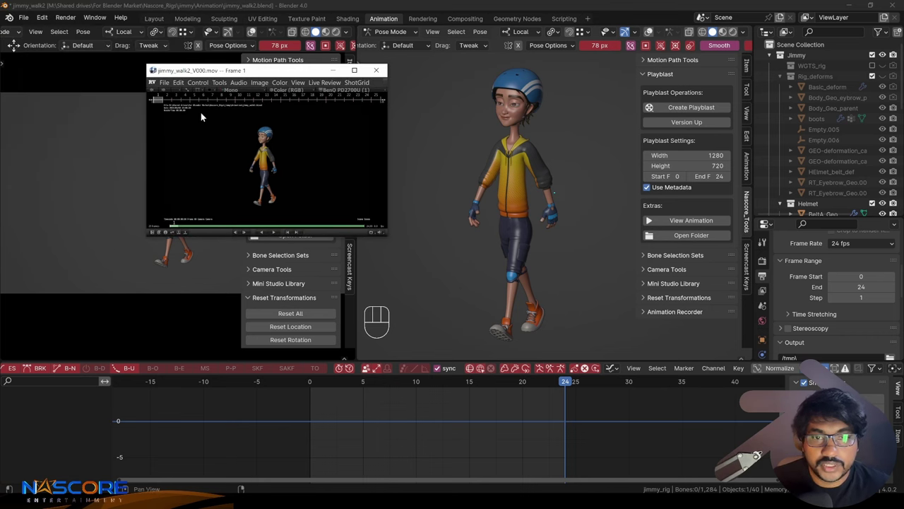
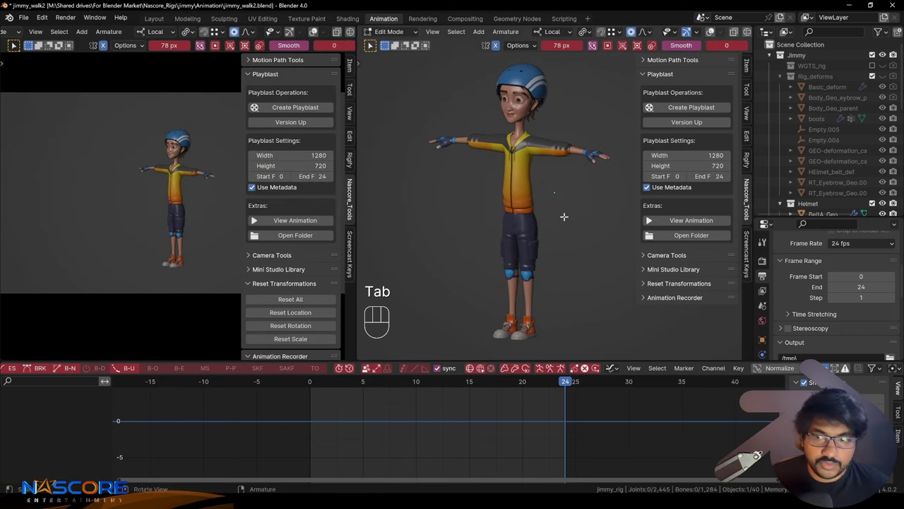
# Step: Leave edit mode and select the Pants_Geo trousers mesh in Object Mode
pyautogui.press('Tab')
pyautogui.press('`')
pyautogui.click(595, 227)
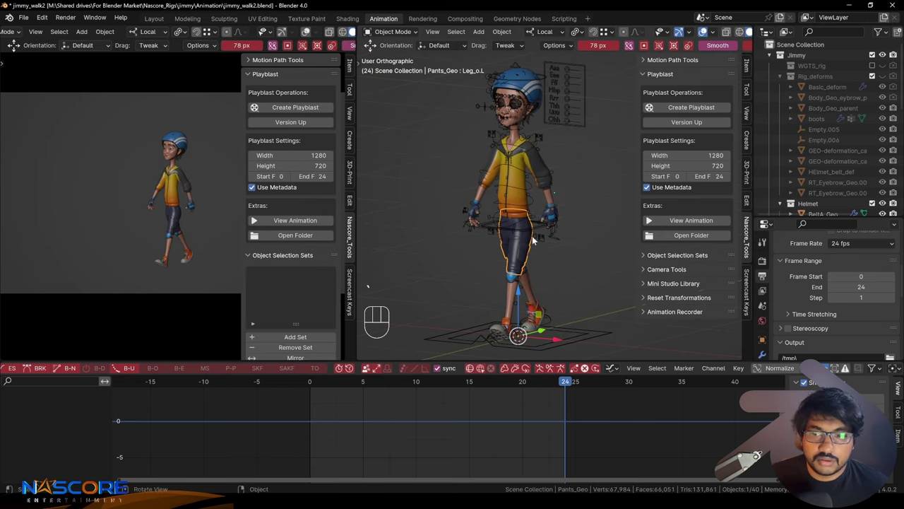
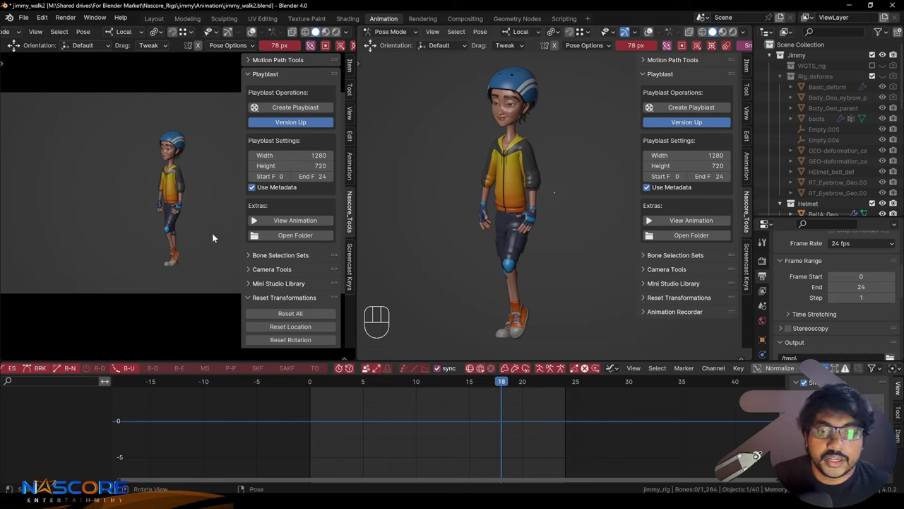
# Step: Expand the Animation Recorder section in the left Nascore Tools sidebar
pyautogui.click(221, 234)
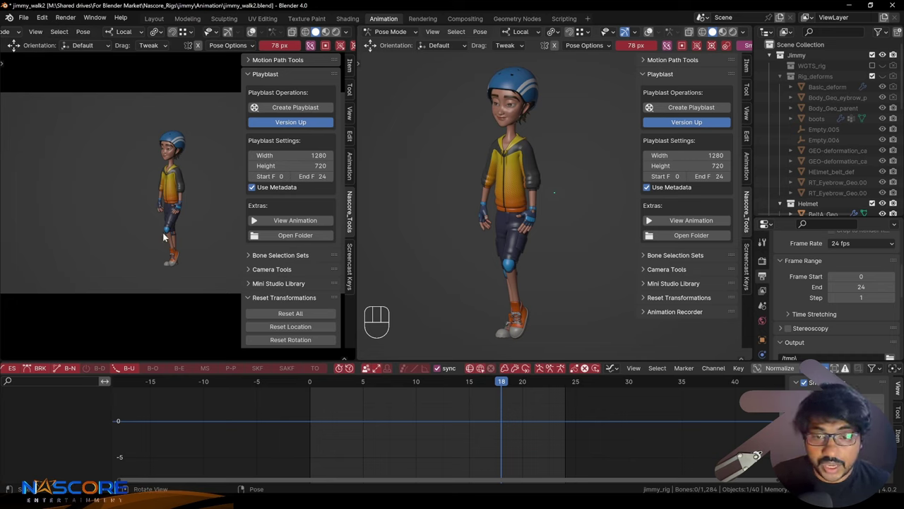
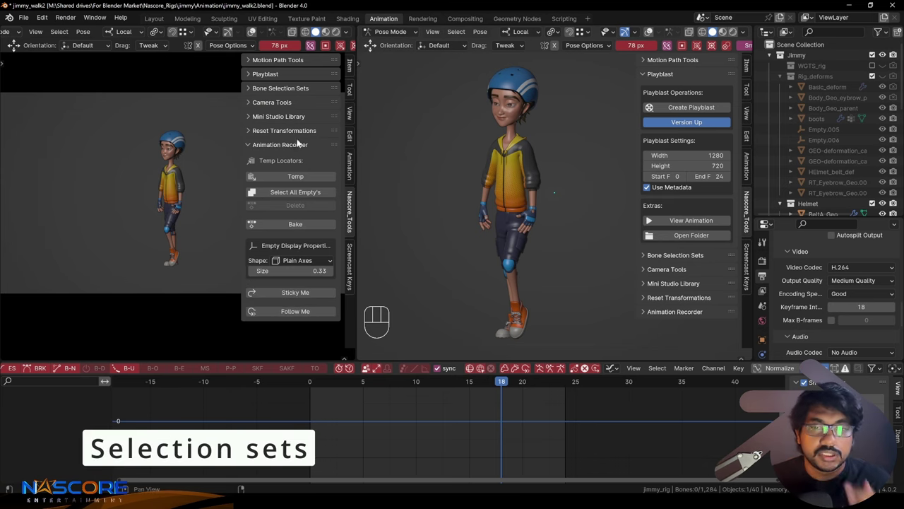
# Step: Expand Bone Selection Sets in the sidebar and switch from Pose Mode to Object Mode
pyautogui.click(272, 149)
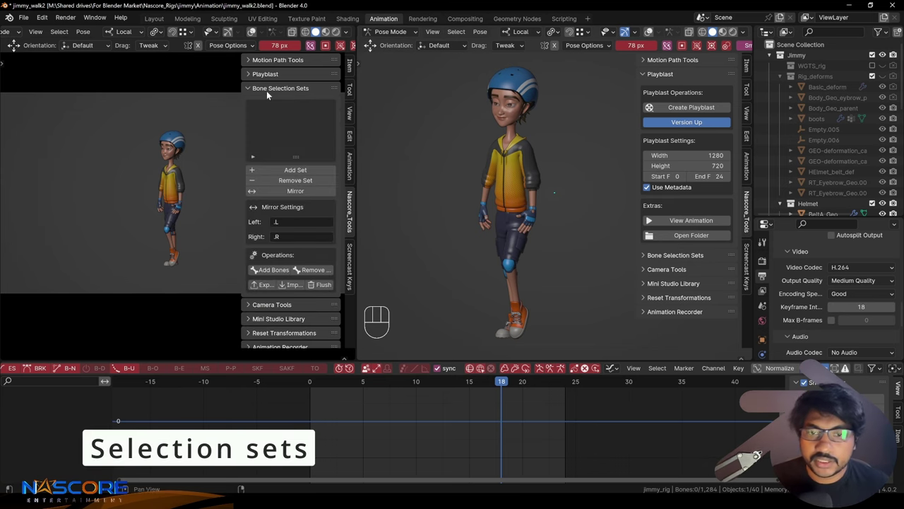
pyautogui.click(283, 89)
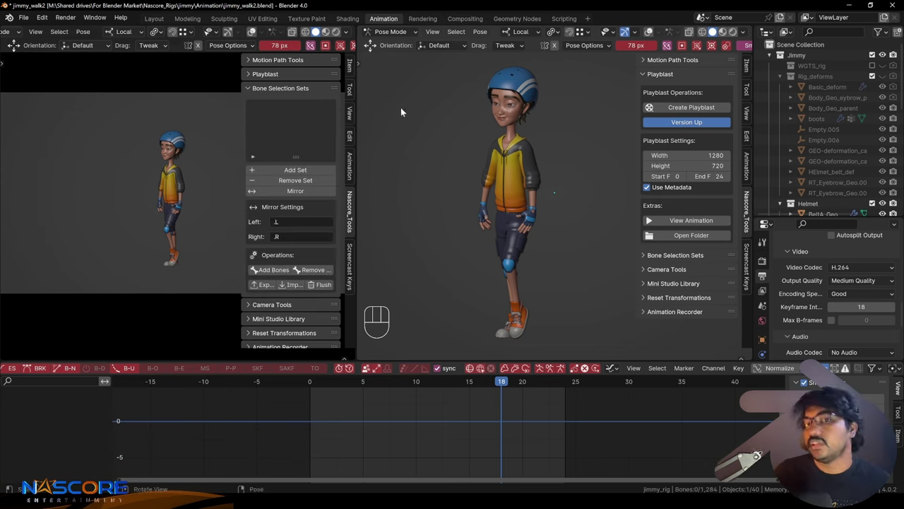
pyautogui.click(377, 41)
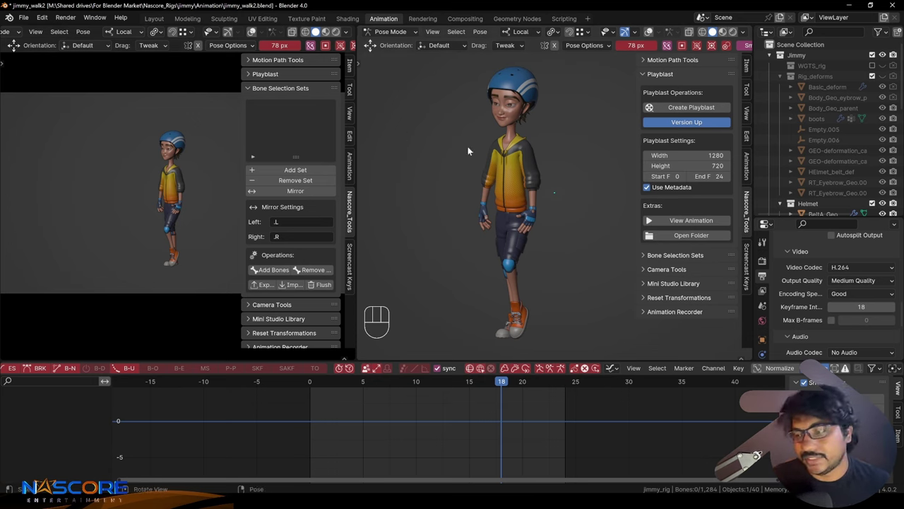
pyautogui.press('ctrl+Tab')
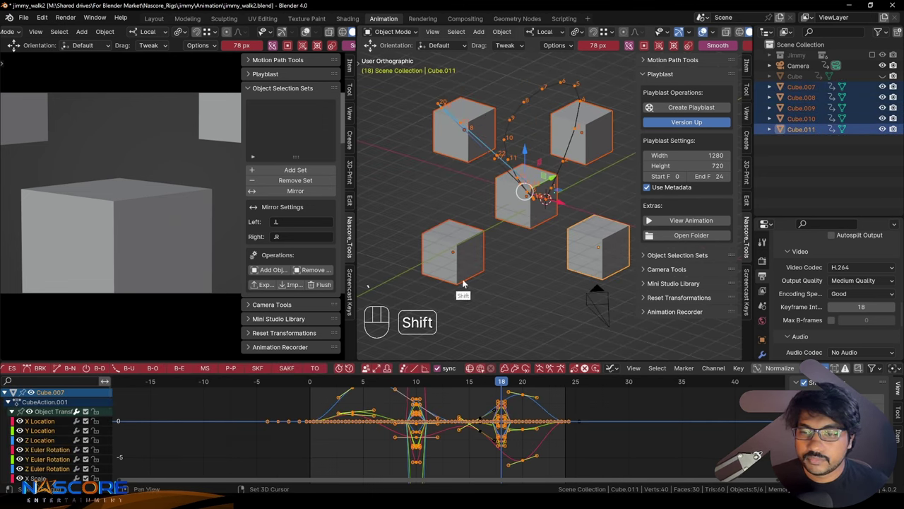
pyautogui.press('a')
pyautogui.press('x')
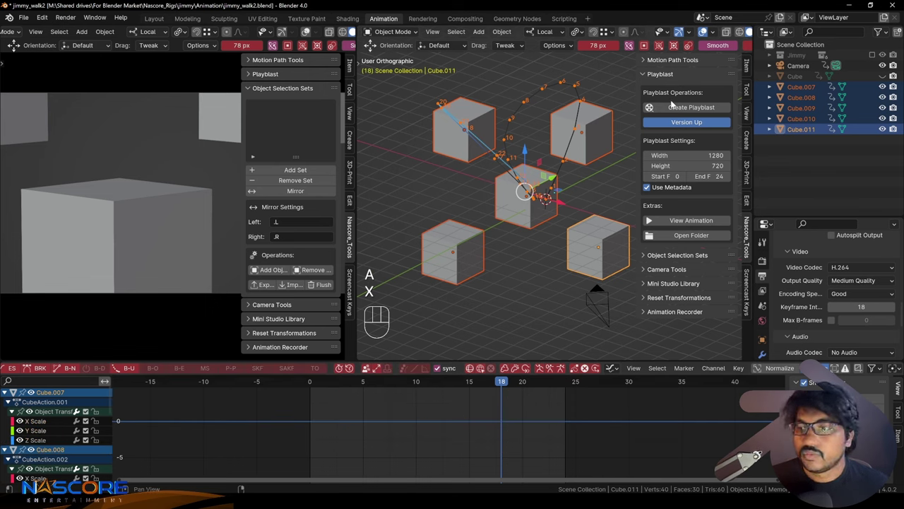
pyautogui.moveTo(684, 64); pyautogui.dragTo(694, 81)
# Step: Select Cube.007 through Cube.011 from the Cube.009 (5) object selection set
pyautogui.click(691, 109)
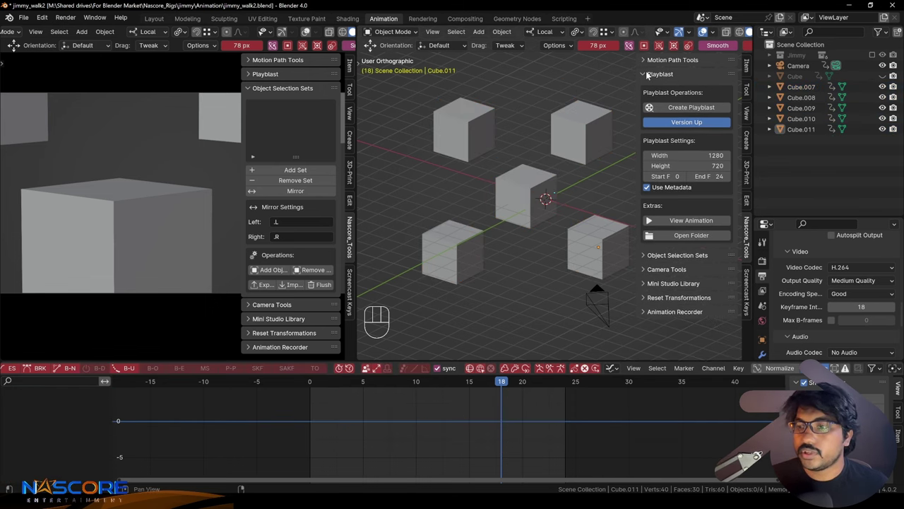
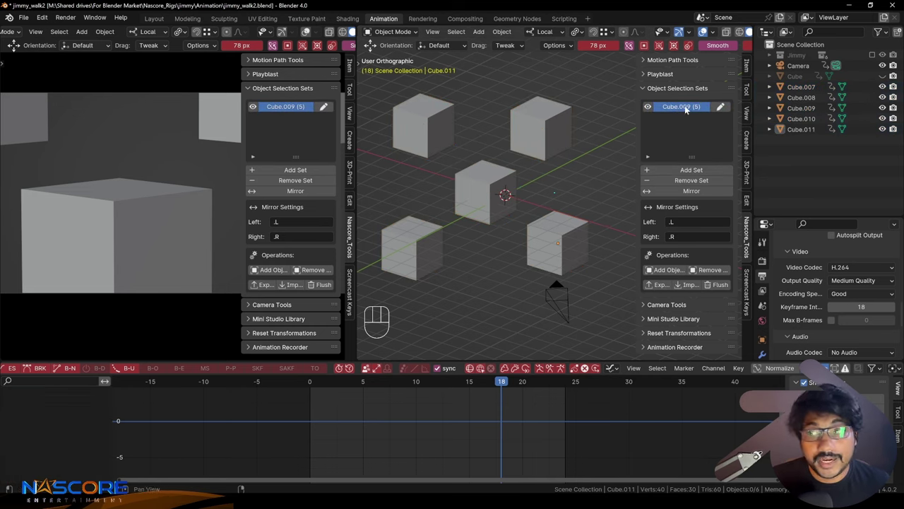
pyautogui.click(687, 109)
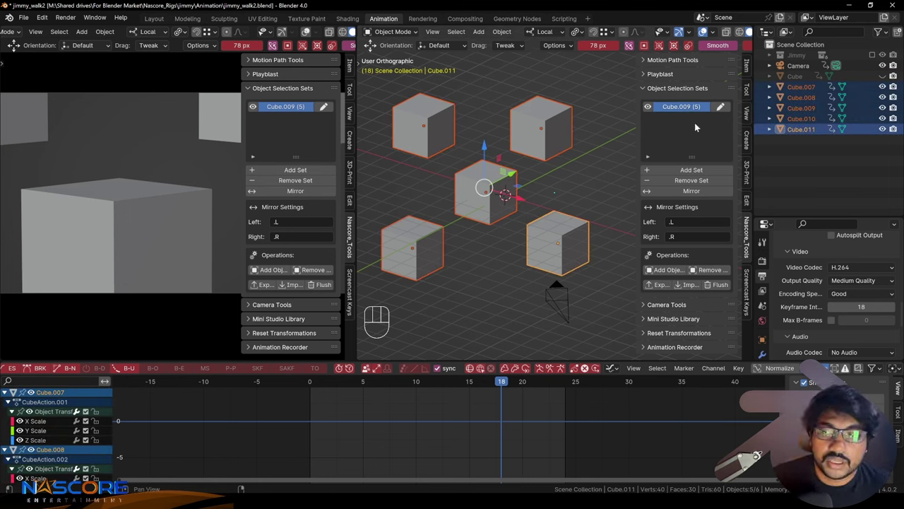
pyautogui.click(687, 109)
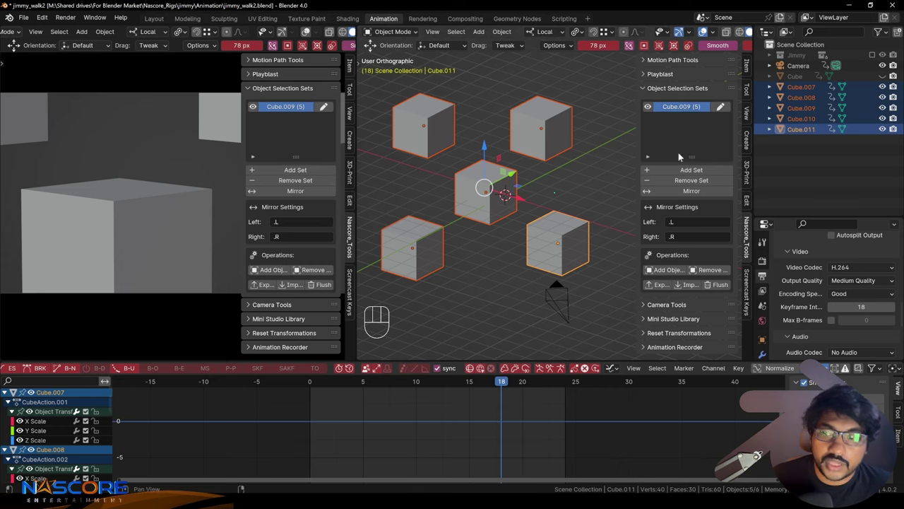
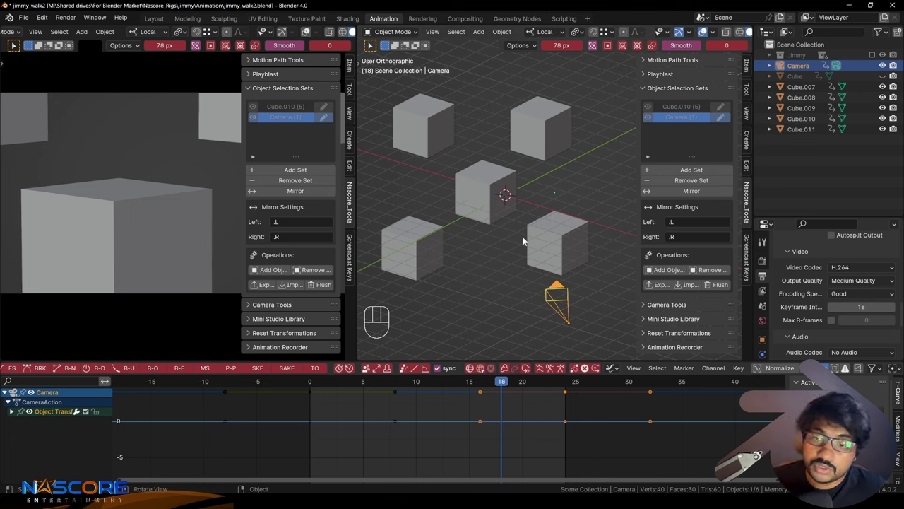
# Step: Combine the Camera and five-cube sets into Camera_1 (6), then remove that combined set
pyautogui.click(684, 109)
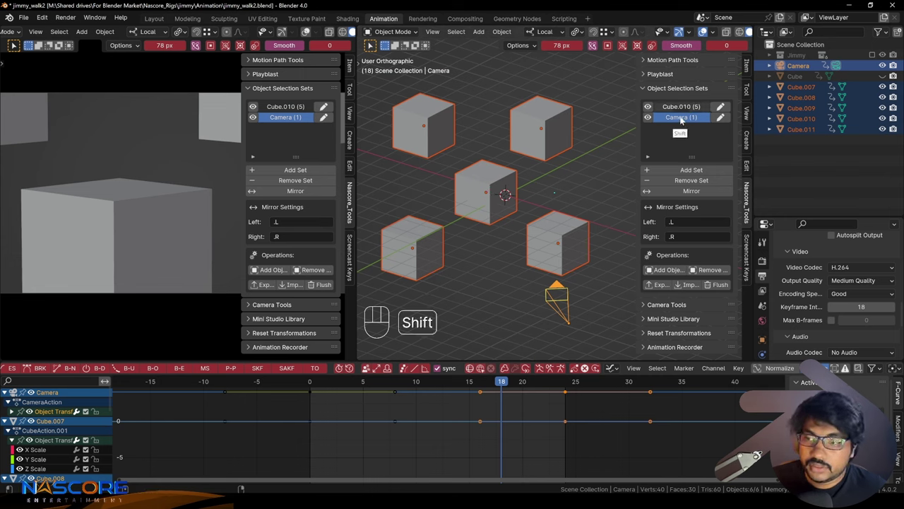
pyautogui.click(692, 170)
pyautogui.click(681, 134)
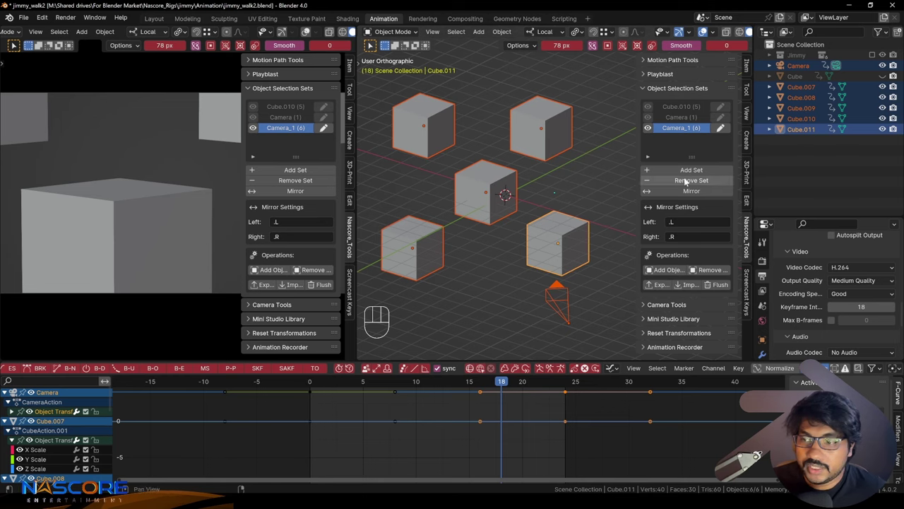
pyautogui.moveTo(691, 180); pyautogui.dragTo(655, 192)
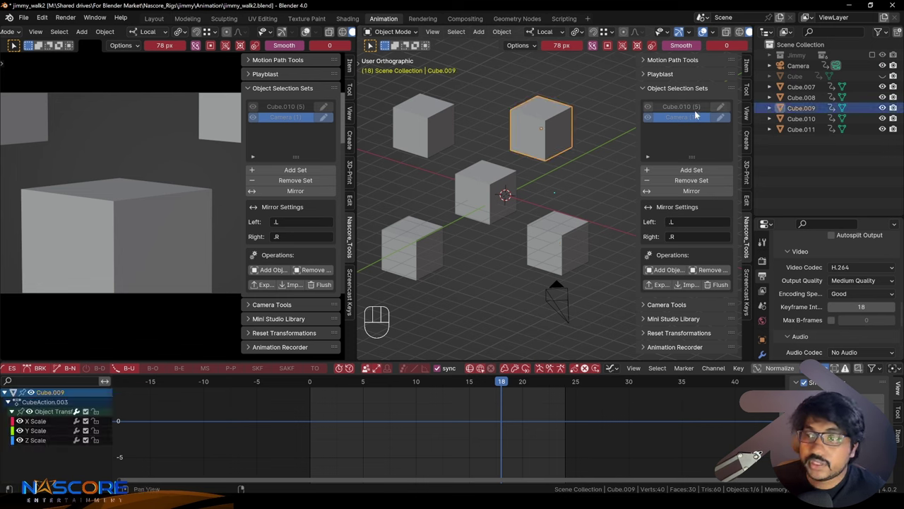
# Step: Alternate between the Camera and cube sets, ending with the five cubes reselected
pyautogui.click(683, 110)
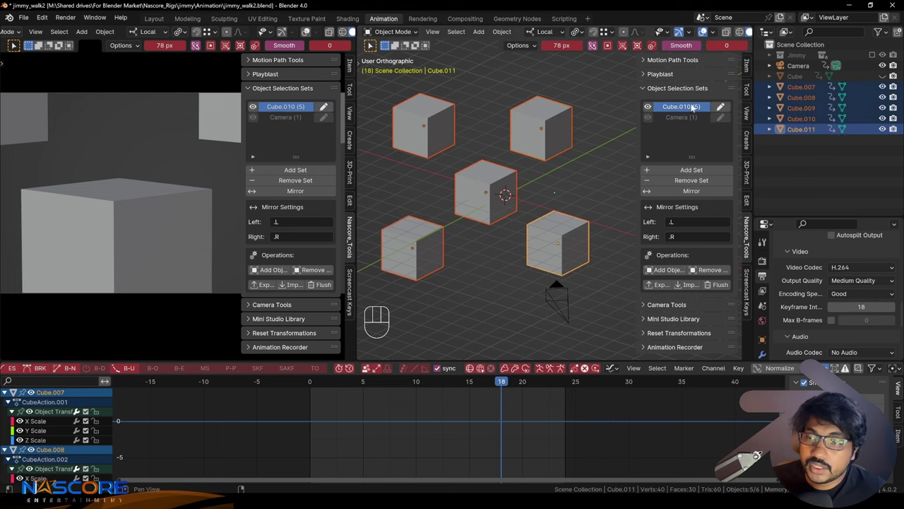
pyautogui.click(681, 121)
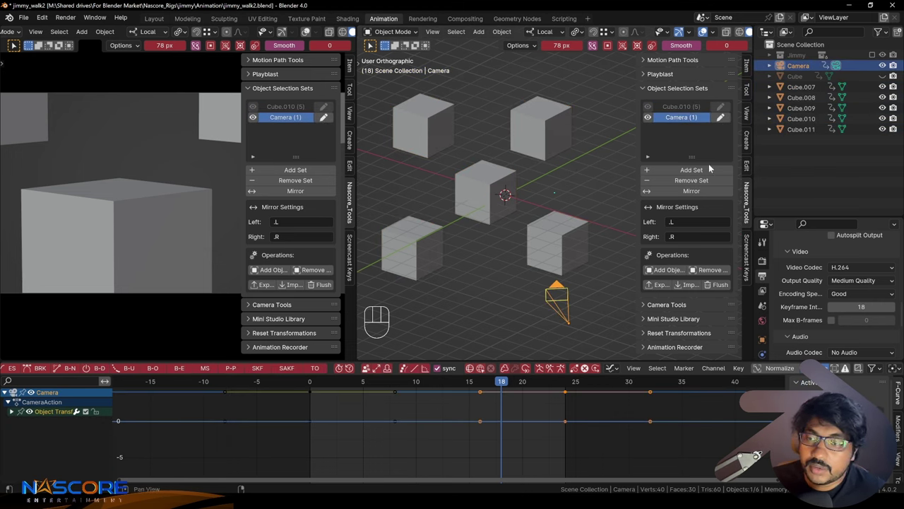
pyautogui.moveTo(718, 121); pyautogui.dragTo(677, 104)
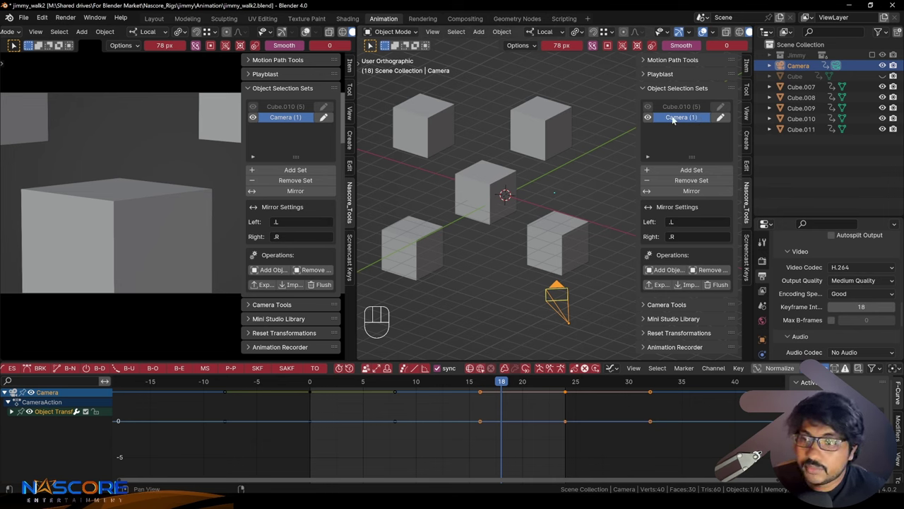
pyautogui.click(692, 109)
pyautogui.moveTo(724, 114); pyautogui.dragTo(690, 92)
pyautogui.click(648, 117)
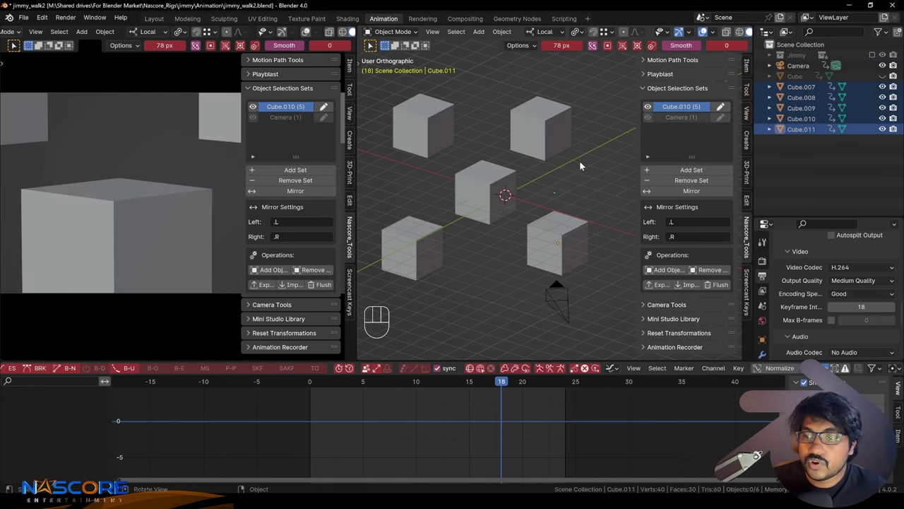
pyautogui.moveTo(573, 205); pyautogui.dragTo(595, 200)
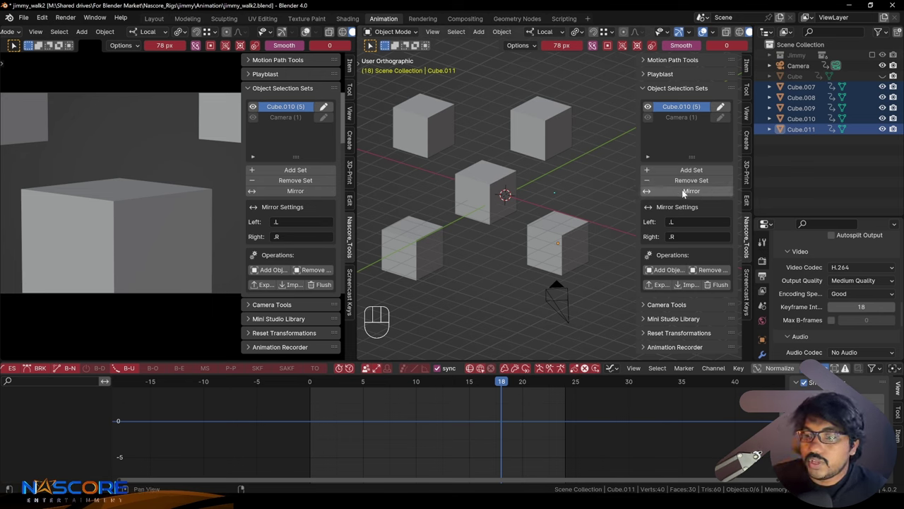
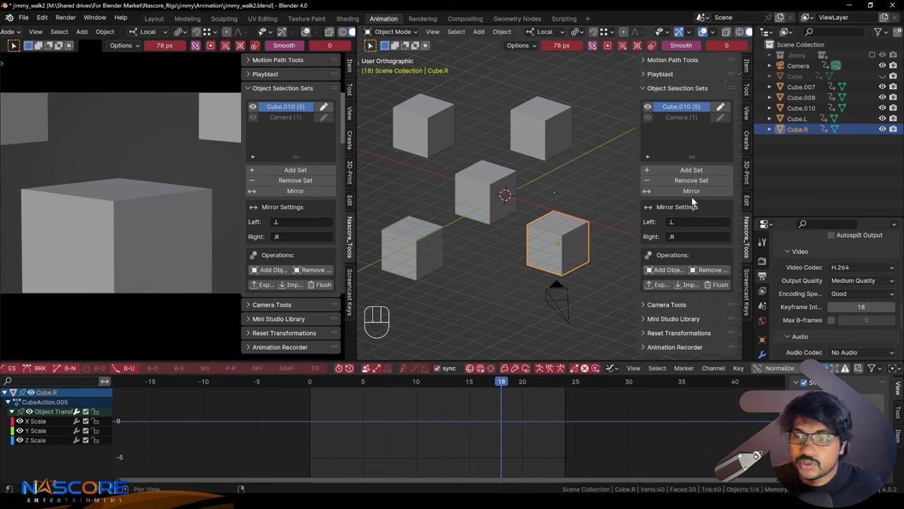
# Step: Select Cube.R alone and add it as a new one-object selection set
pyautogui.click(573, 239)
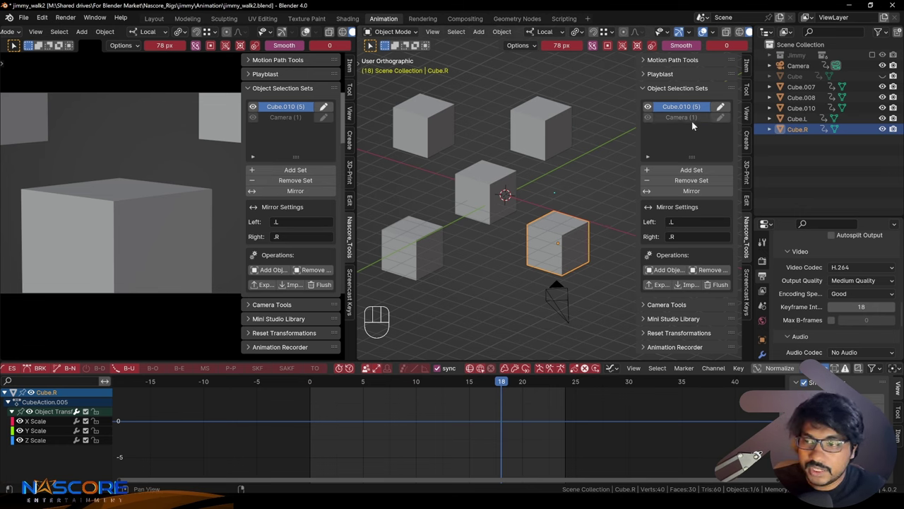
pyautogui.click(576, 243)
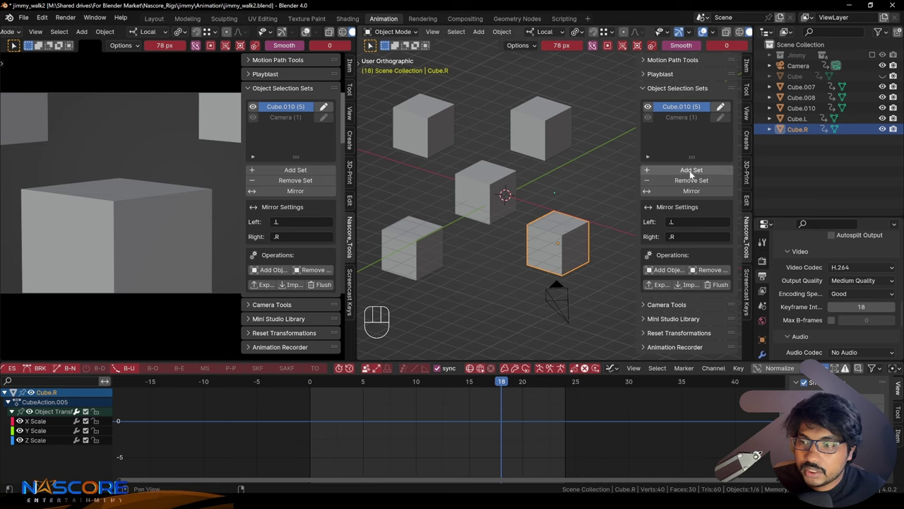
pyautogui.moveTo(685, 129); pyautogui.dragTo(663, 132)
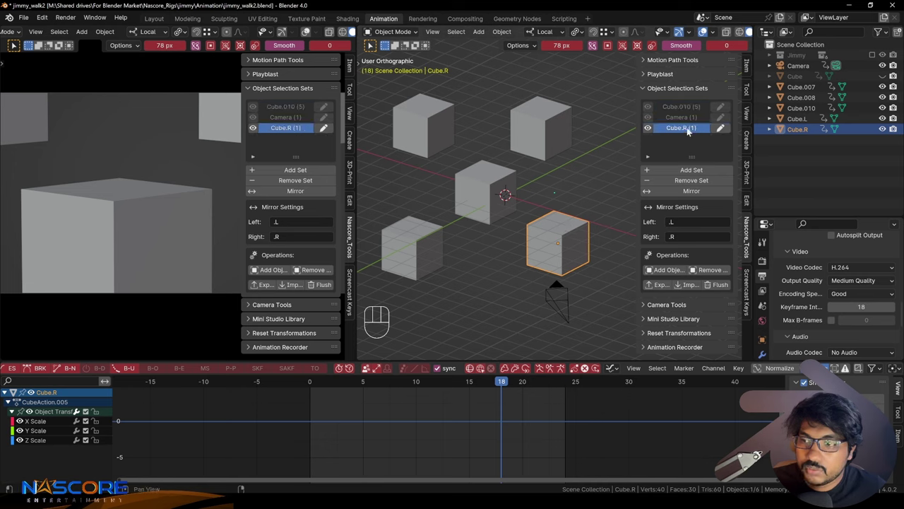
pyautogui.click(691, 193)
# Step: Mirror the Cube.R set to generate Cube.L and toggle between the two sets
pyautogui.click(686, 139)
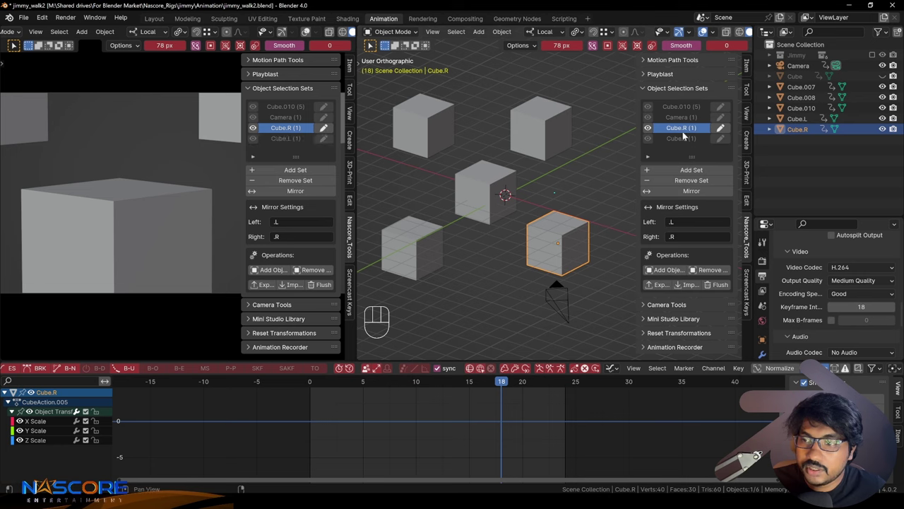
pyautogui.click(683, 141)
pyautogui.click(685, 127)
pyautogui.click(690, 137)
pyautogui.click(683, 128)
pyautogui.click(685, 140)
pyautogui.click(685, 131)
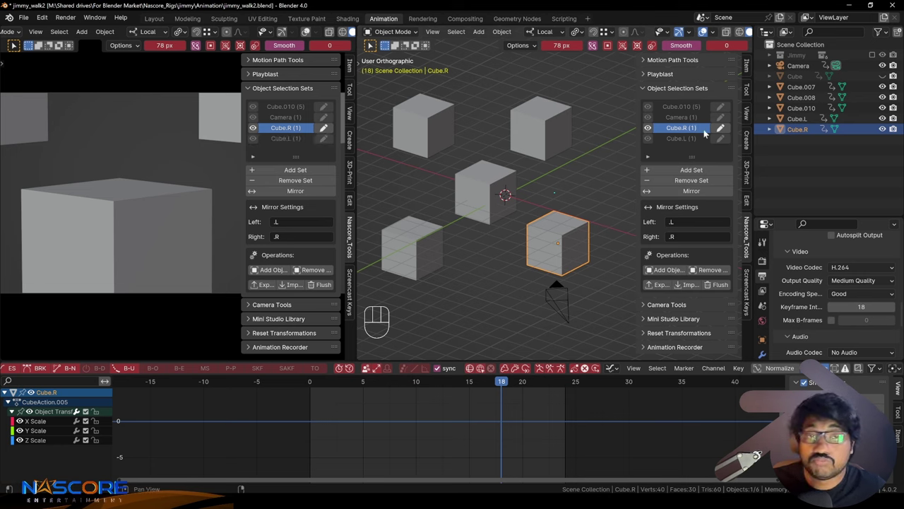
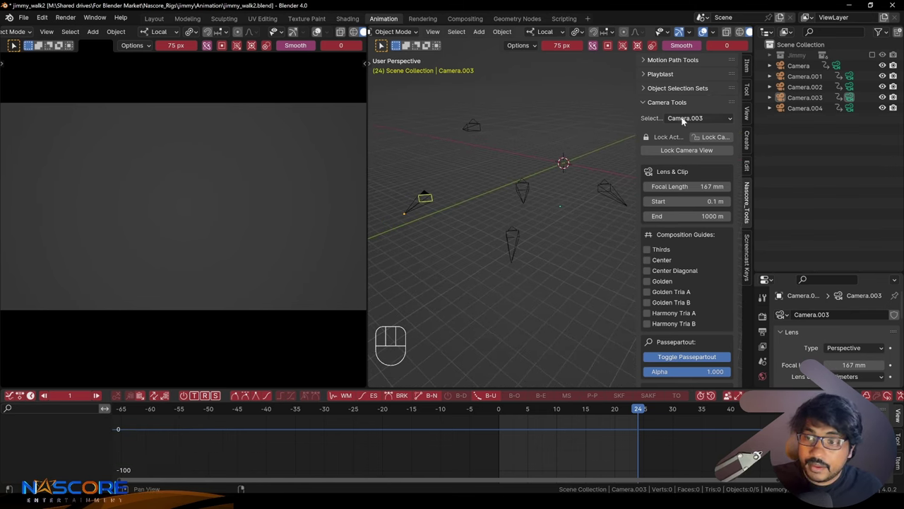
# Step: Cycle the Camera Tools selection through Camera.001 and Camera.002, landing on Camera.003
pyautogui.moveTo(686, 119); pyautogui.dragTo(694, 133)
pyautogui.moveTo(691, 127); pyautogui.dragTo(698, 143)
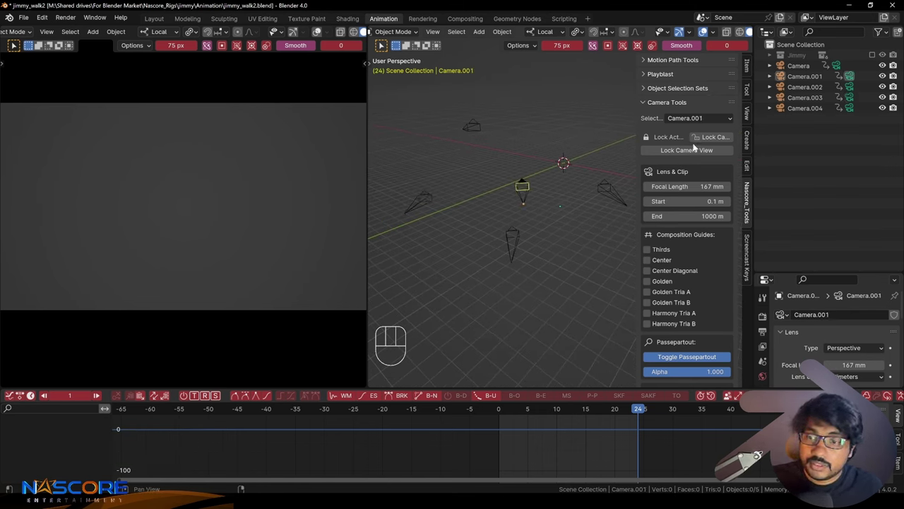
pyautogui.moveTo(697, 125); pyautogui.dragTo(700, 159)
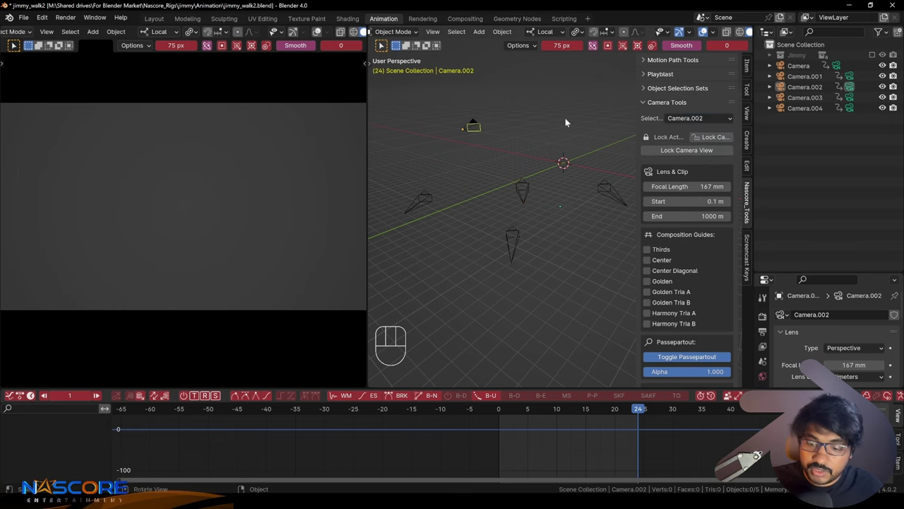
pyautogui.press('KP_0')
pyautogui.moveTo(695, 125); pyautogui.dragTo(694, 138)
pyautogui.moveTo(698, 118); pyautogui.dragTo(694, 128)
pyautogui.click(698, 123)
pyautogui.moveTo(694, 130); pyautogui.dragTo(694, 160)
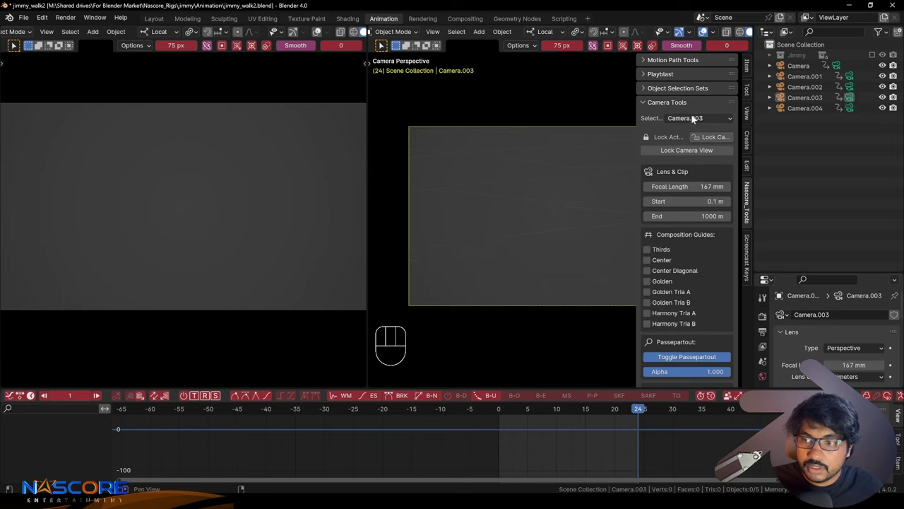
# Step: Lock Camera.003 and its view, raise focal length to 187 mm, and check through the camera
pyautogui.click(718, 139)
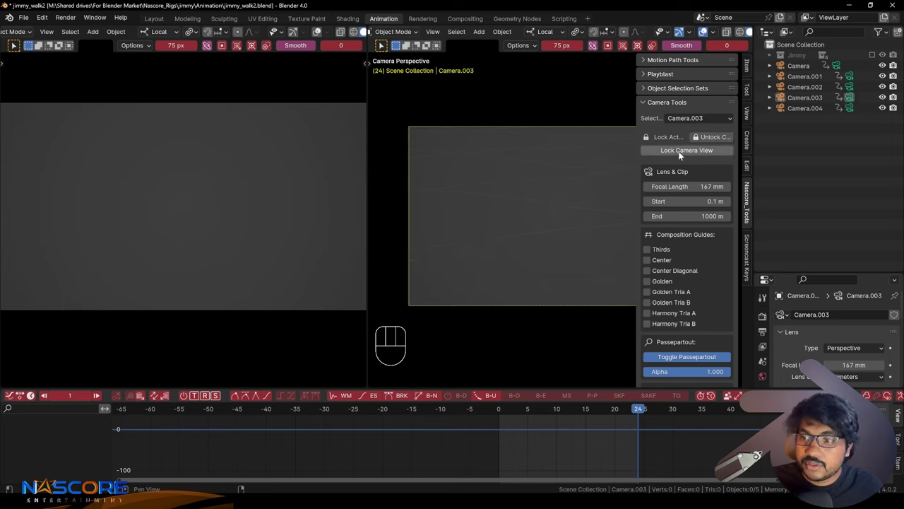
pyautogui.moveTo(690, 150); pyautogui.dragTo(666, 155)
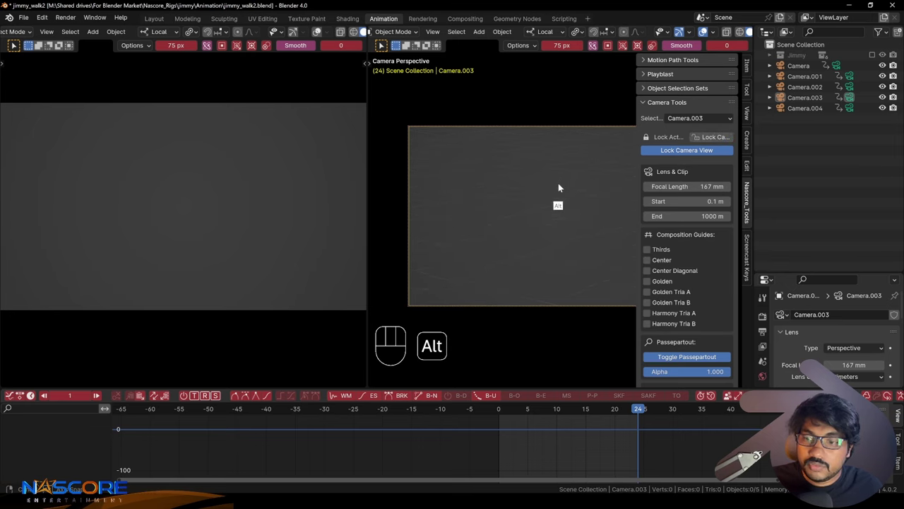
pyautogui.click(681, 152)
pyautogui.moveTo(567, 184); pyautogui.dragTo(555, 195)
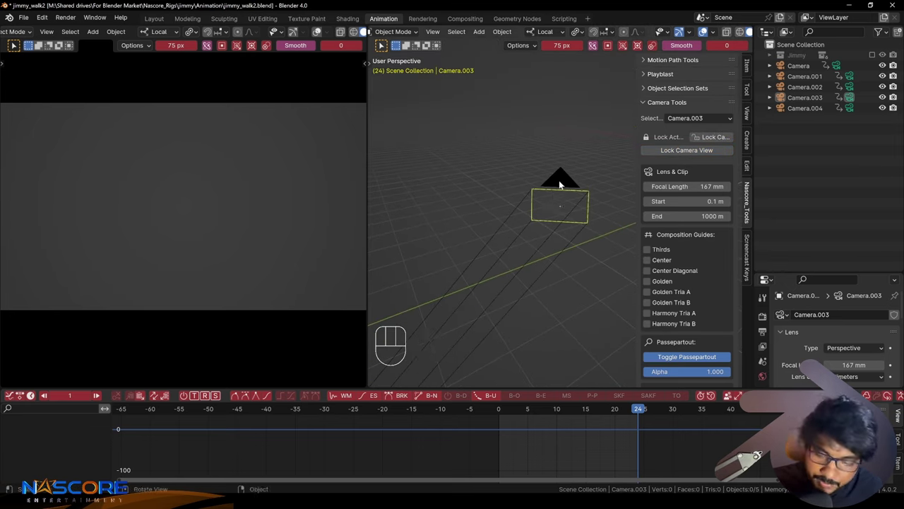
pyautogui.press('KP_0')
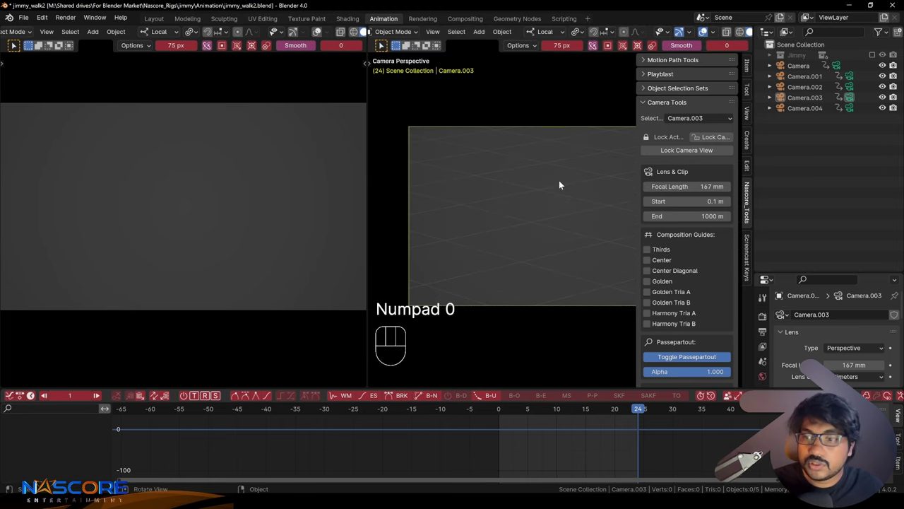
pyautogui.press('KP_0')
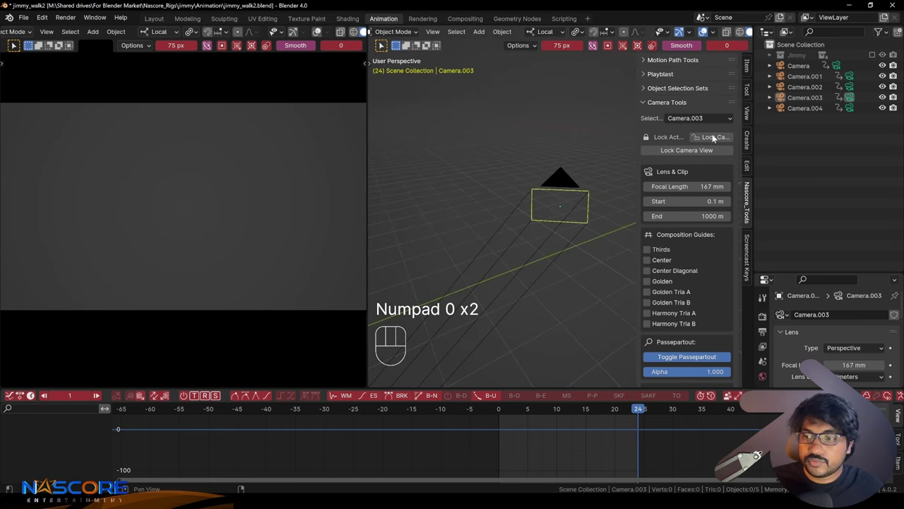
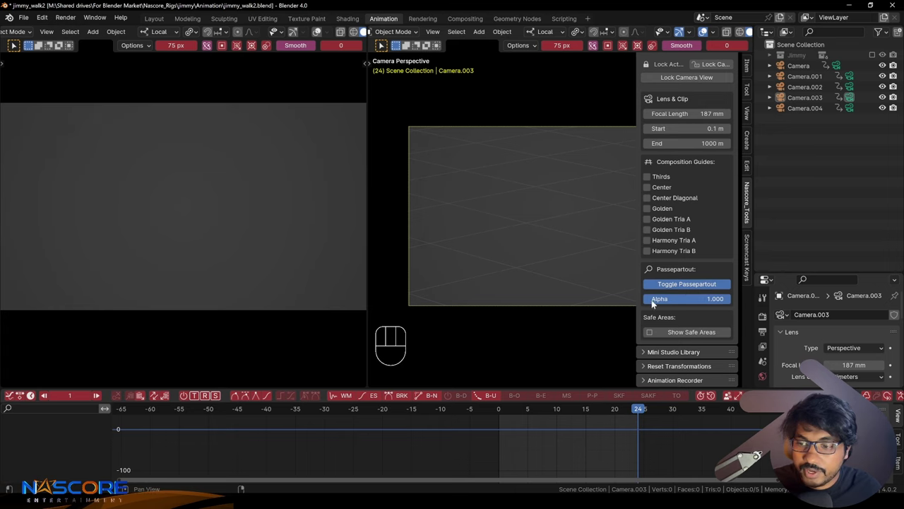
# Step: Lower the passepartout alpha and turn on Show Safe Areas for Camera.003
pyautogui.click(731, 302)
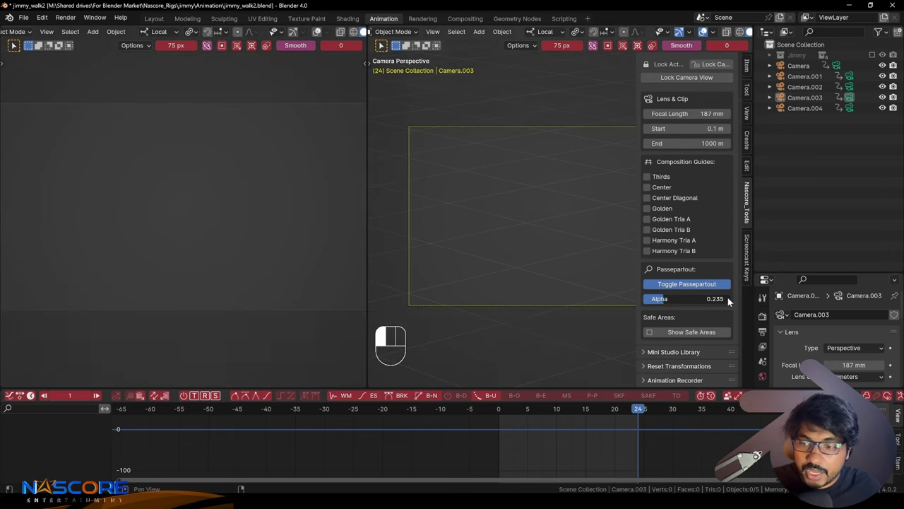
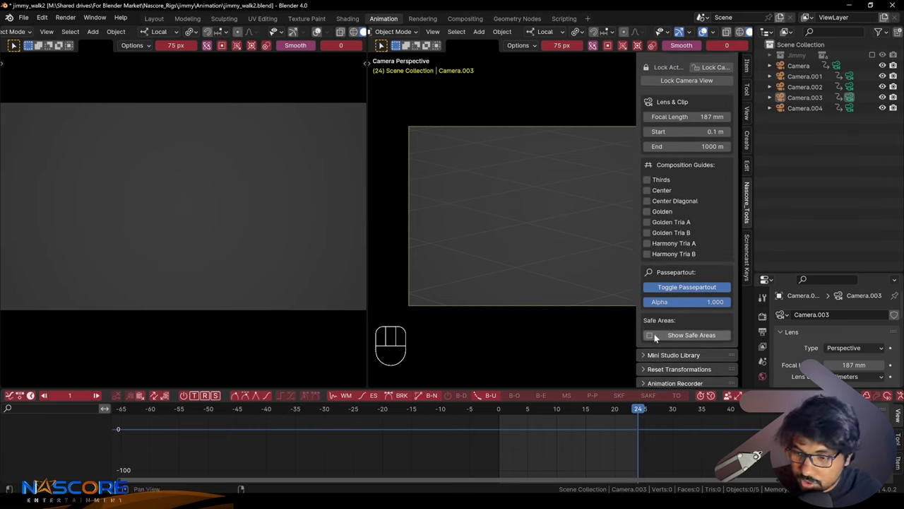
pyautogui.click(653, 338)
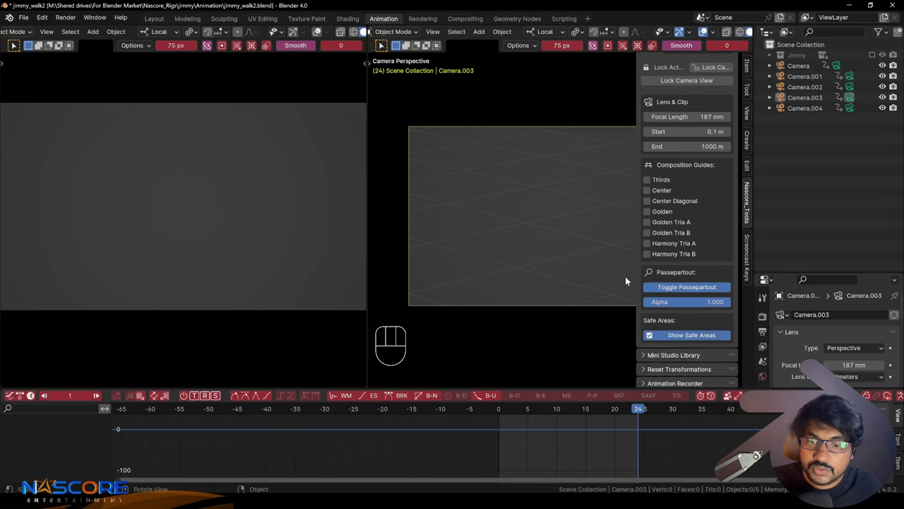
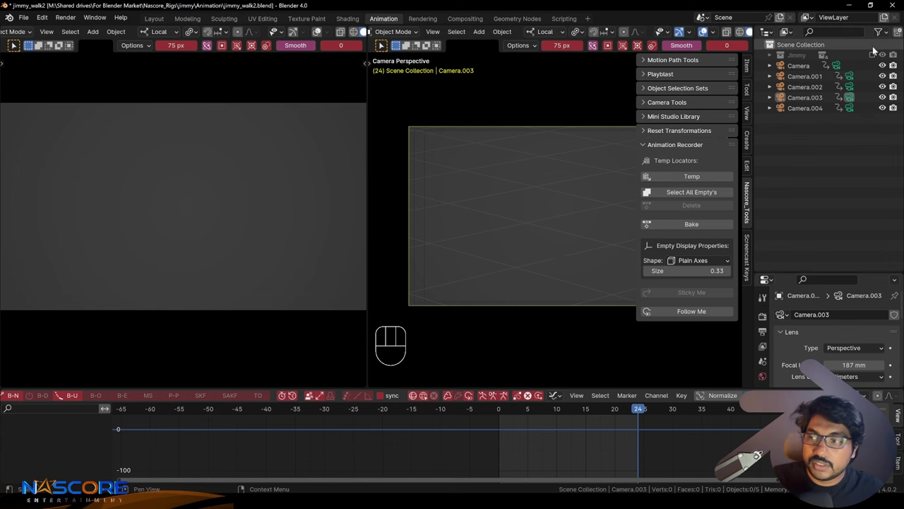
# Step: Switch to Jimmy's walk file in Pose Mode, scrub the walk and pick the torso.001 control
pyautogui.click(848, 74)
pyautogui.press('ctrl+alt+Tab')
pyautogui.moveTo(557, 290); pyautogui.dragTo(551, 291)
pyautogui.click(525, 445)
pyautogui.moveTo(531, 412); pyautogui.dragTo(582, 409)
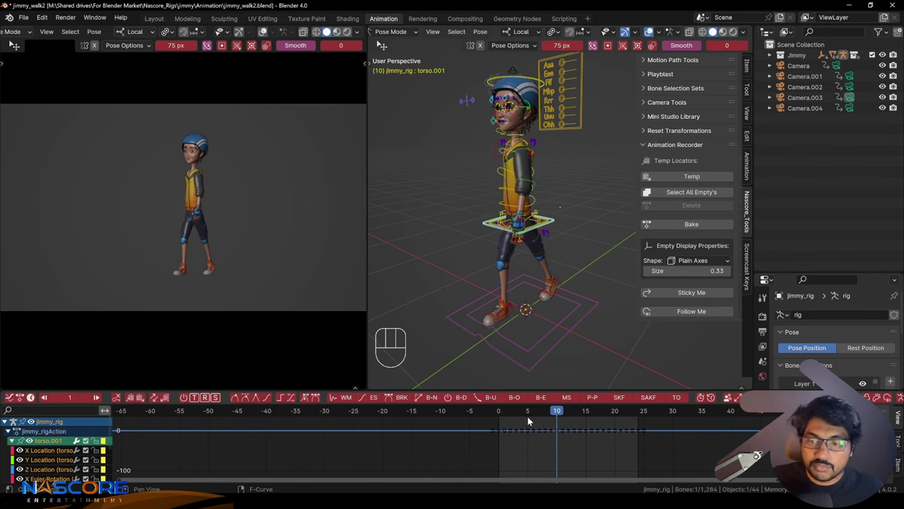
pyautogui.click(515, 414)
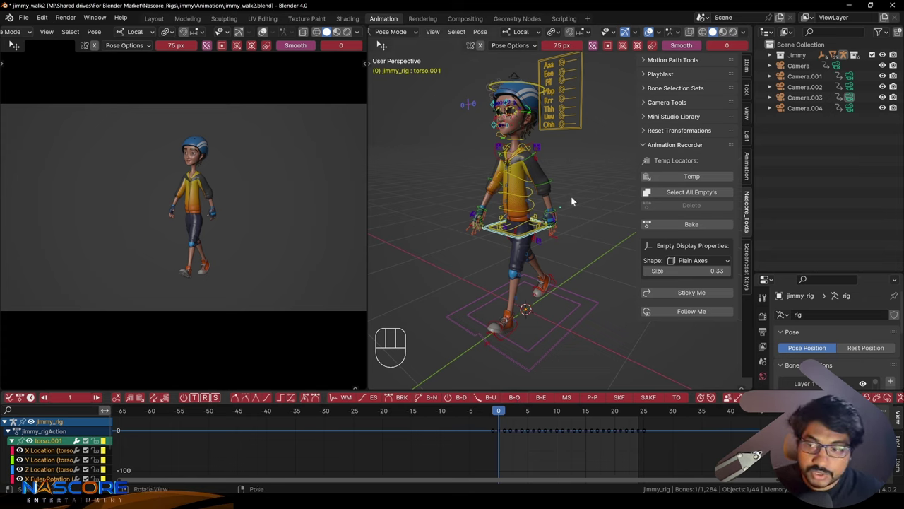
# Step: Scrub further and add both foot_ik controls to the selection with the torso
pyautogui.moveTo(577, 248); pyautogui.dragTo(589, 247)
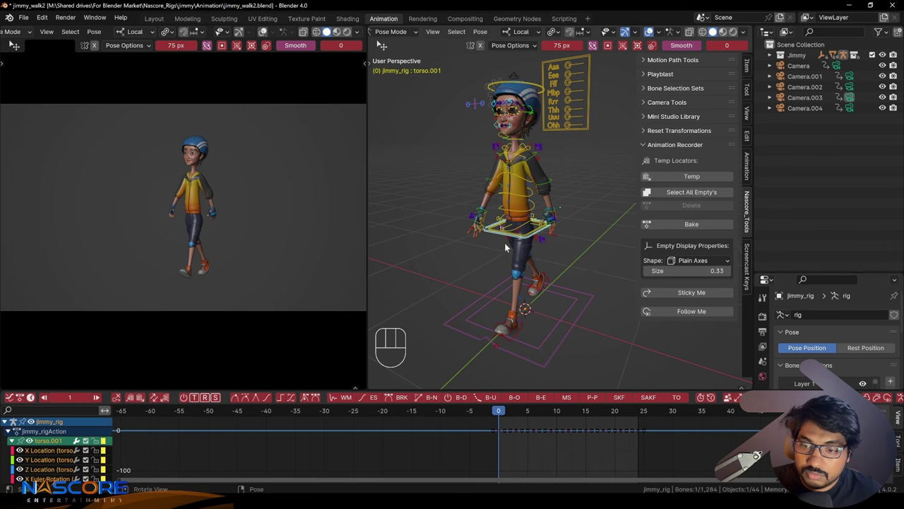
pyautogui.moveTo(527, 330); pyautogui.dragTo(543, 329)
pyautogui.press('a')
pyautogui.click(505, 414)
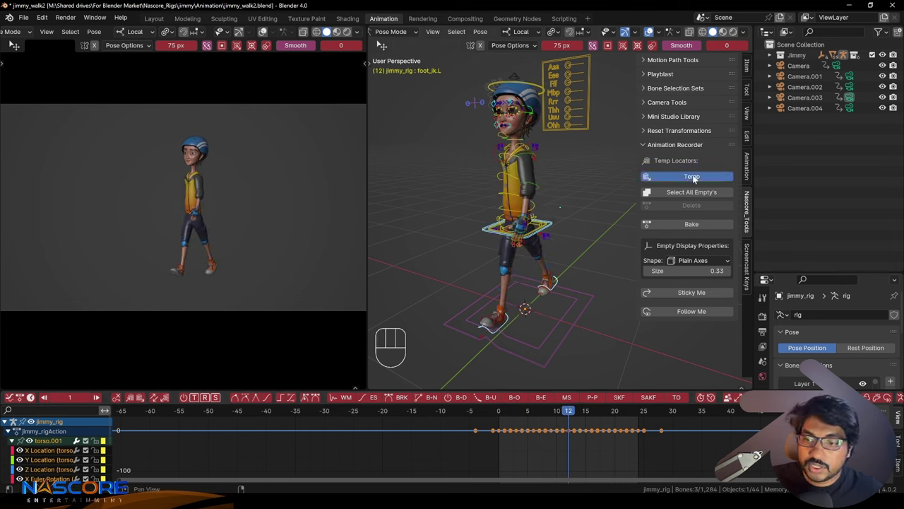
# Step: Create temp locators for the torso and feet under a master empty, and inspect them in the viewport
pyautogui.click(560, 265)
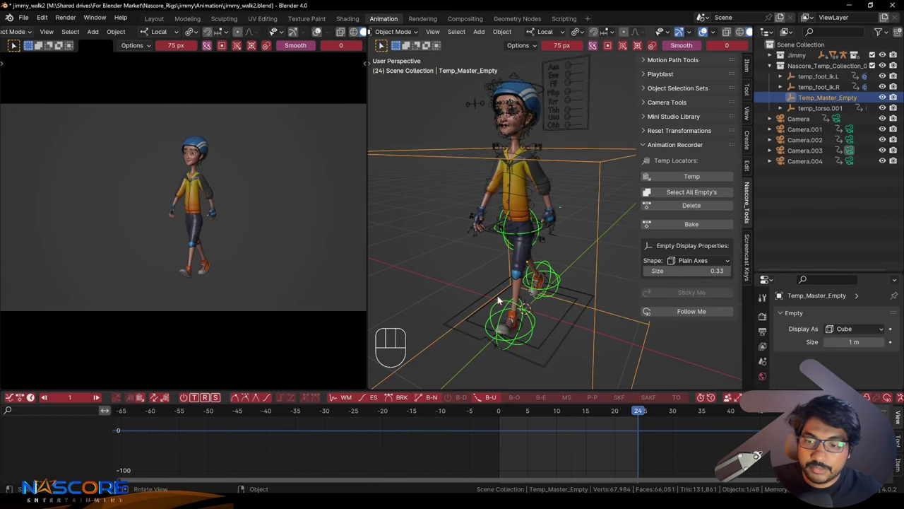
pyautogui.middleClick(572, 283)
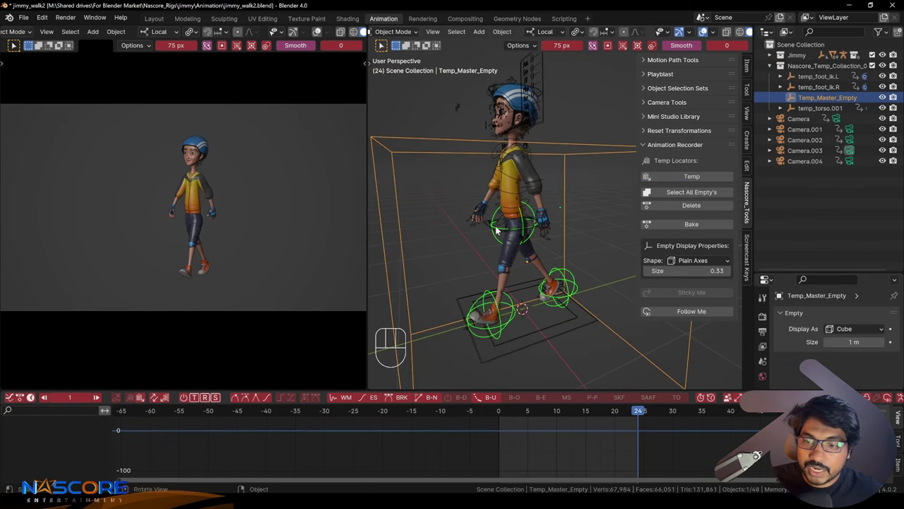
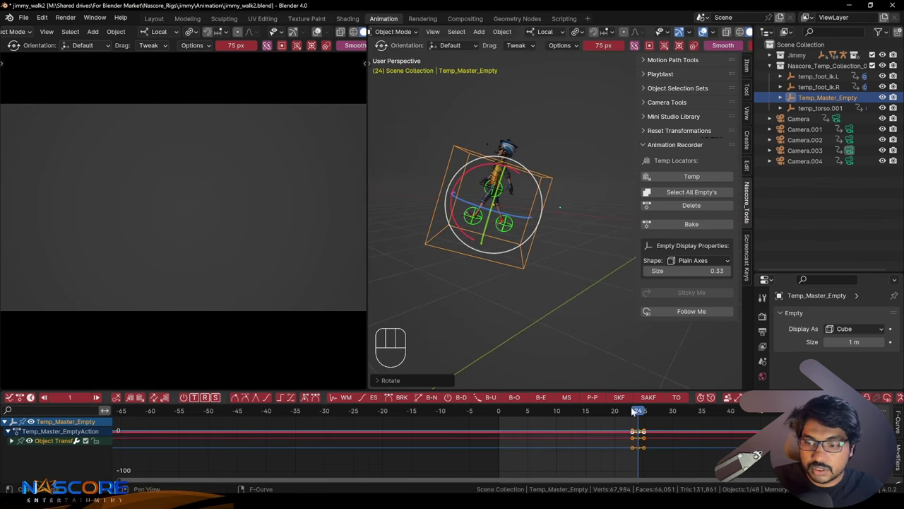
pyautogui.click(638, 414)
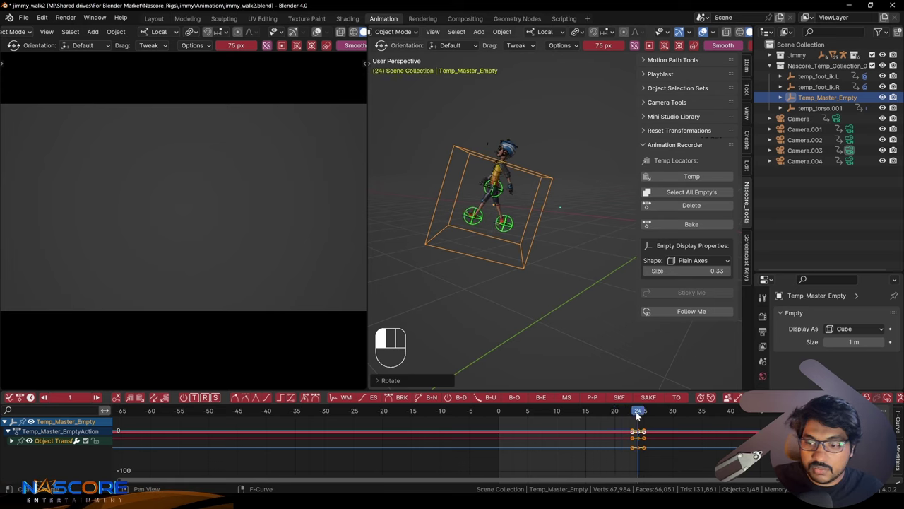
pyautogui.press('s')
pyautogui.moveTo(637, 415); pyautogui.dragTo(653, 396)
pyautogui.press('w')
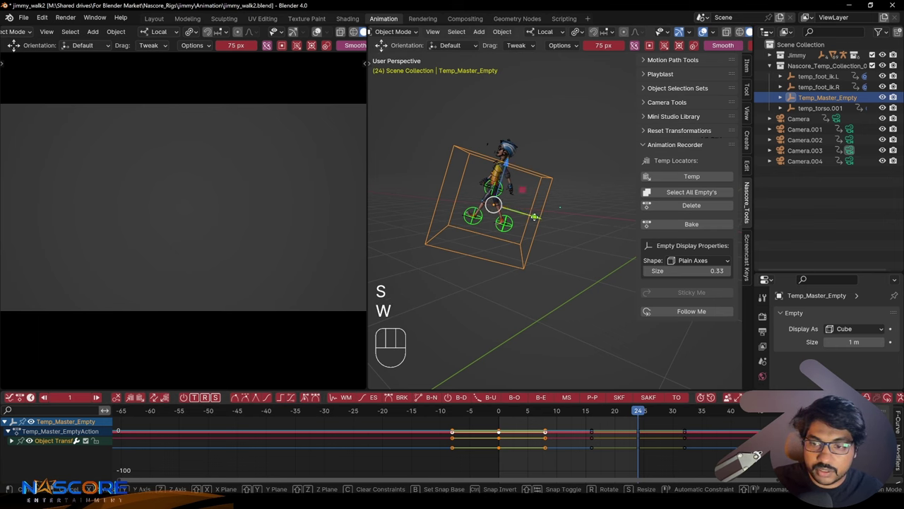
pyautogui.press('s')
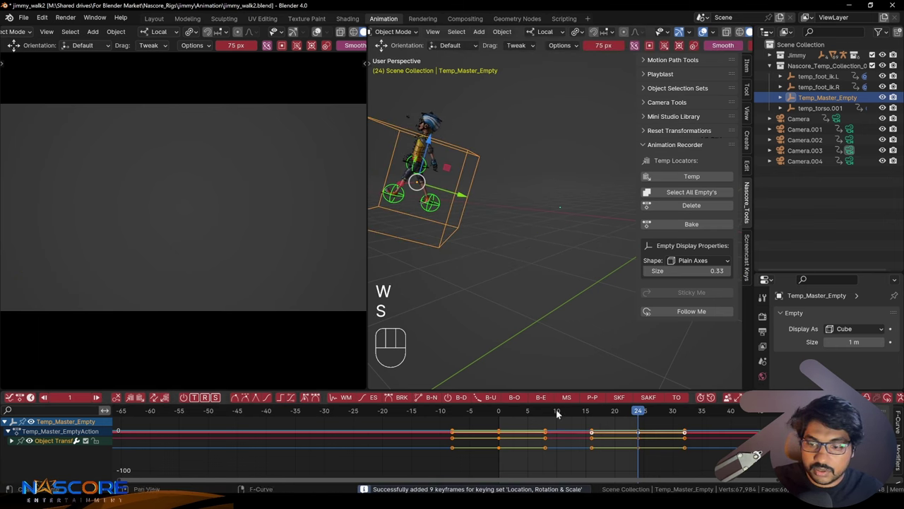
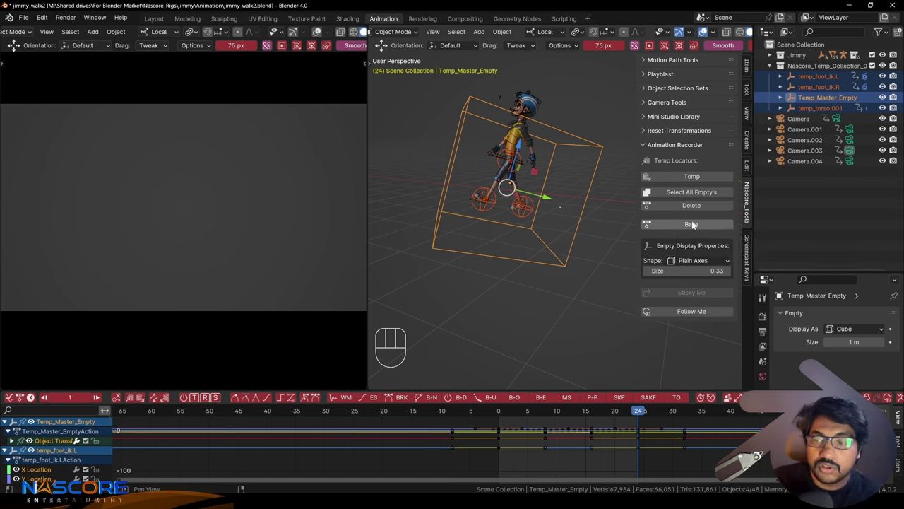
# Step: Select all the temp empties in the Nascore_Temp_Collection ready for baking
pyautogui.click(696, 225)
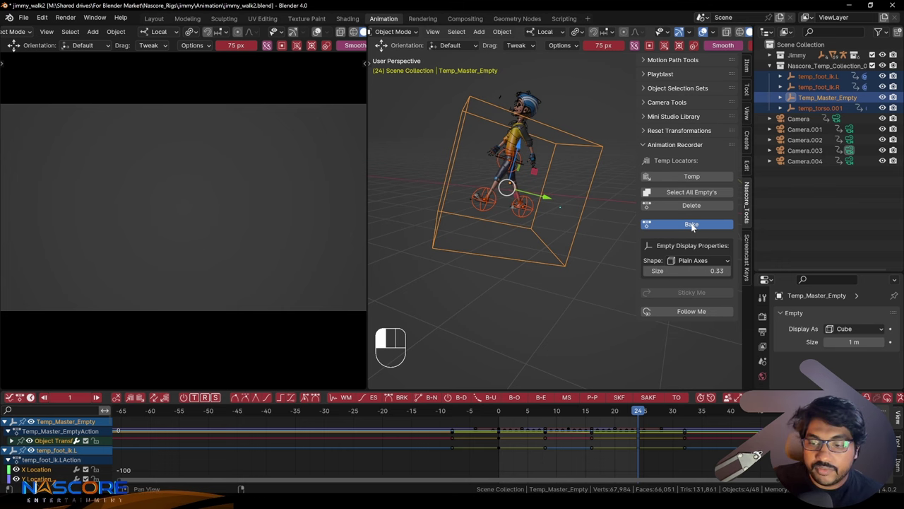
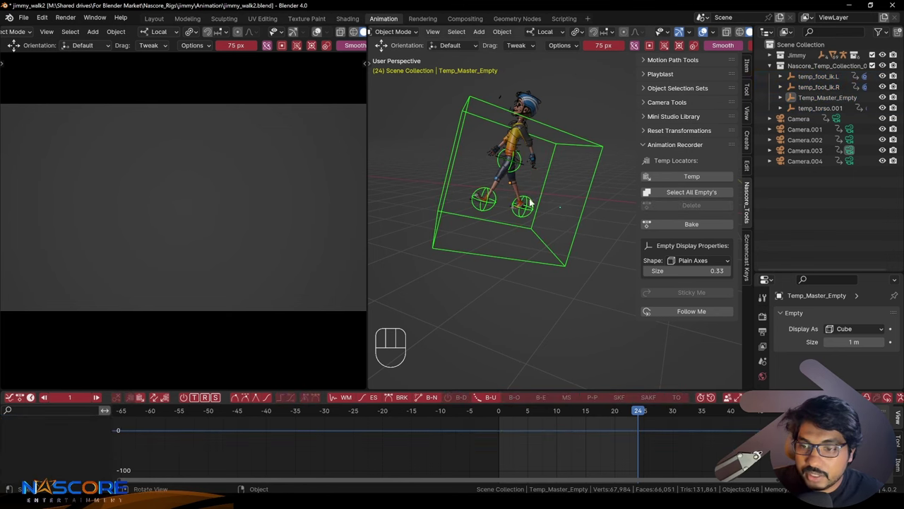
pyautogui.press('ctrl+a')
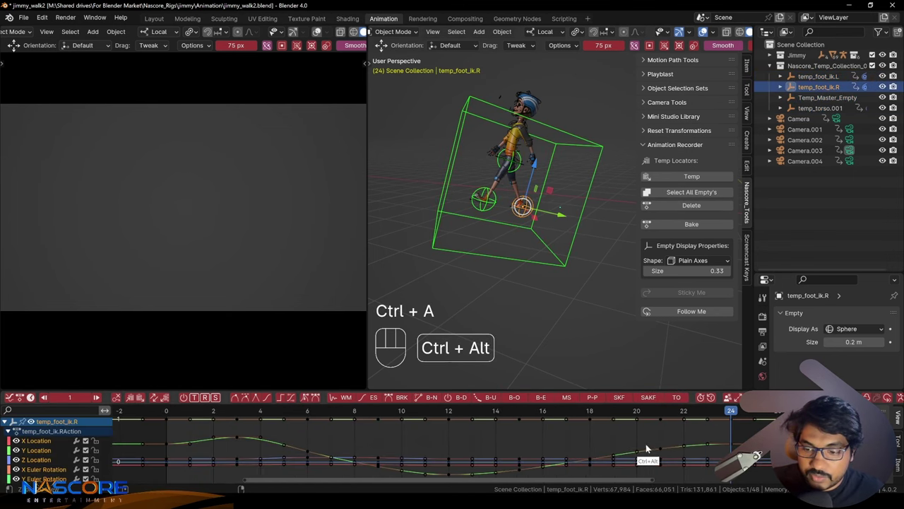
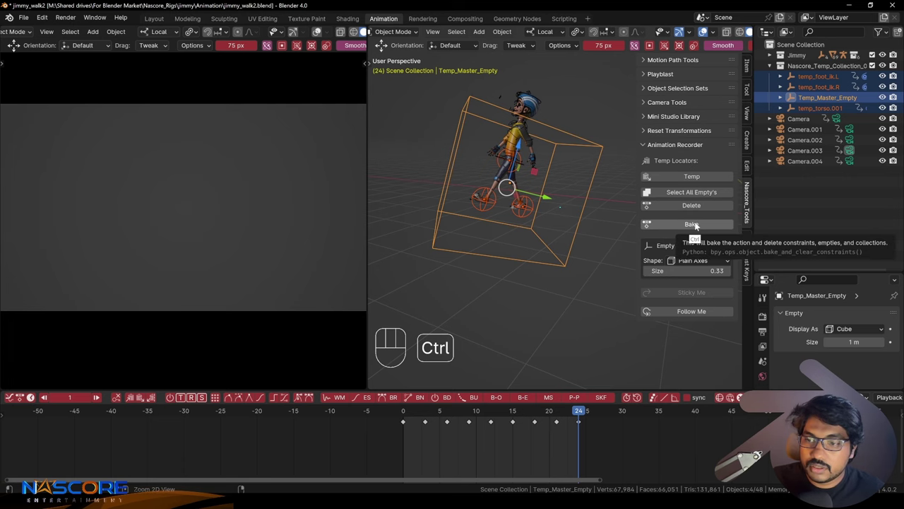
# Step: Bake the locator motion onto the rig, removing the temp empties, then undo and redo to compare
pyautogui.click(695, 226)
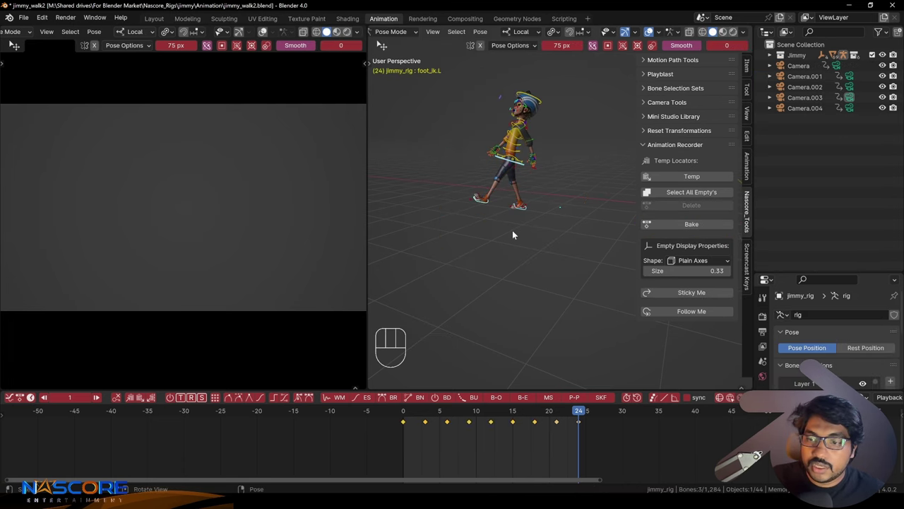
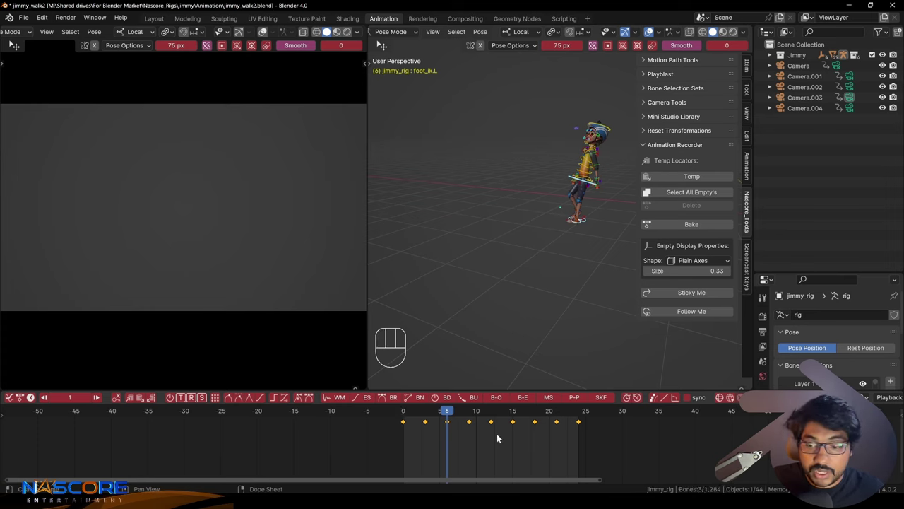
pyautogui.press('z')
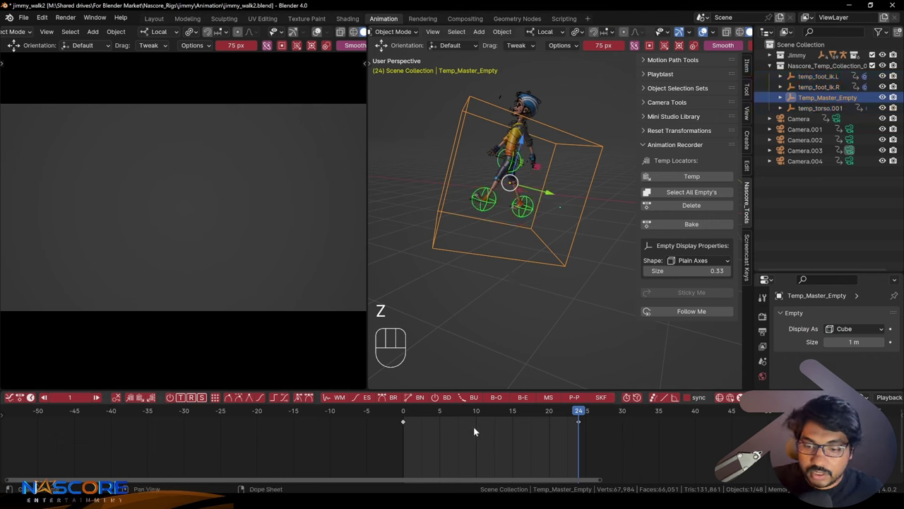
pyautogui.press('a')
# Step: Play back the baked walk cycle from the timeline
pyautogui.click(253, 401)
pyautogui.click(470, 450)
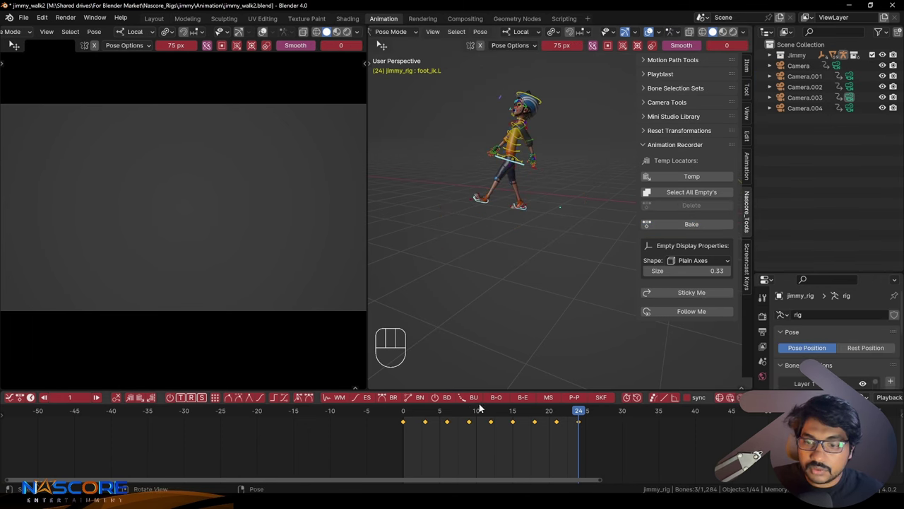
pyautogui.click(405, 411)
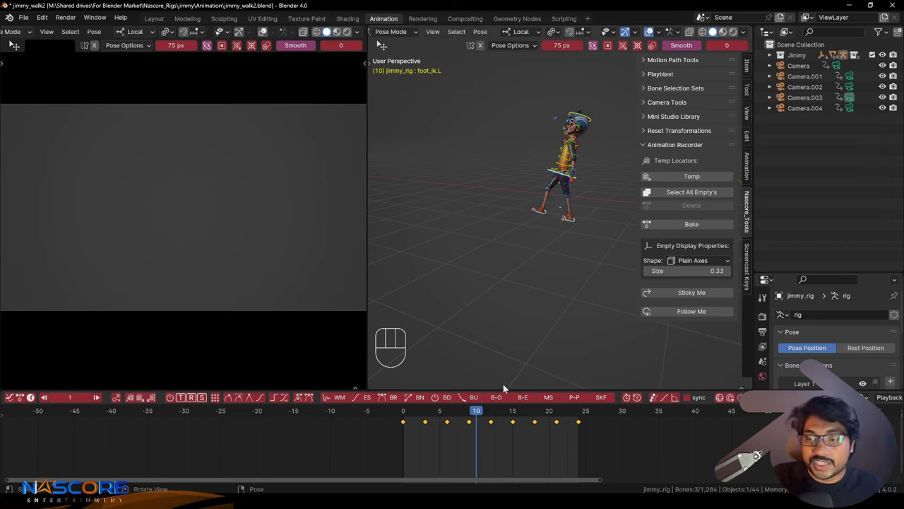
# Step: Orbit around Jimmy and undo the bake so the temp empties and Temp_Master_Empty return
pyautogui.middleClick(594, 231)
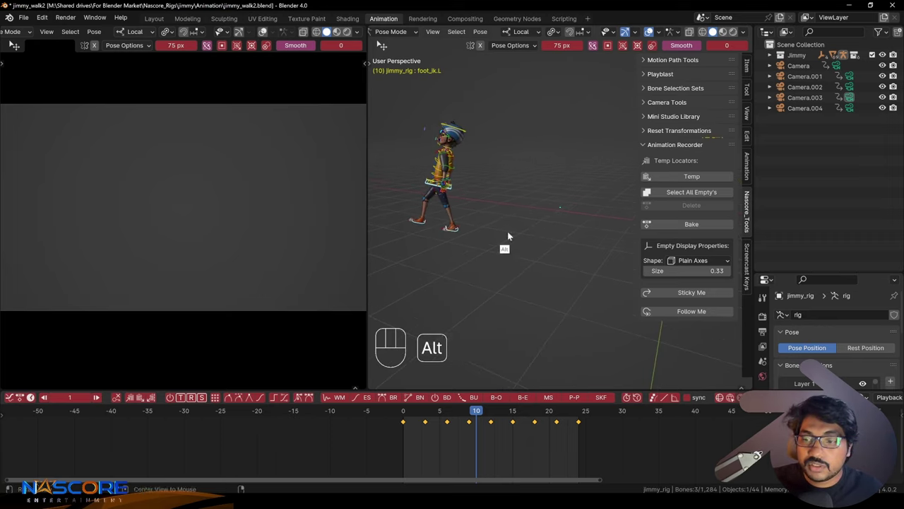
pyautogui.middleClick(559, 223)
pyautogui.middleClick(579, 253)
pyautogui.middleClick(563, 281)
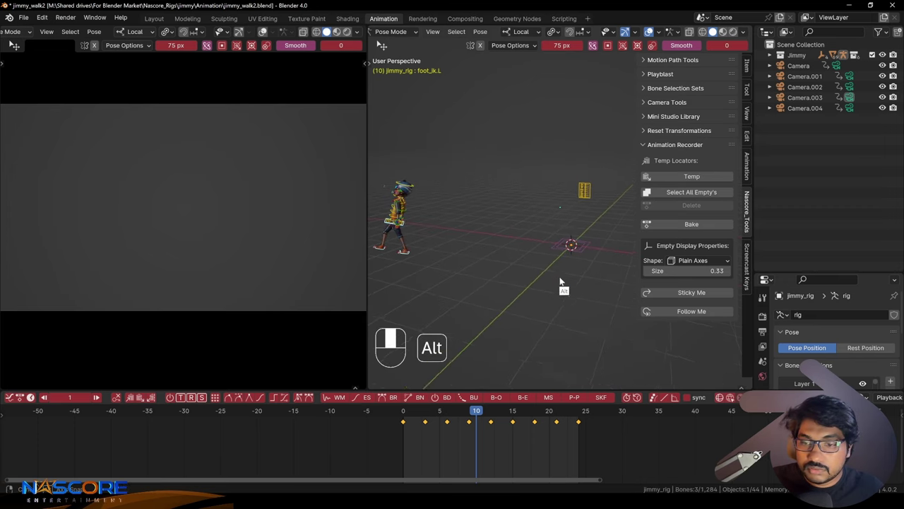
pyautogui.moveTo(405, 411); pyautogui.dragTo(433, 407)
pyautogui.middleClick(443, 257)
pyautogui.middleClick(481, 274)
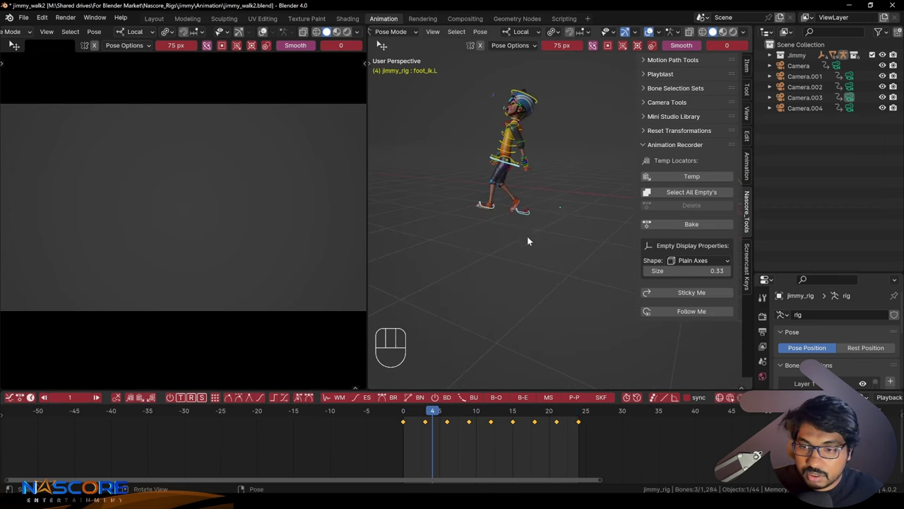
pyautogui.press('z')
pyautogui.middleClick(464, 257)
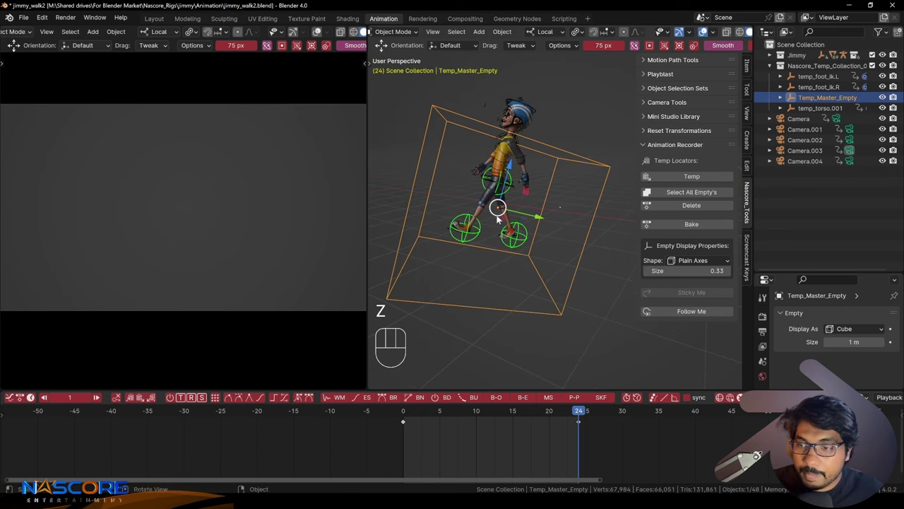
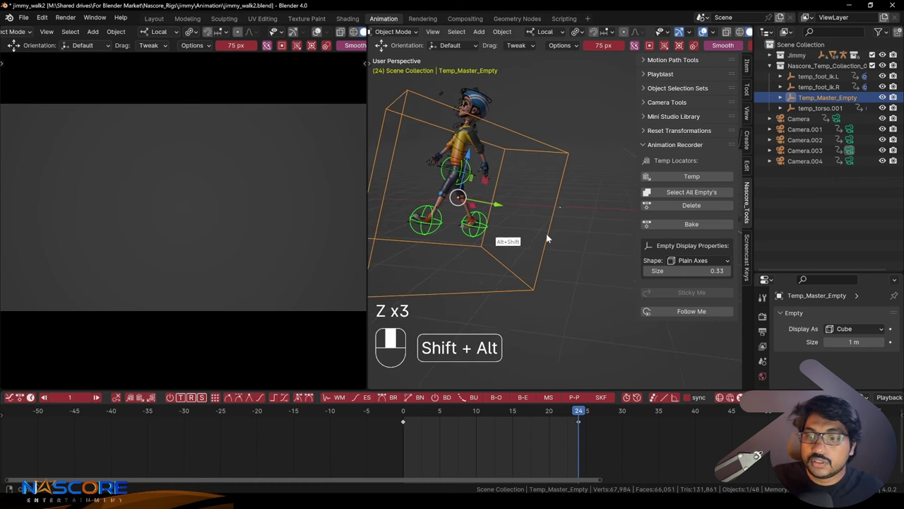
# Step: Bake the locators onto the rig again and zoom in on Jimmy's legs
pyautogui.click(698, 193)
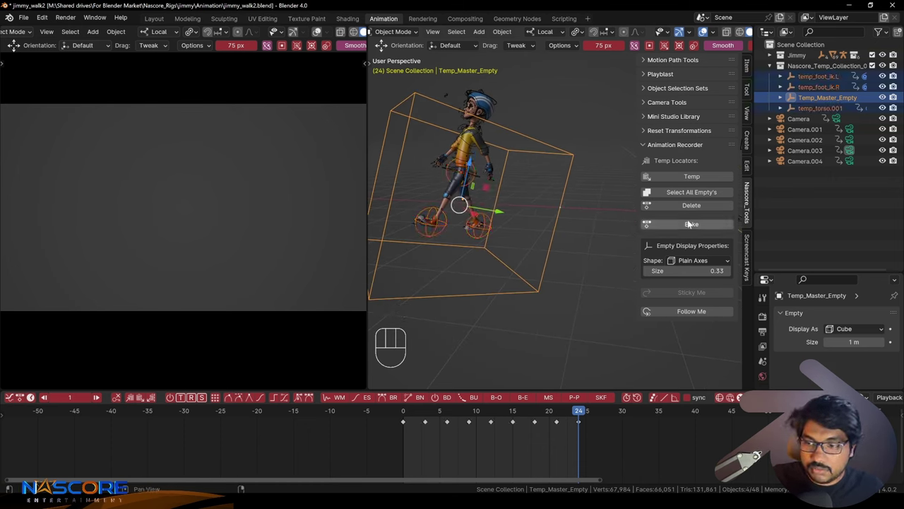
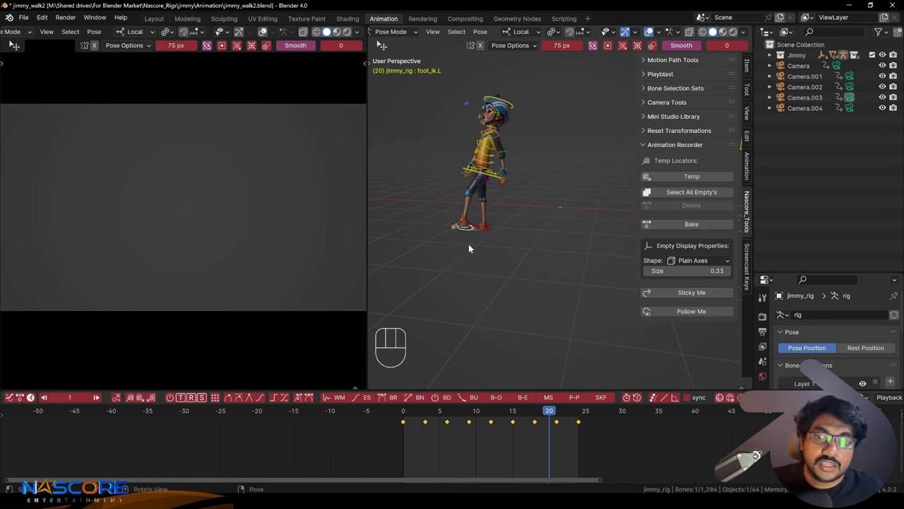
pyautogui.moveTo(472, 243); pyautogui.dragTo(462, 269)
pyautogui.middleClick(462, 272)
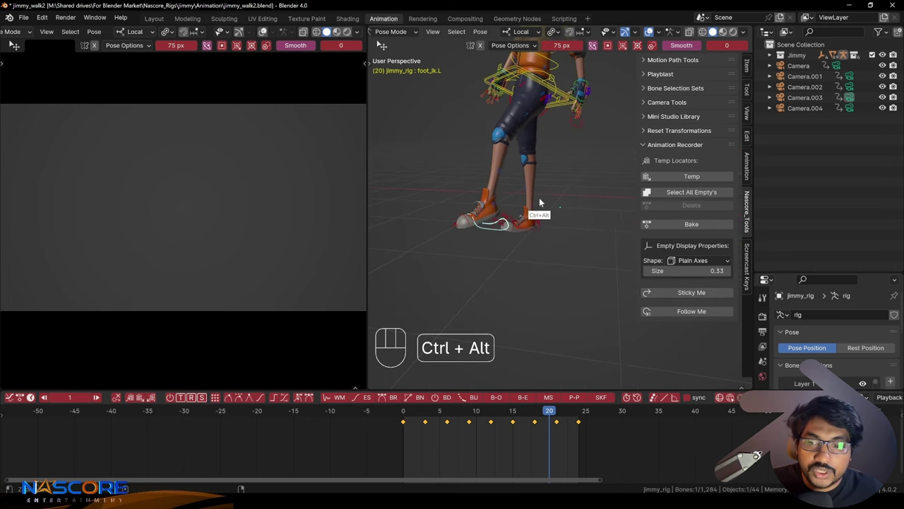
pyautogui.moveTo(505, 248); pyautogui.dragTo(517, 276)
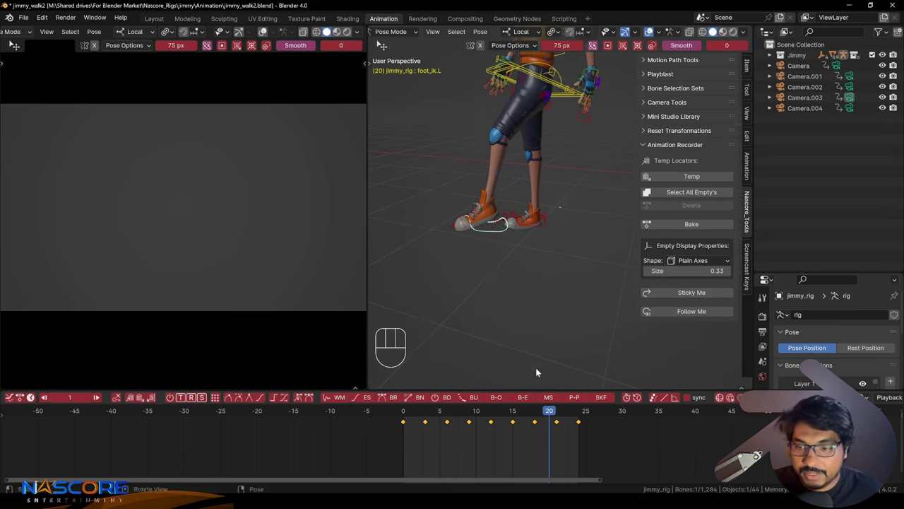
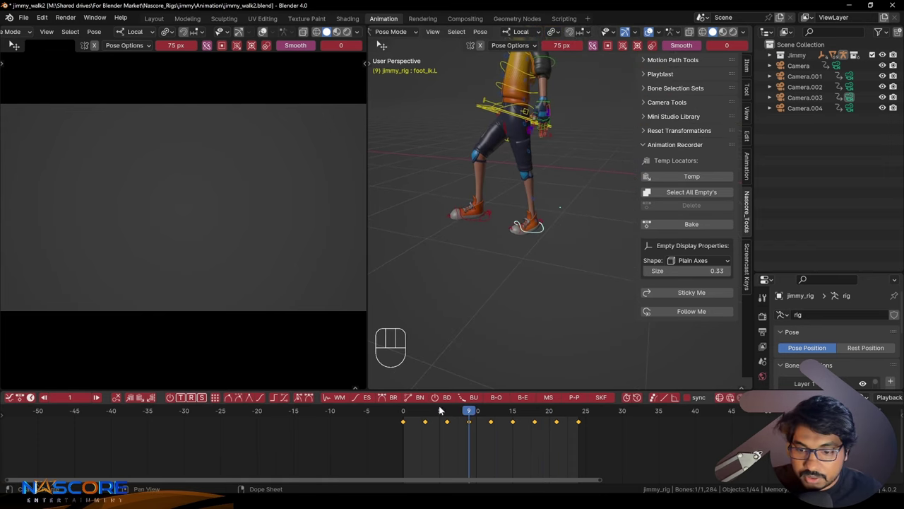
# Step: Play the walk cycle while repeatedly toggling the Sticky Me view option on foot_ik.R
pyautogui.click(441, 412)
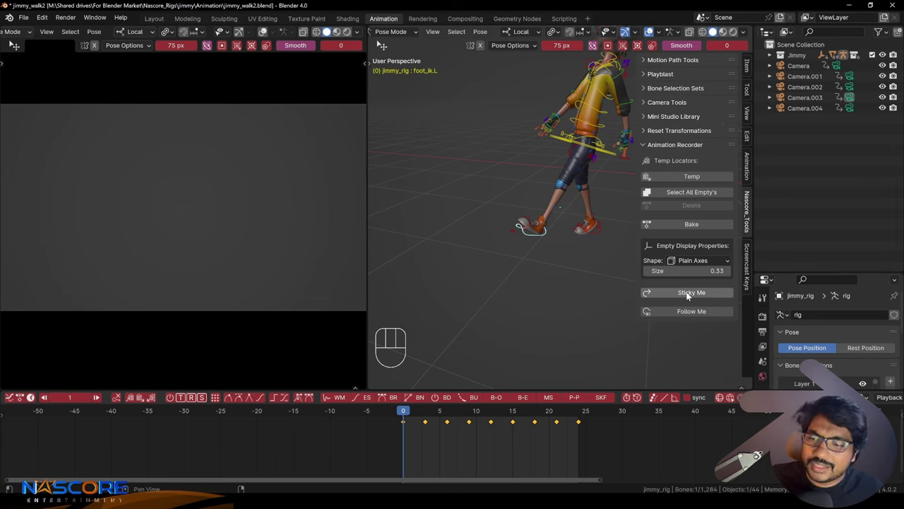
pyautogui.doubleClick(686, 296)
pyautogui.click(686, 295)
pyautogui.click(688, 295)
pyautogui.click(690, 294)
pyautogui.doubleClick(691, 294)
pyautogui.click(696, 291)
pyautogui.click(698, 290)
pyautogui.doubleClick(699, 292)
pyautogui.click(405, 413)
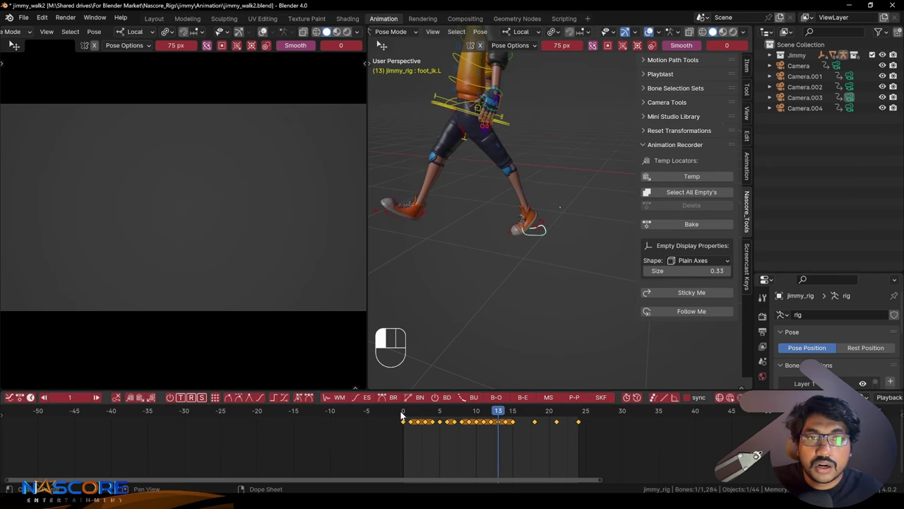
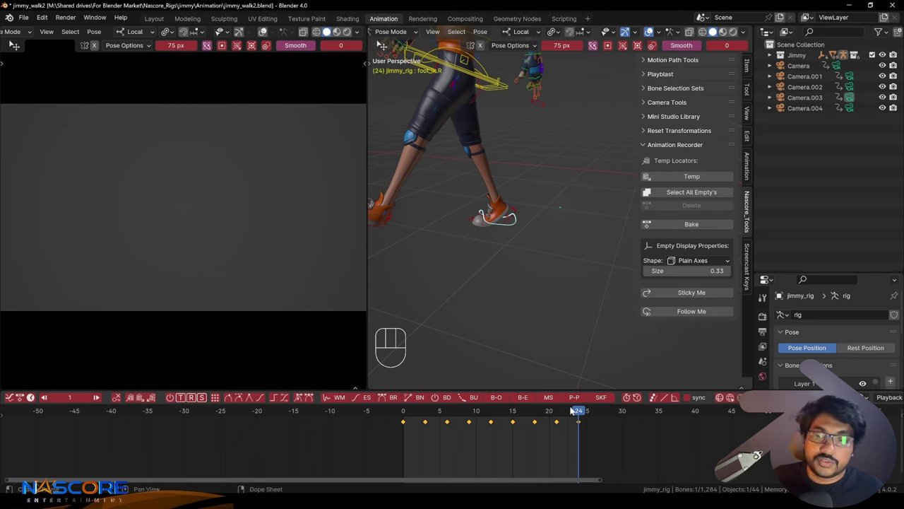
# Step: Toggle Sticky Me several times so the view sticks to the foot control during playback
pyautogui.click(571, 412)
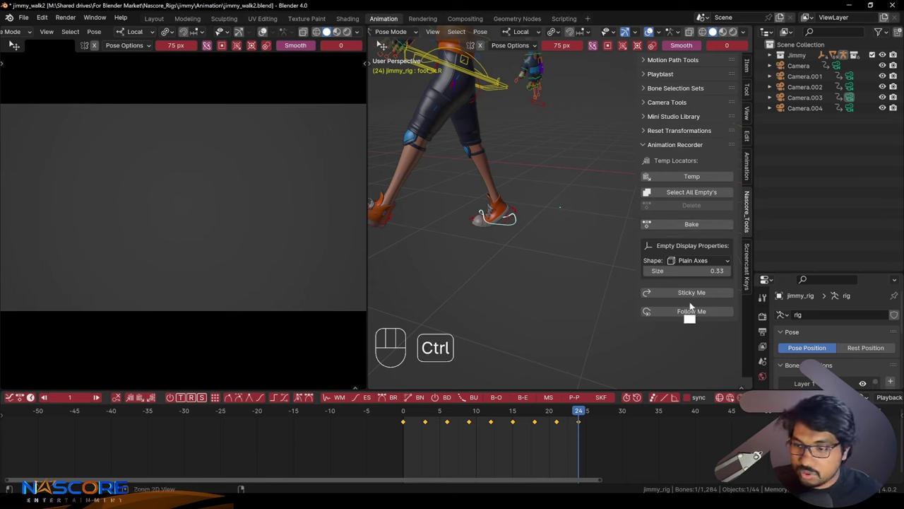
pyautogui.click(691, 296)
pyautogui.doubleClick(690, 297)
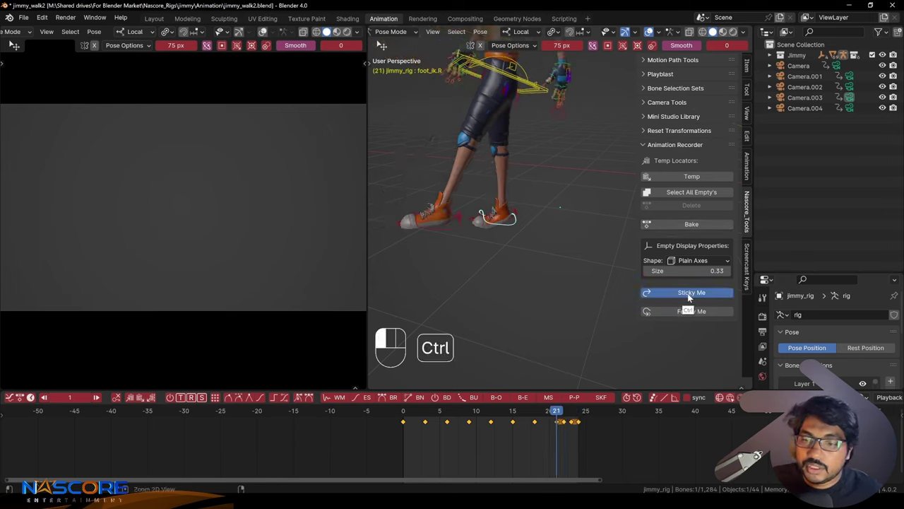
pyautogui.click(689, 296)
pyautogui.click(689, 296)
pyautogui.click(688, 296)
pyautogui.doubleClick(691, 295)
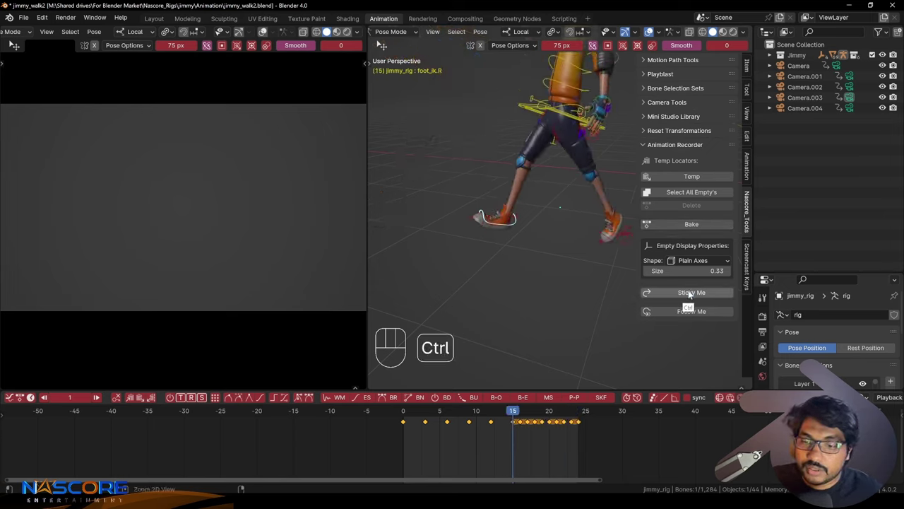
# Step: Pick foot_ik.L in the viewport and orbit in closer to track the left foot
pyautogui.click(445, 412)
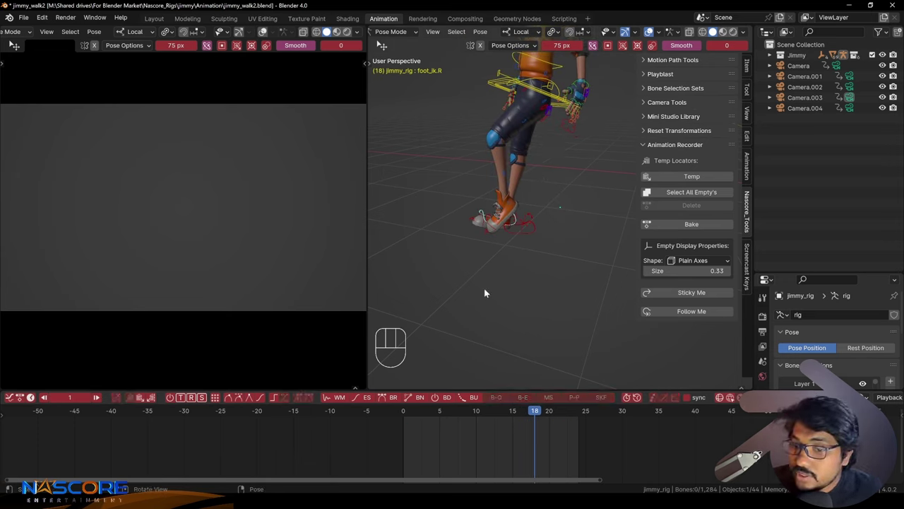
pyautogui.moveTo(444, 415); pyautogui.dragTo(462, 388)
pyautogui.middleClick(576, 286)
pyautogui.moveTo(533, 289); pyautogui.dragTo(508, 250)
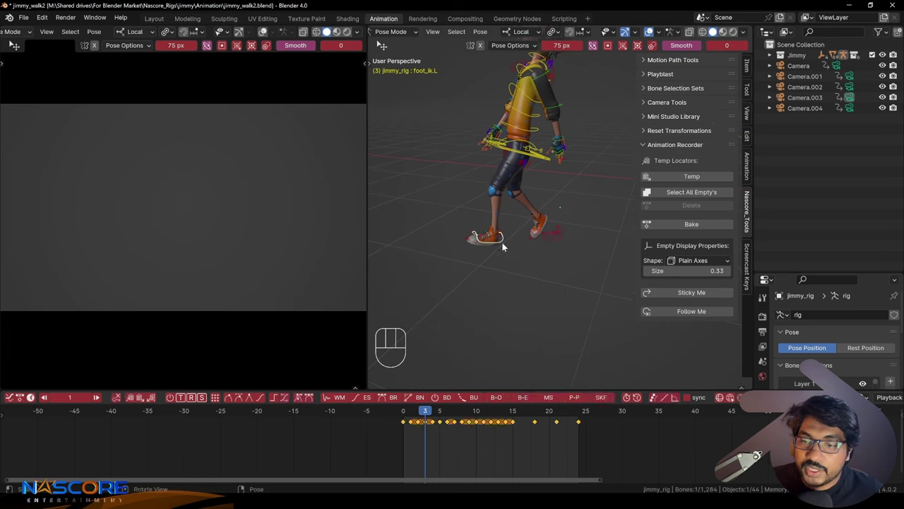
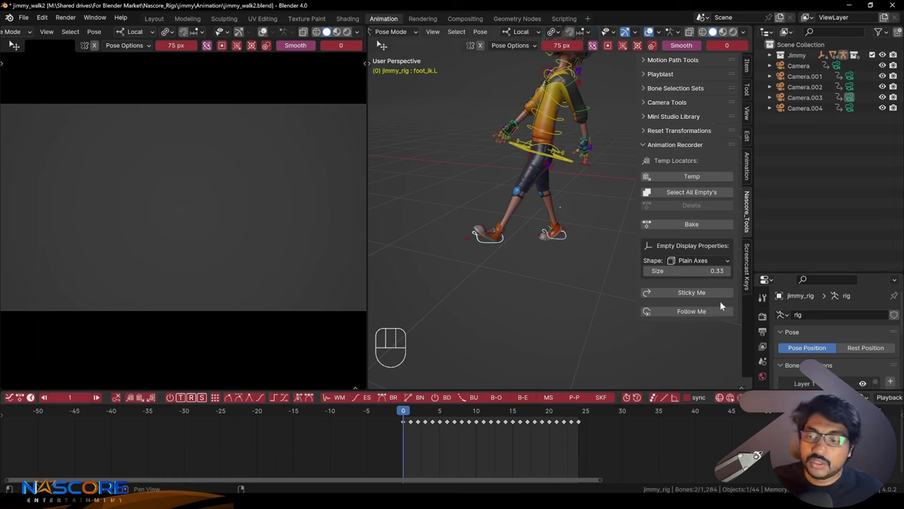
# Step: Turn Follow Me on so the view trails foot_ik.L through the walk, then switch it off
pyautogui.click(690, 315)
pyautogui.click(700, 316)
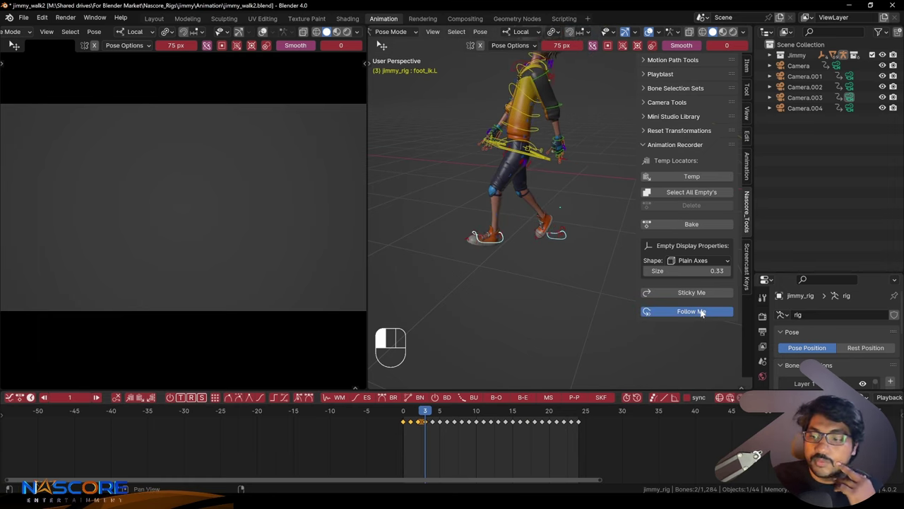
pyautogui.click(703, 313)
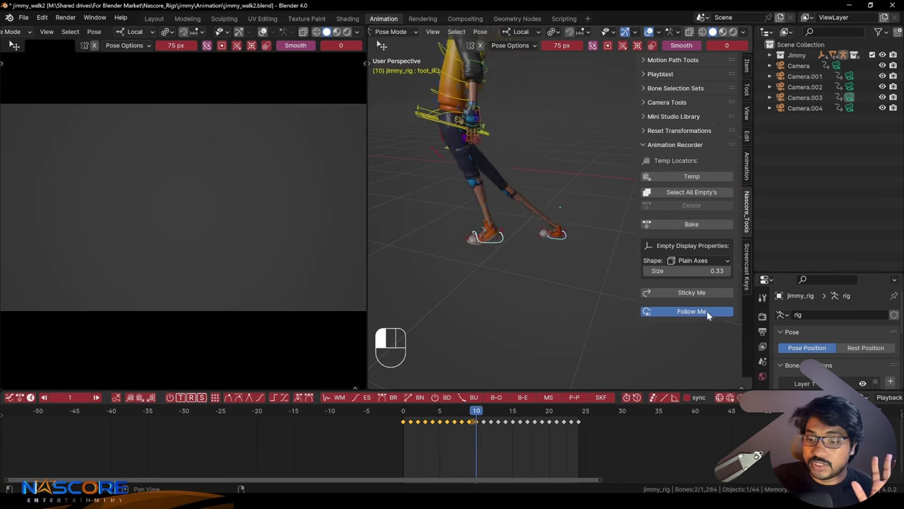
pyautogui.click(708, 317)
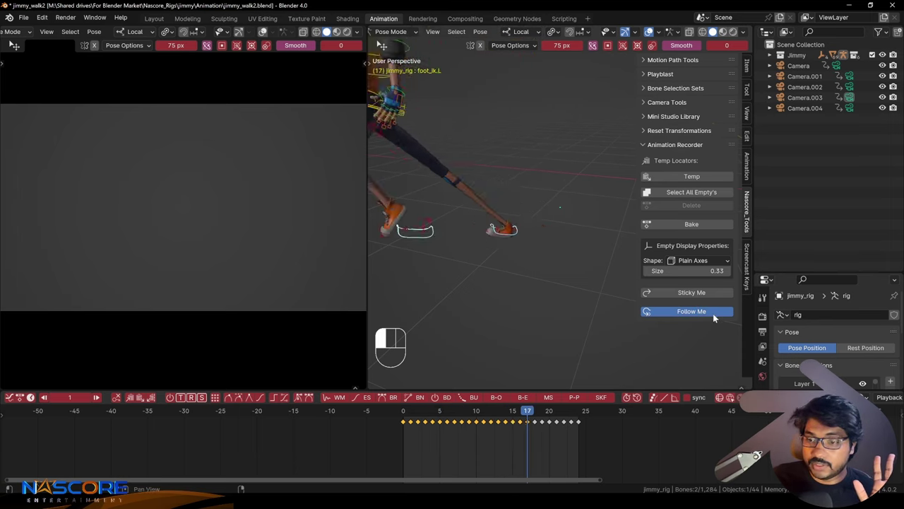
pyautogui.moveTo(717, 320); pyautogui.dragTo(737, 321)
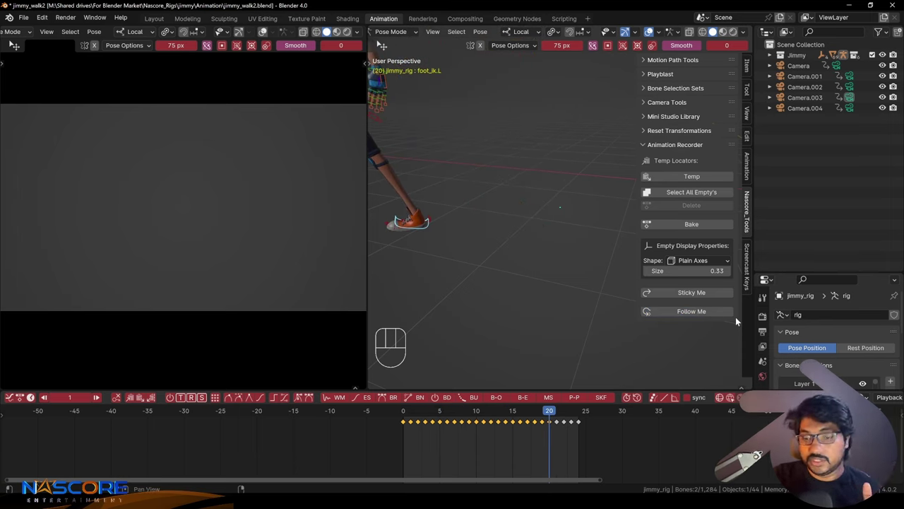
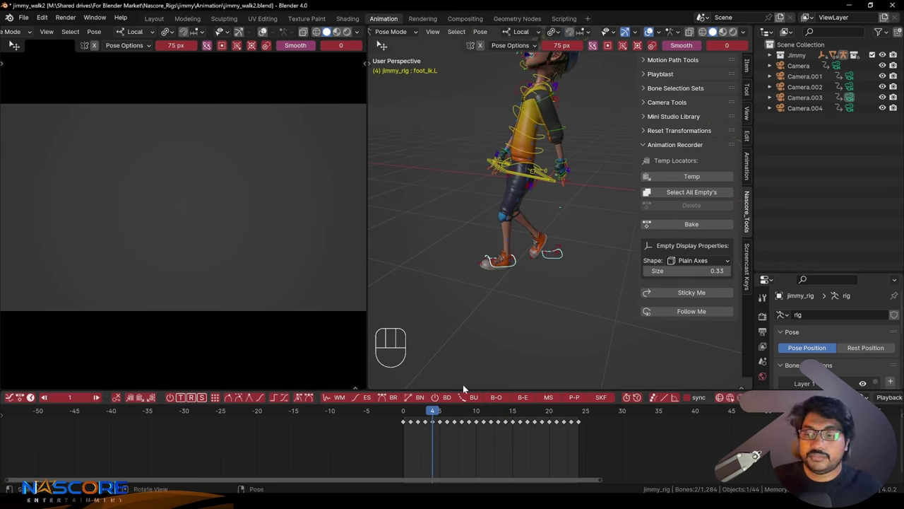
# Step: Check the locator Size value, collapse the Animation Recorder settings and pick the torso.001 bone
pyautogui.click(442, 413)
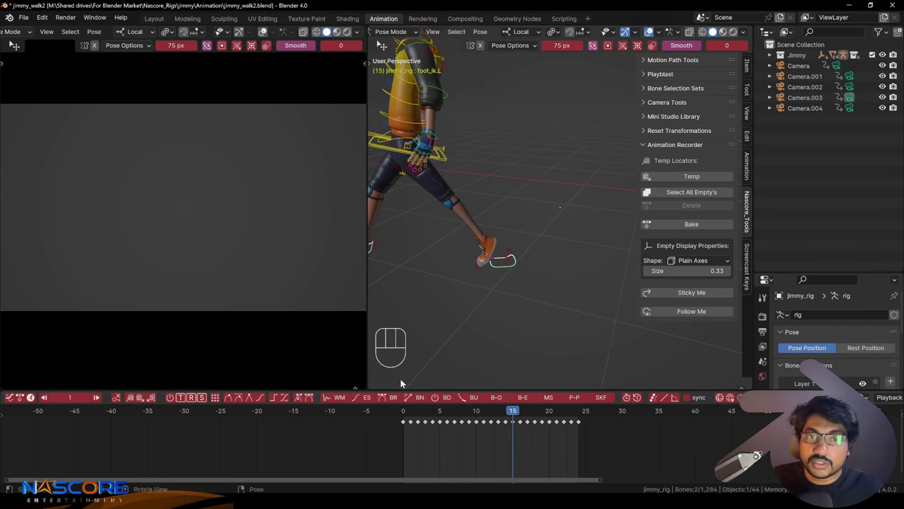
pyautogui.moveTo(422, 414); pyautogui.dragTo(481, 414)
pyautogui.middleClick(457, 247)
pyautogui.middleClick(549, 208)
pyautogui.middleClick(579, 240)
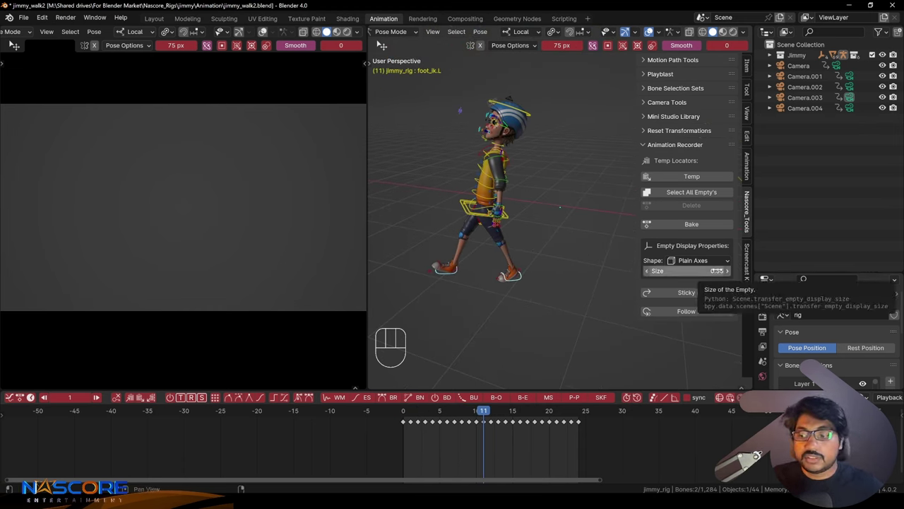
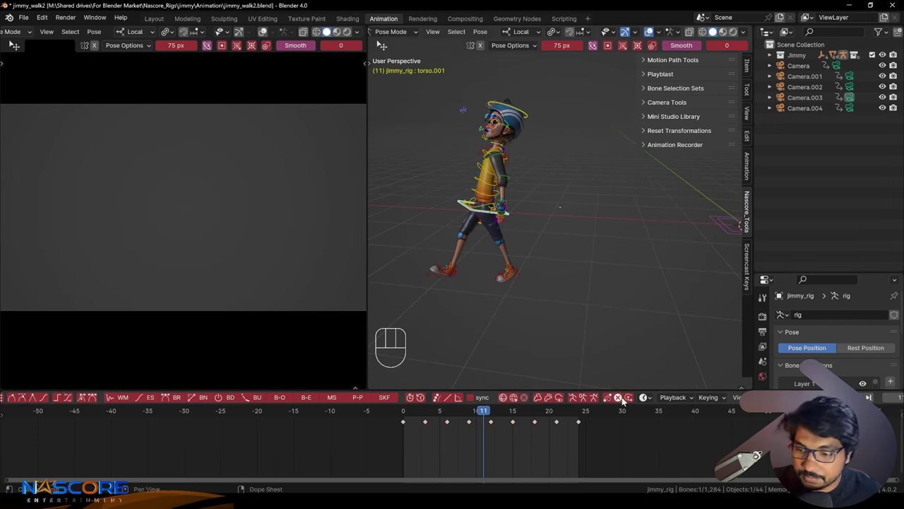
# Step: Create the torso.001_Motionpath_Temp empty via Motion Path Tools, inspect it, and go back to Pose Mode
pyautogui.moveTo(540, 248); pyautogui.dragTo(515, 233)
pyautogui.middleClick(500, 233)
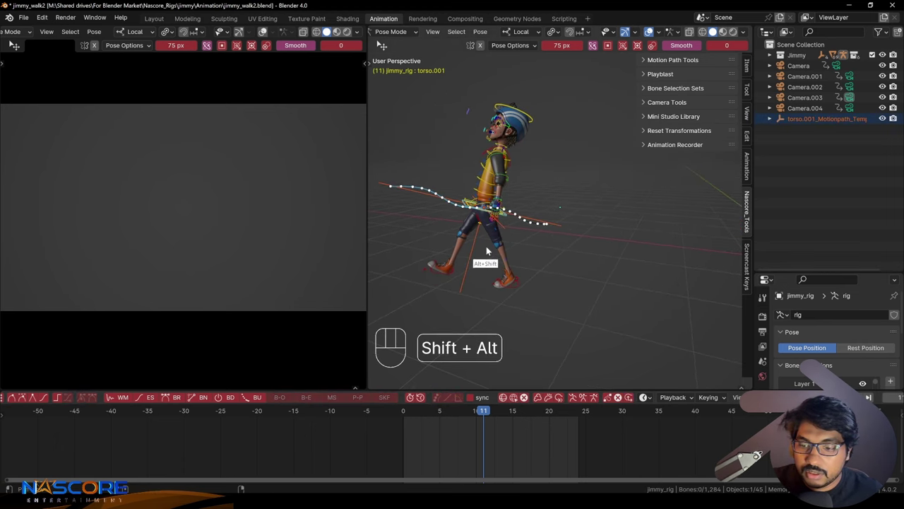
pyautogui.middleClick(488, 248)
pyautogui.press('w')
pyautogui.press('ctrl+Tab')
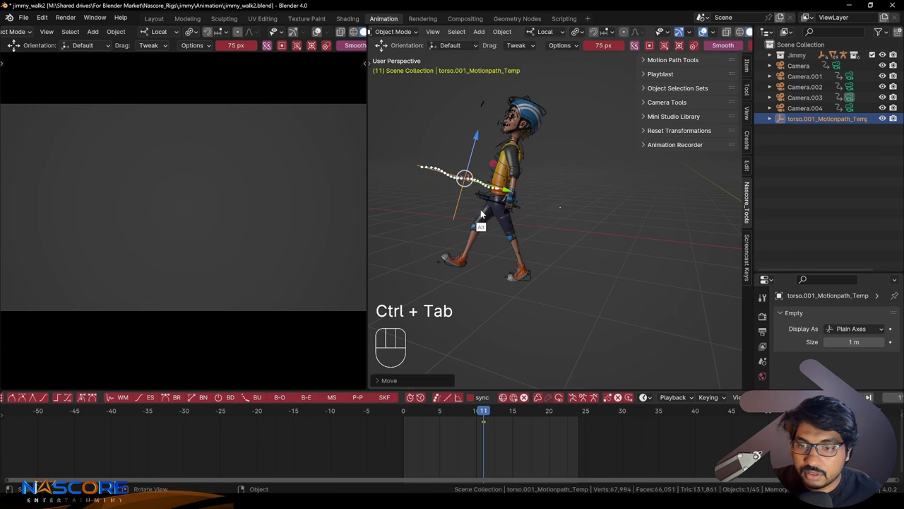
pyautogui.middleClick(485, 209)
pyautogui.press('ctrl+Tab')
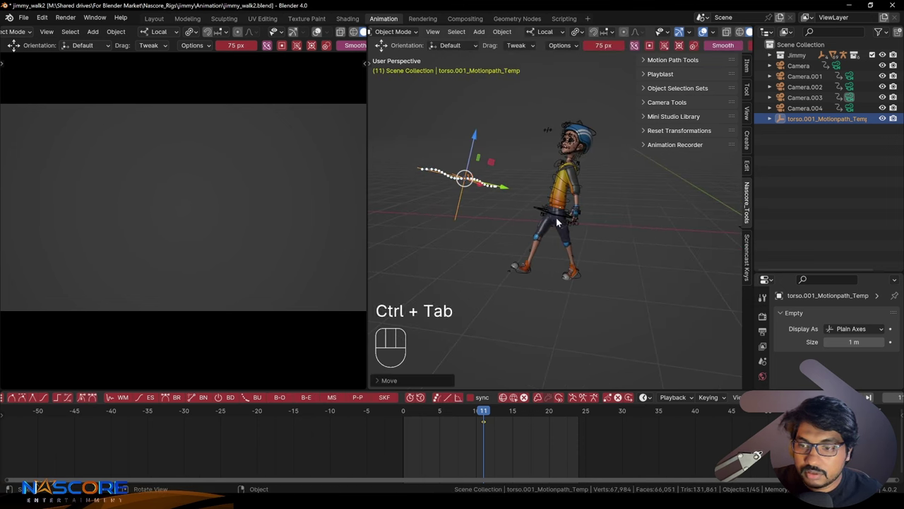
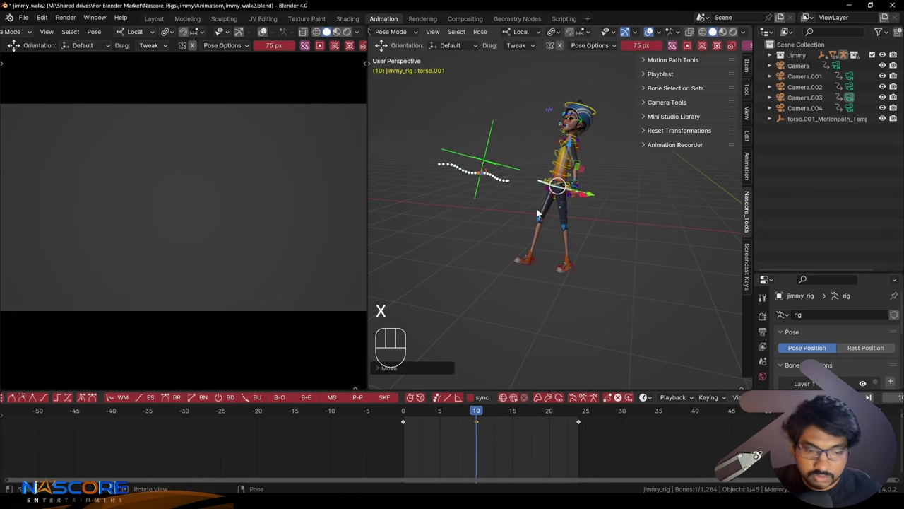
# Step: Scrub the walk to frame 24 and delete the Nascore_Temp_Collection empties from the scene
pyautogui.press('4')
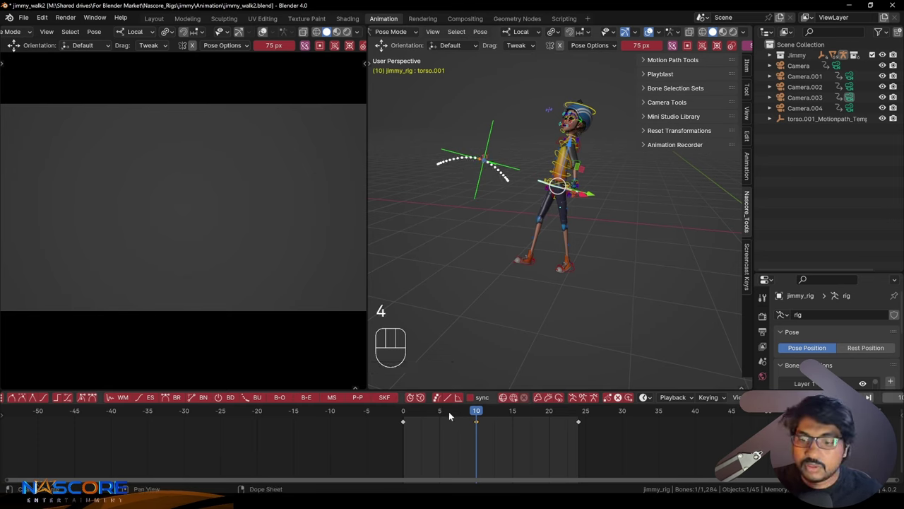
pyautogui.click(414, 412)
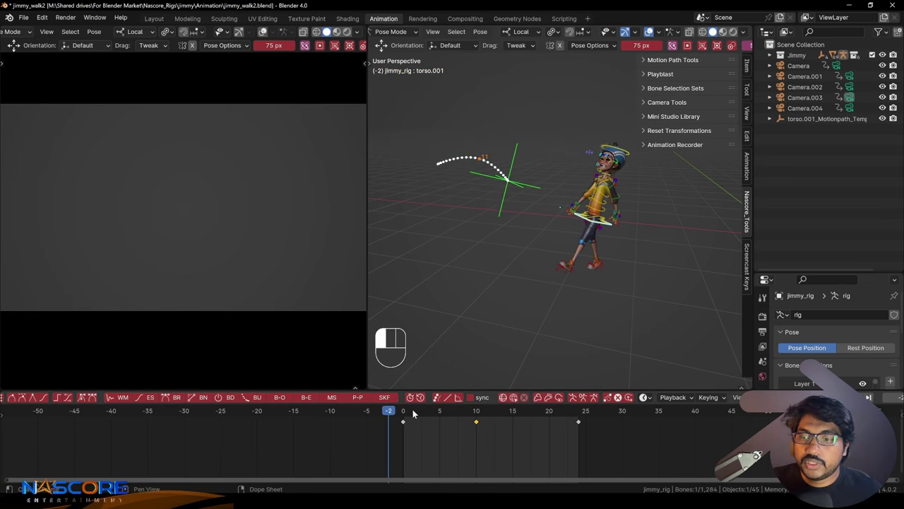
pyautogui.moveTo(509, 257); pyautogui.dragTo(527, 248)
pyautogui.middleClick(523, 239)
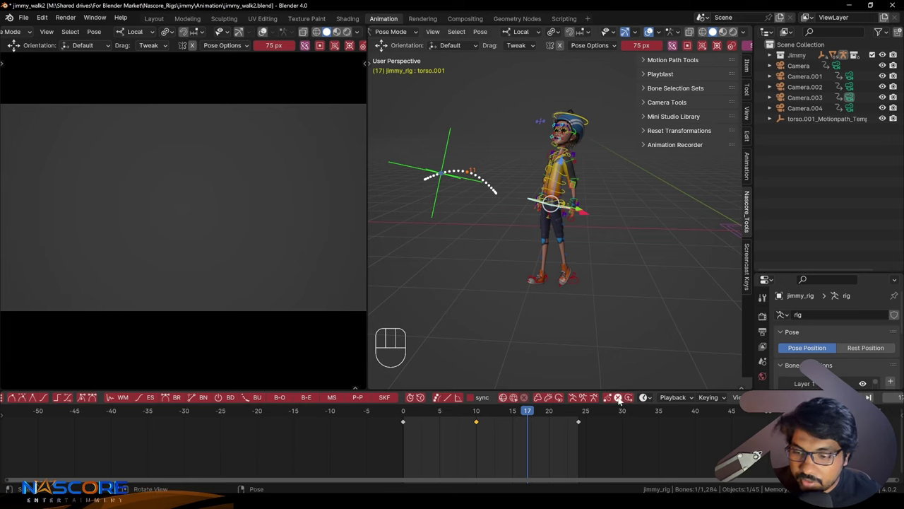
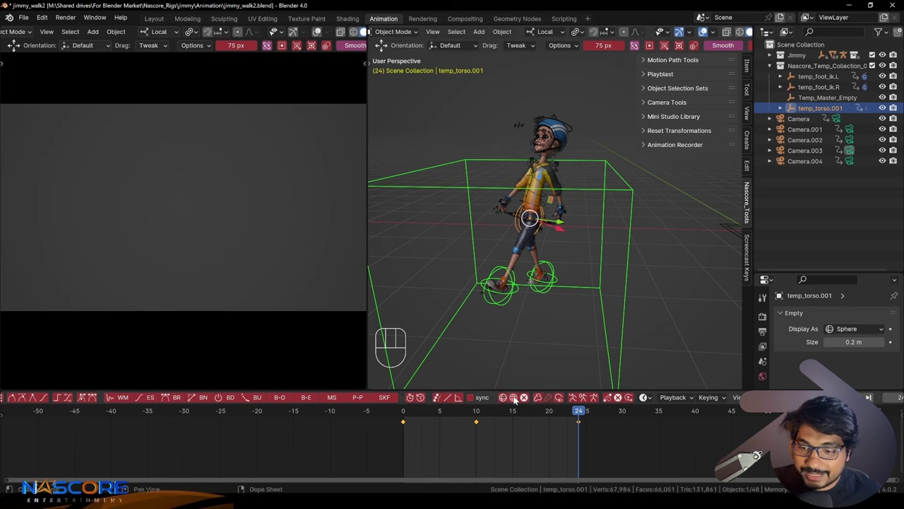
pyautogui.click(529, 399)
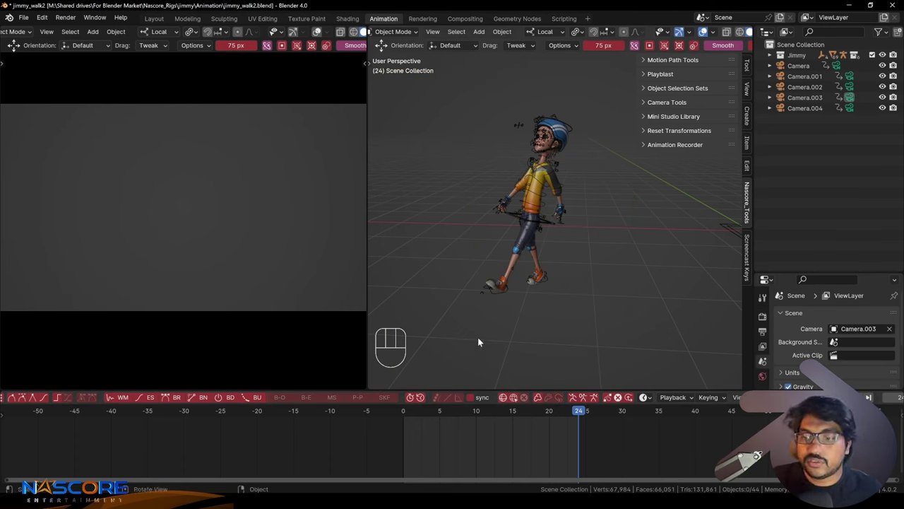